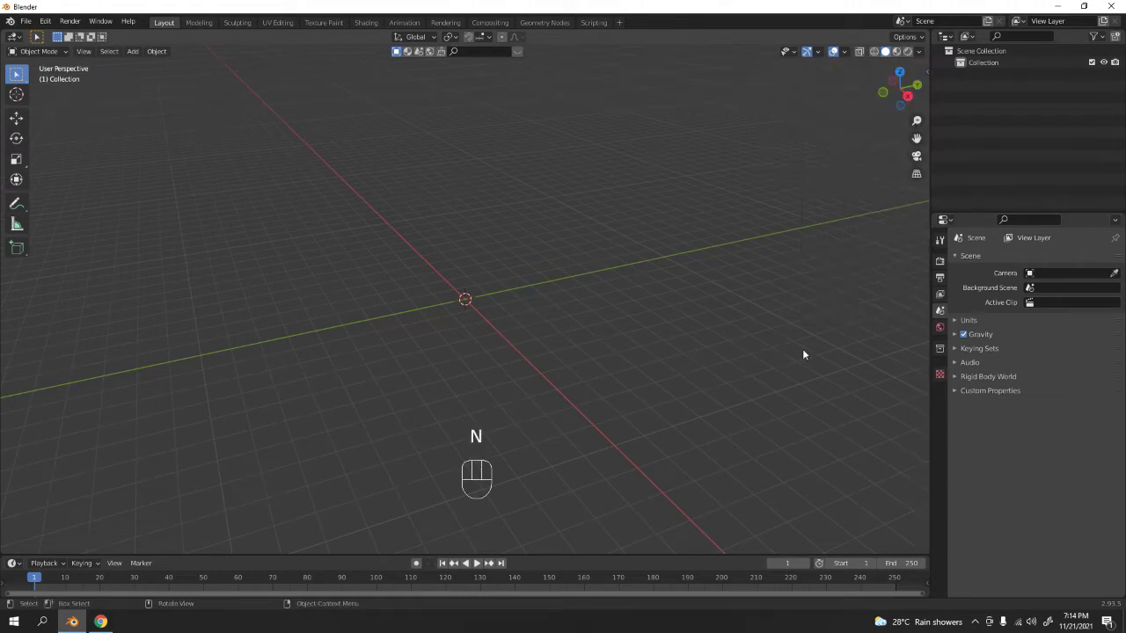
# Step: Add a cylinder at the origin as the cup's starting shape
pyautogui.press('n')
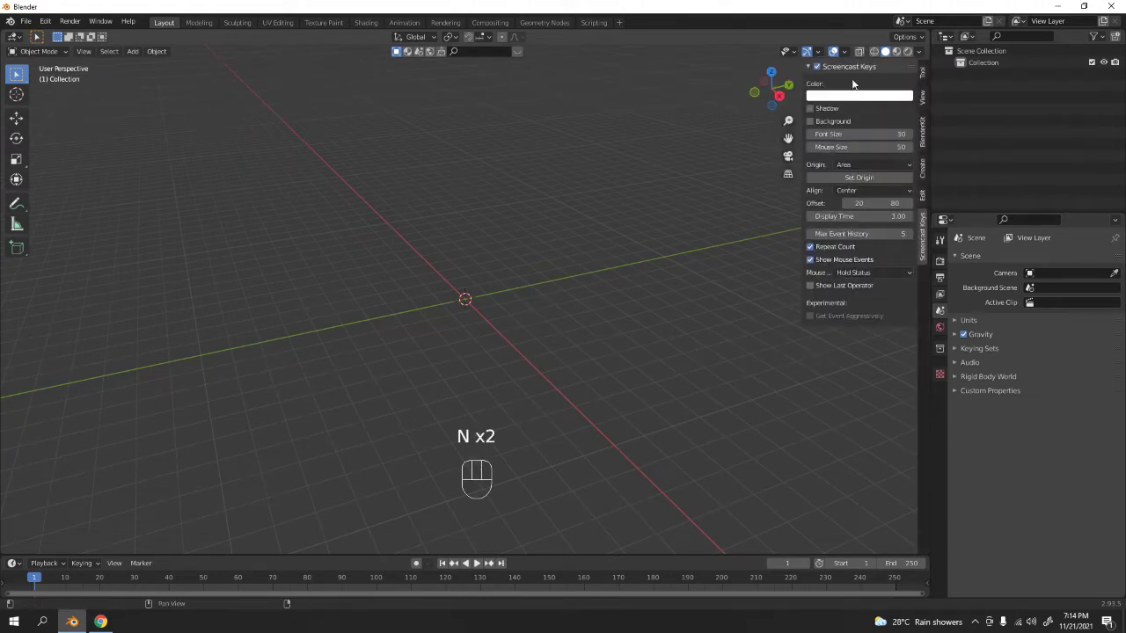
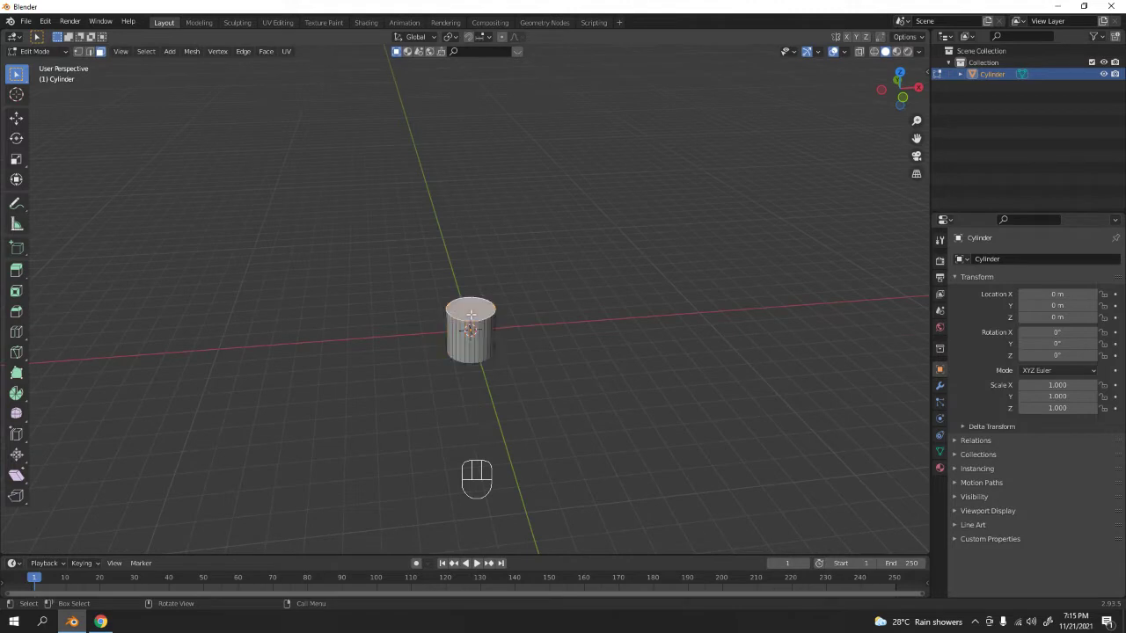
# Step: Taper the cylinder from front view, scaling the top loop and shifting geometry down 0.3 m
pyautogui.press('KP_1')
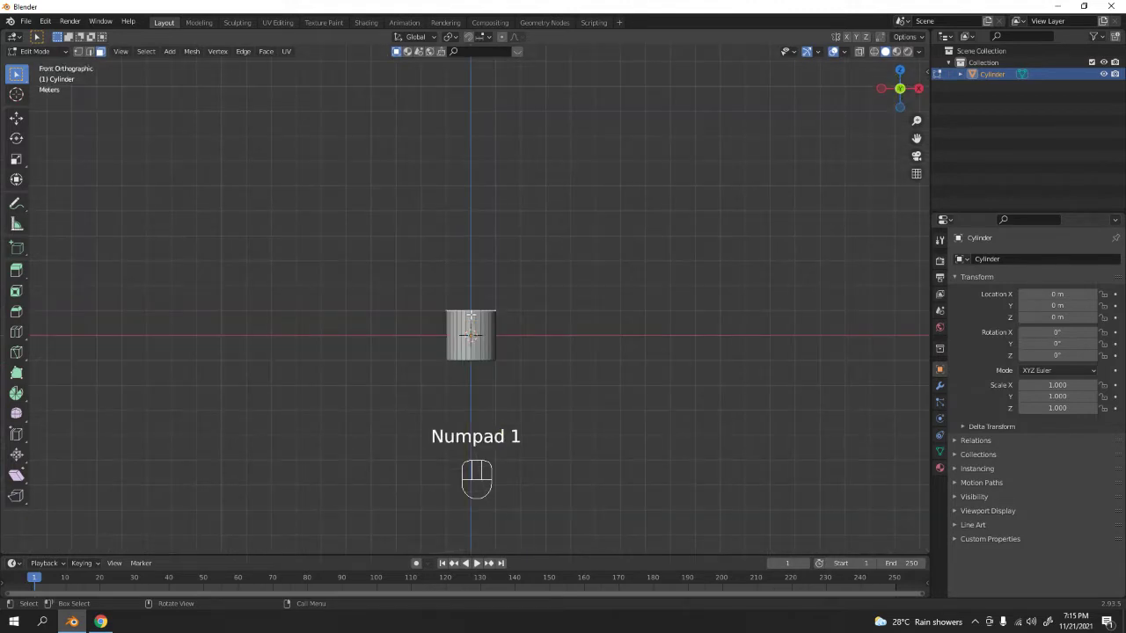
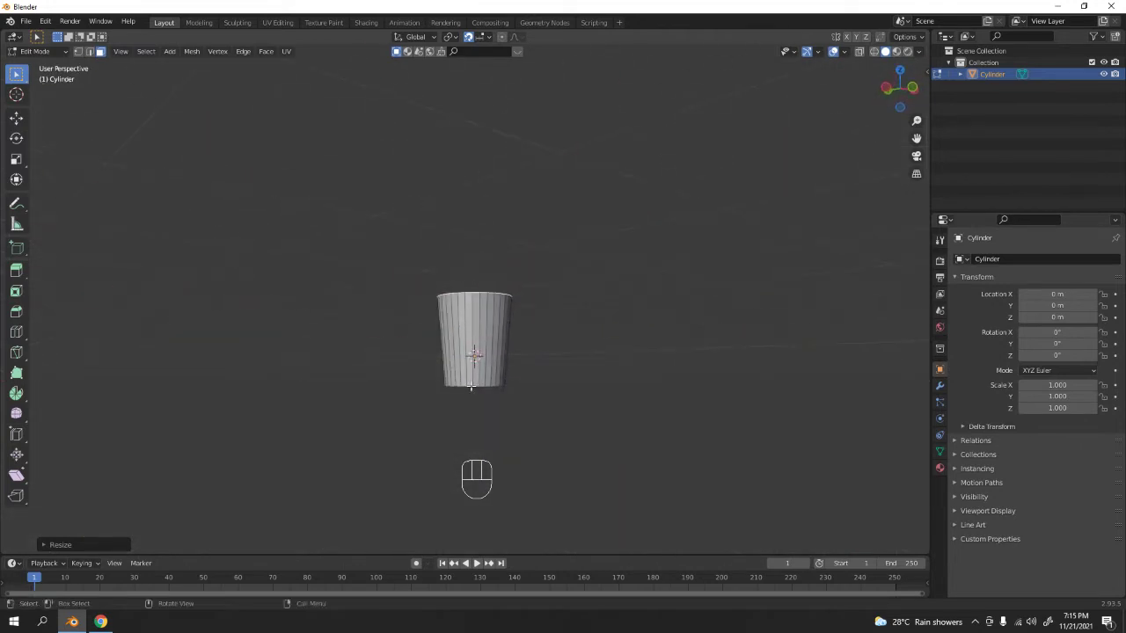
pyautogui.press('KP_1')
pyautogui.press('s')
pyautogui.middleClick(478, 560)
pyautogui.press('KP_1')
pyautogui.middleClick(478, 560)
pyautogui.press('g')
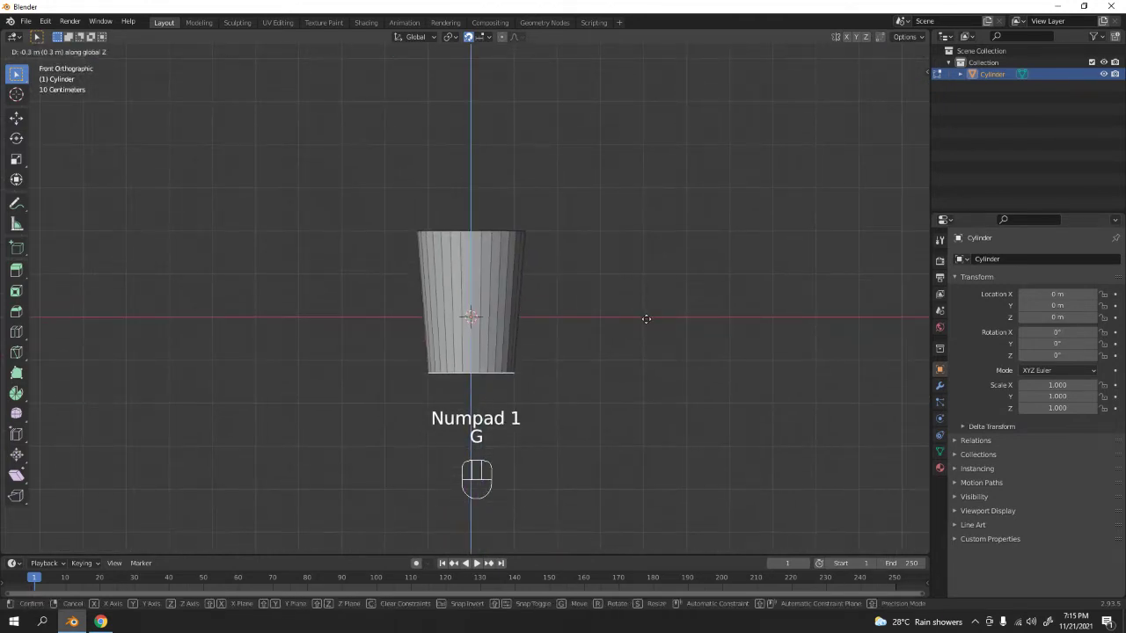
pyautogui.press('s')
pyautogui.press('Tab')
pyautogui.moveTo(454, 321); pyautogui.dragTo(488, 315)
pyautogui.press('KP_1')
pyautogui.middleClick(516, 249)
pyautogui.middleClick(530, 306)
# Step: Delete the cylinder's top face and the face on its underside to hollow the cup
pyautogui.press('Tab')
pyautogui.press('3')
pyautogui.click(478, 560)
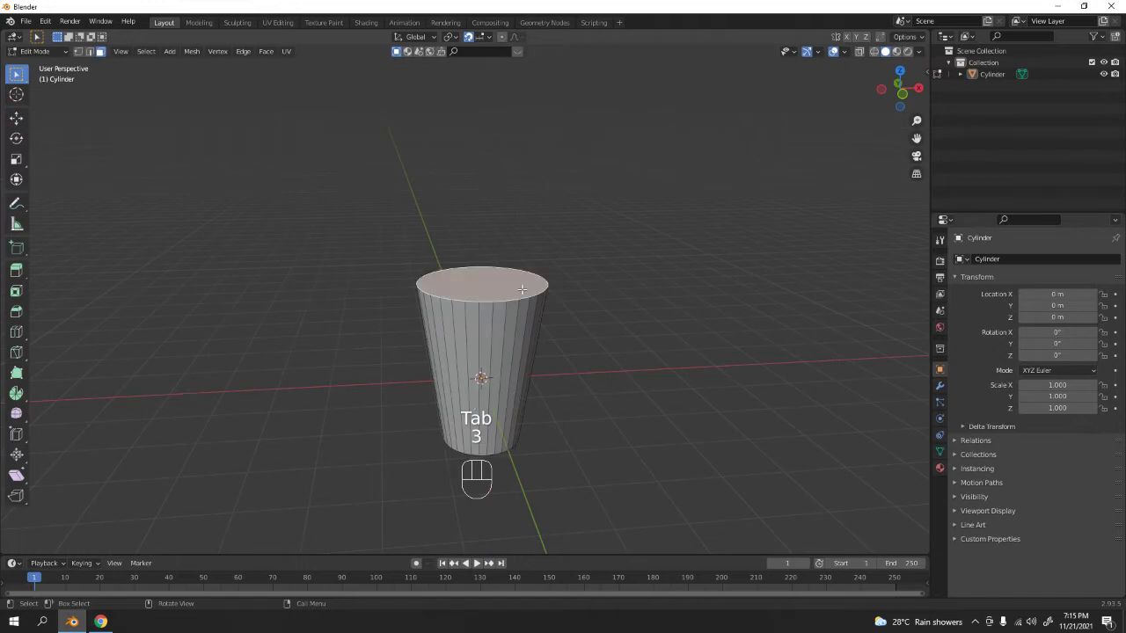
pyautogui.press('Delete')
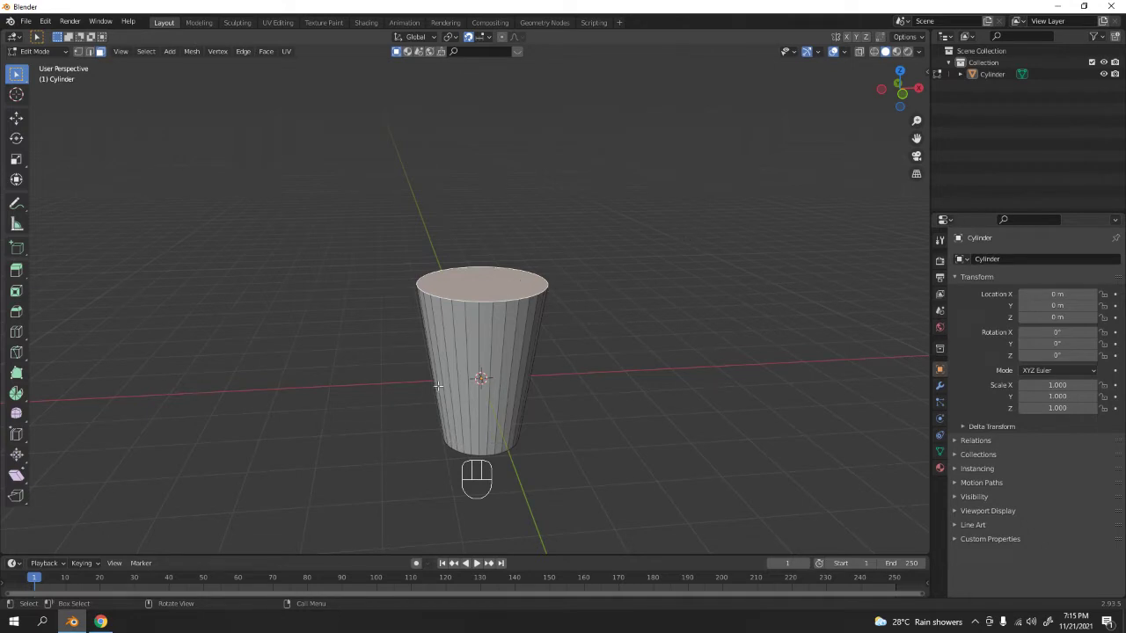
pyautogui.middleClick(479, 559)
pyautogui.middleClick(479, 559)
pyautogui.press('Delete')
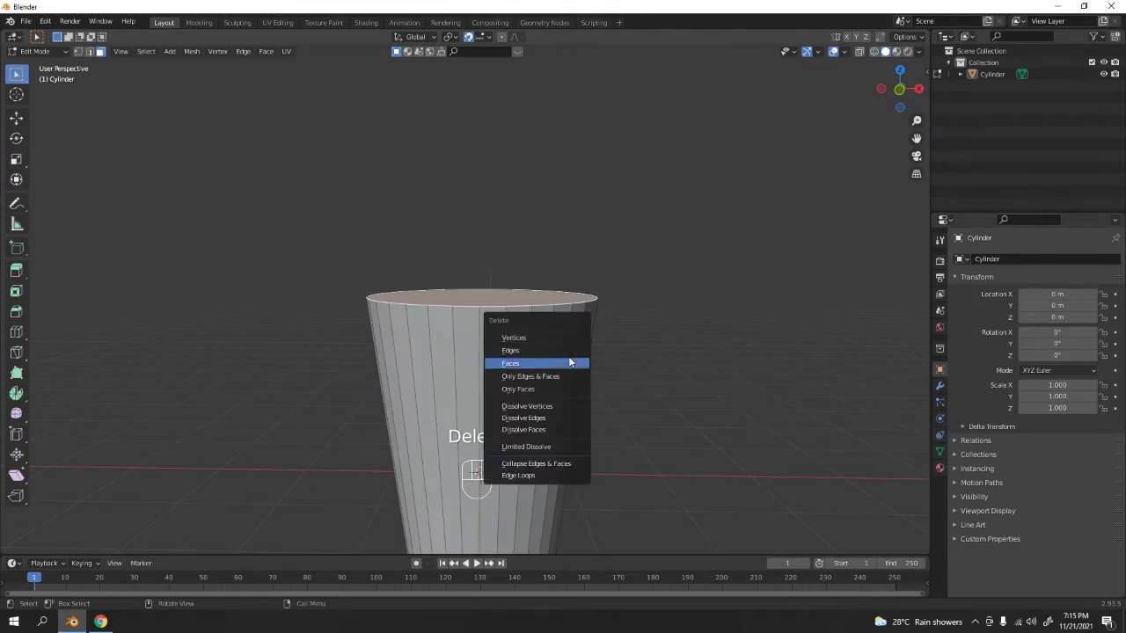
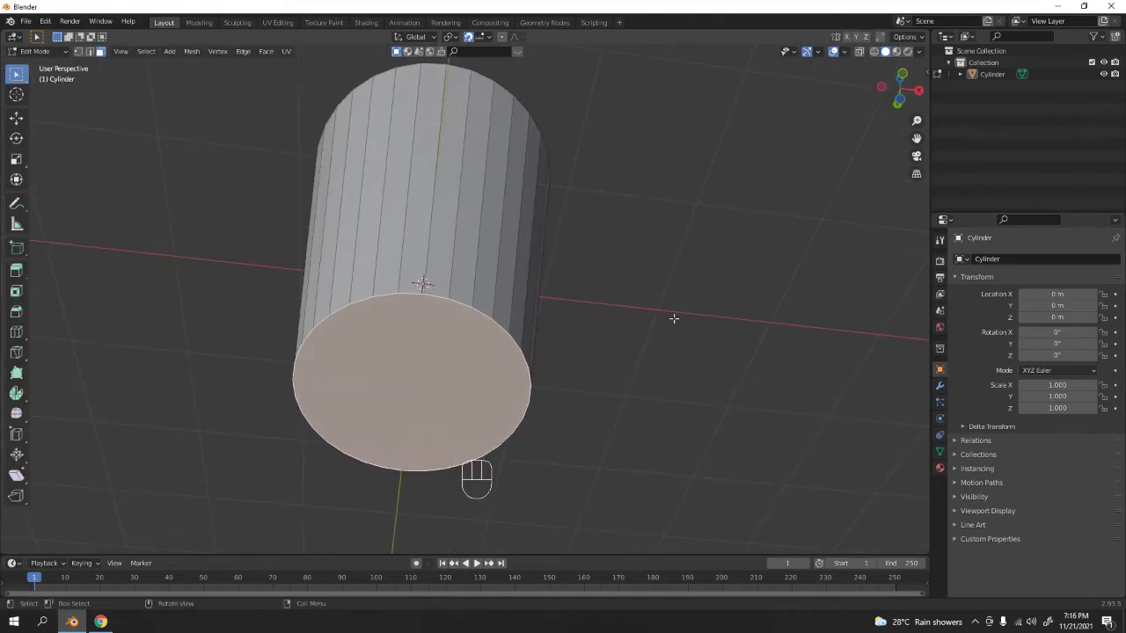
pyautogui.click(471, 43)
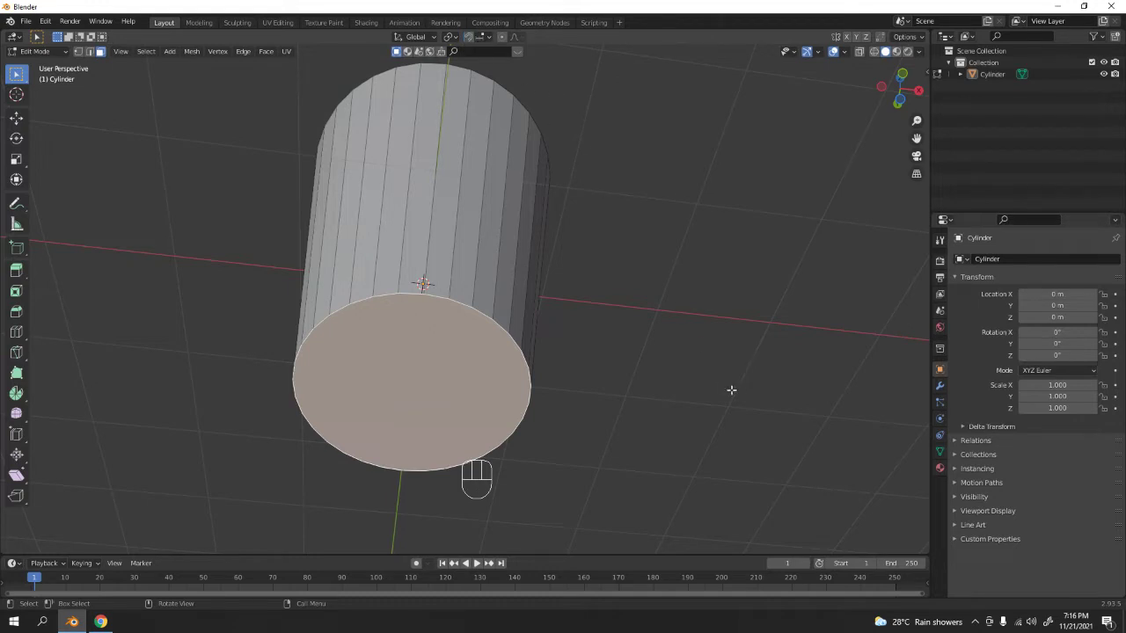
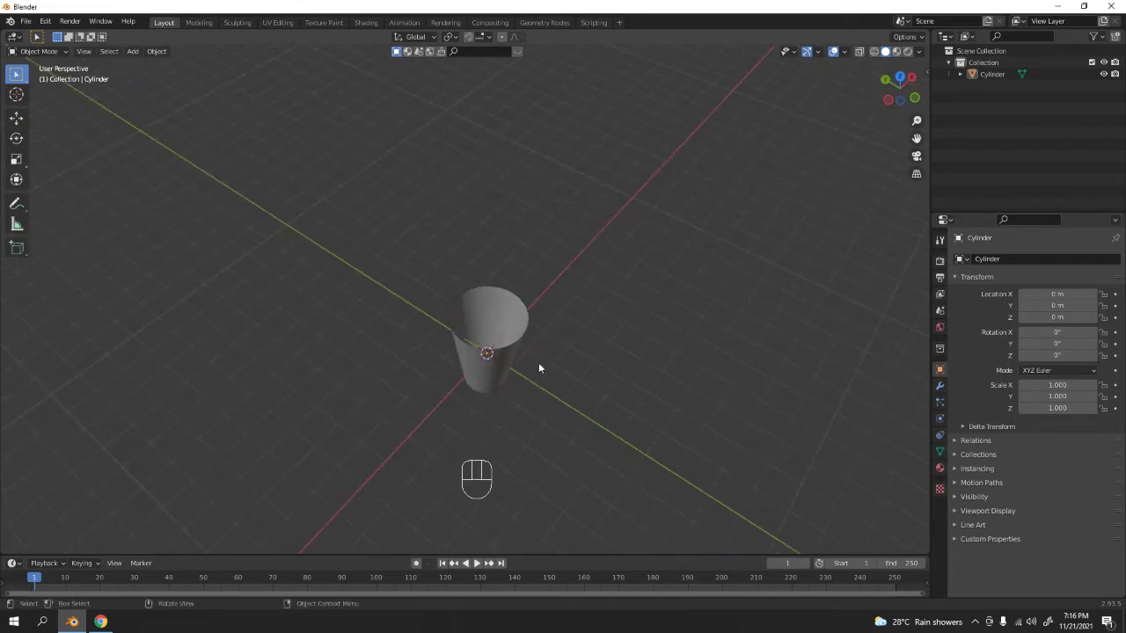
# Step: Select the cup's rim edge loop in front view and rescale it slightly
pyautogui.press('KP_1')
pyautogui.middleClick(496, 239)
pyautogui.press('Tab')
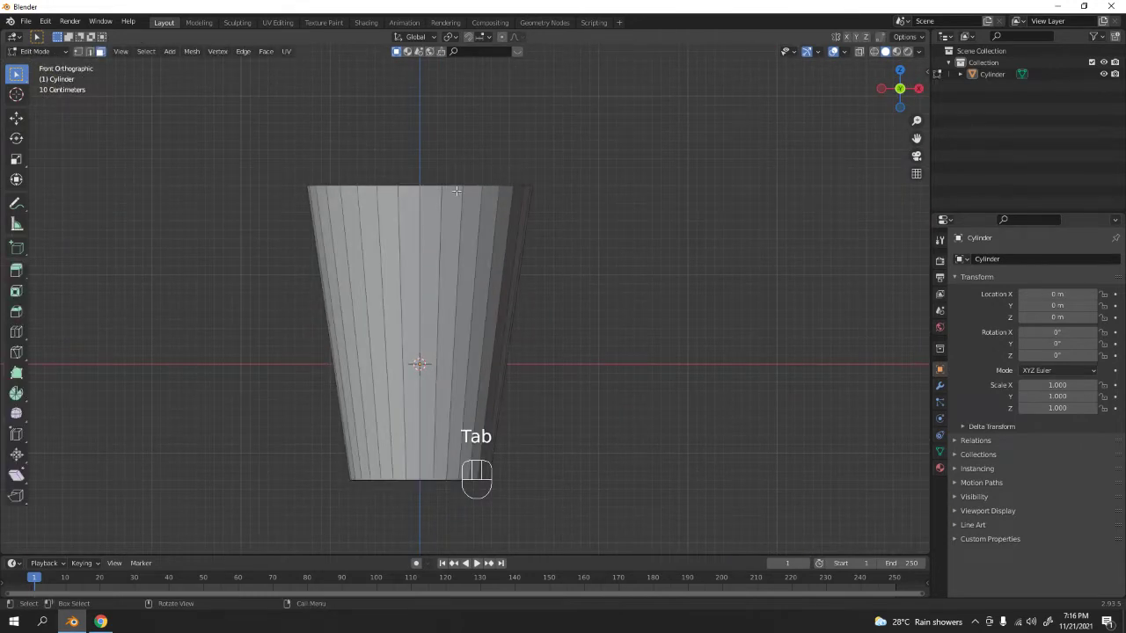
pyautogui.press('2')
pyautogui.click(477, 560)
pyautogui.press('s')
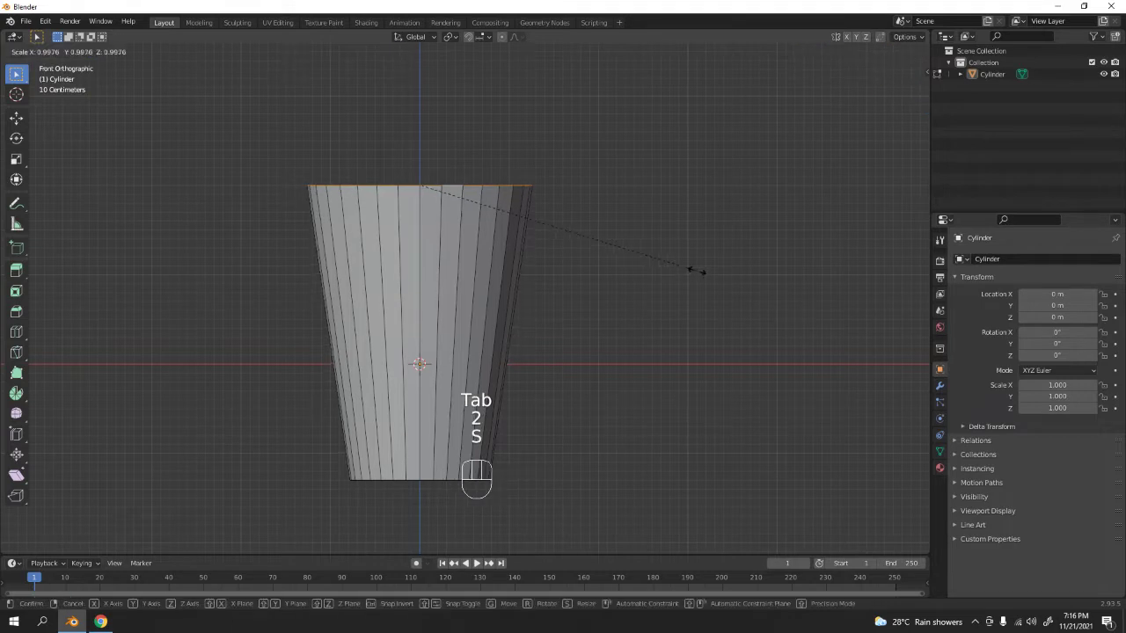
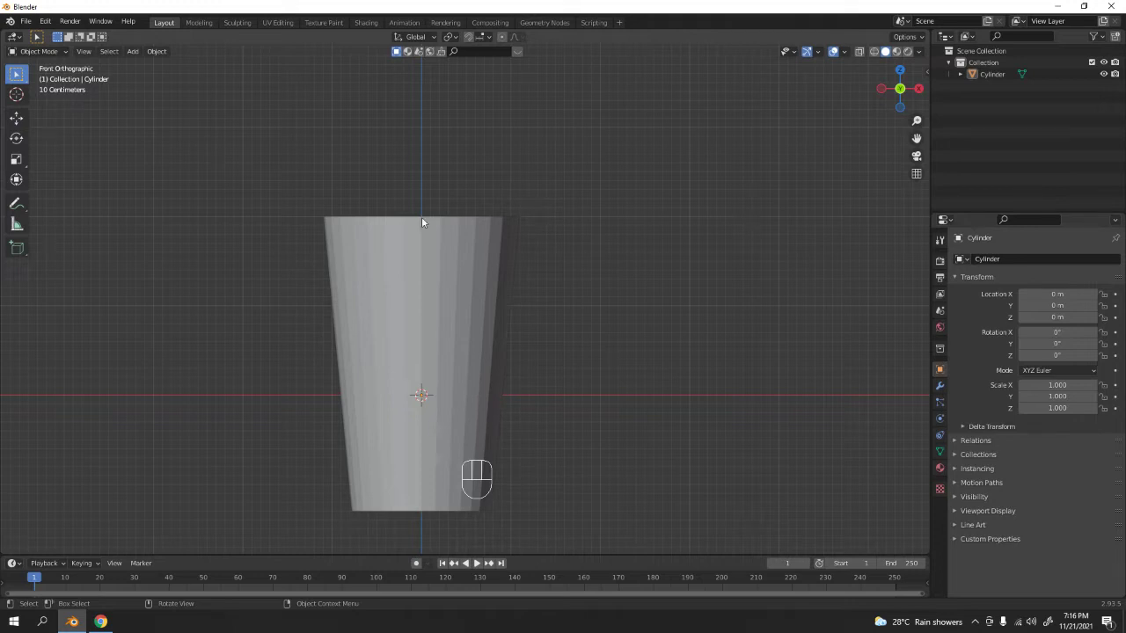
# Step: Enable snapping and raise the new circle 2 m up to the cup's rim
pyautogui.middleClick(440, 249)
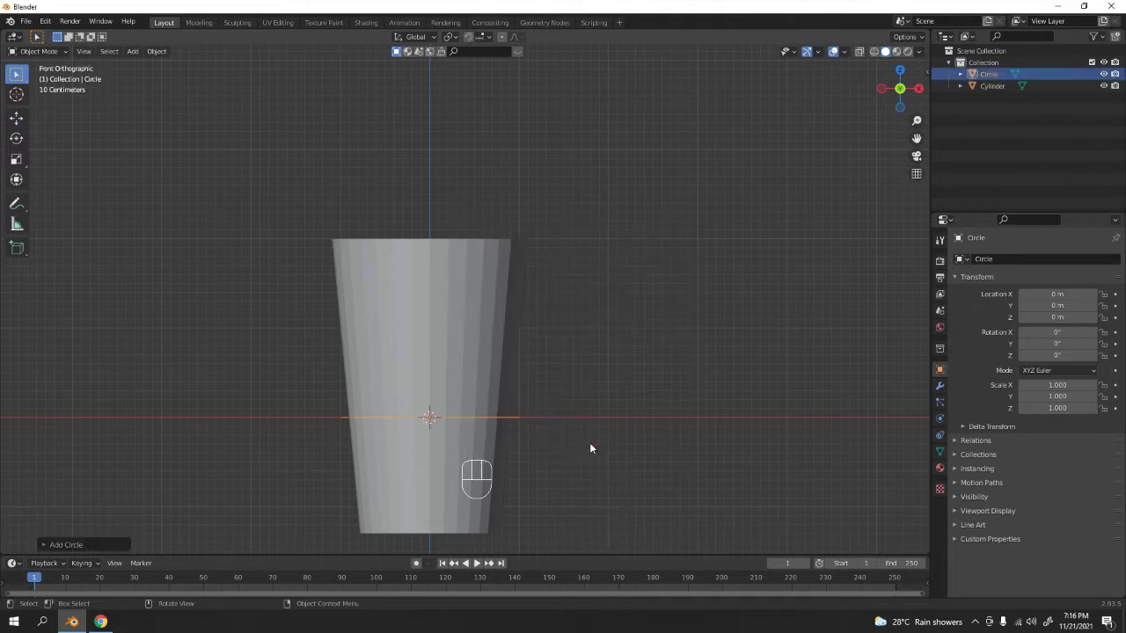
pyautogui.press('g')
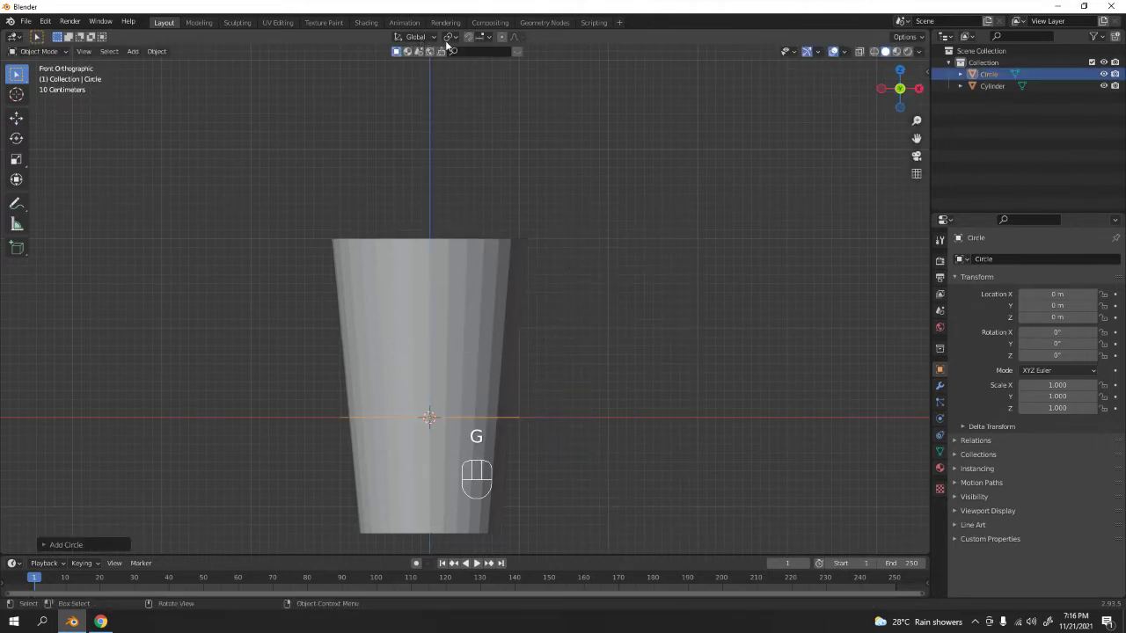
pyautogui.click(466, 38)
pyautogui.click(476, 39)
pyautogui.press('g')
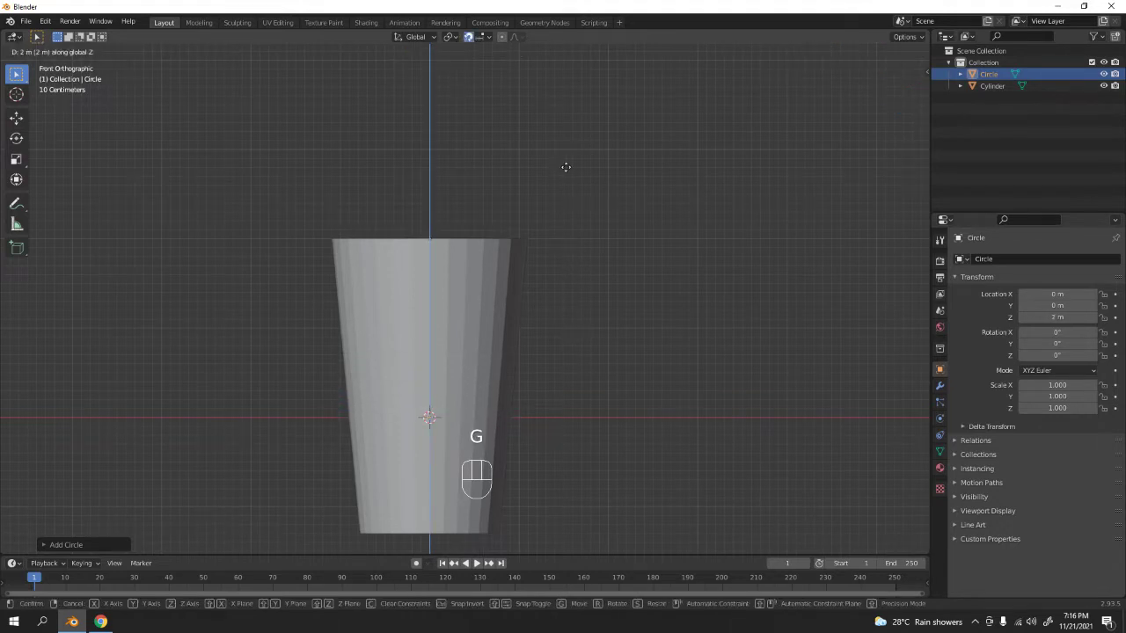
# Step: Scale the circle to 1.129 so it matches the rim's width, checking up close
pyautogui.press('s')
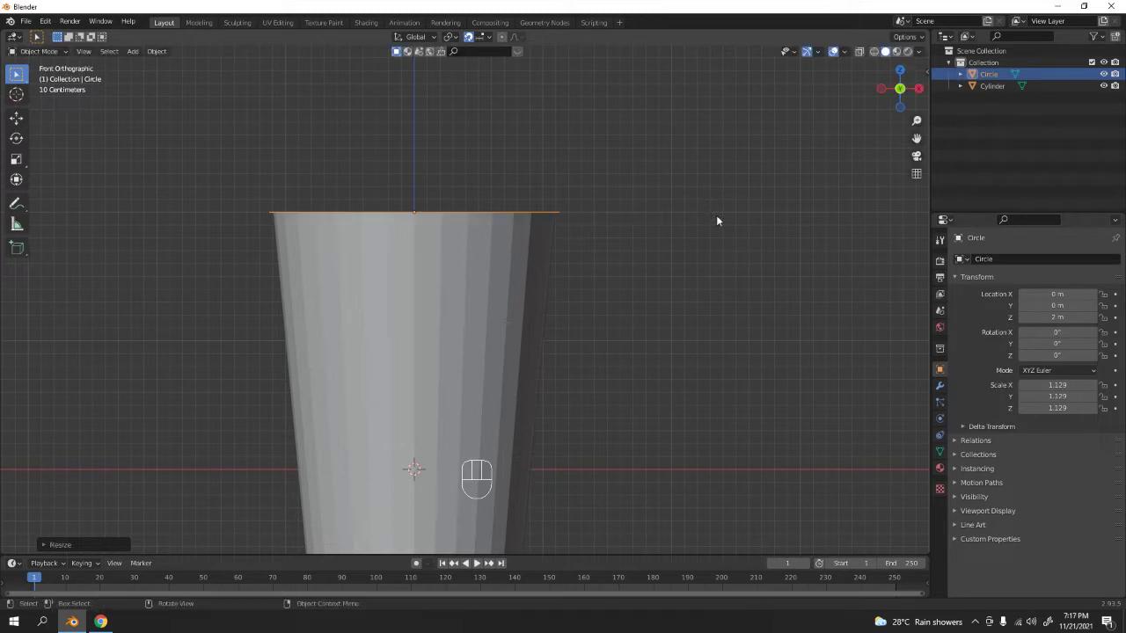
pyautogui.moveTo(608, 234); pyautogui.dragTo(621, 278)
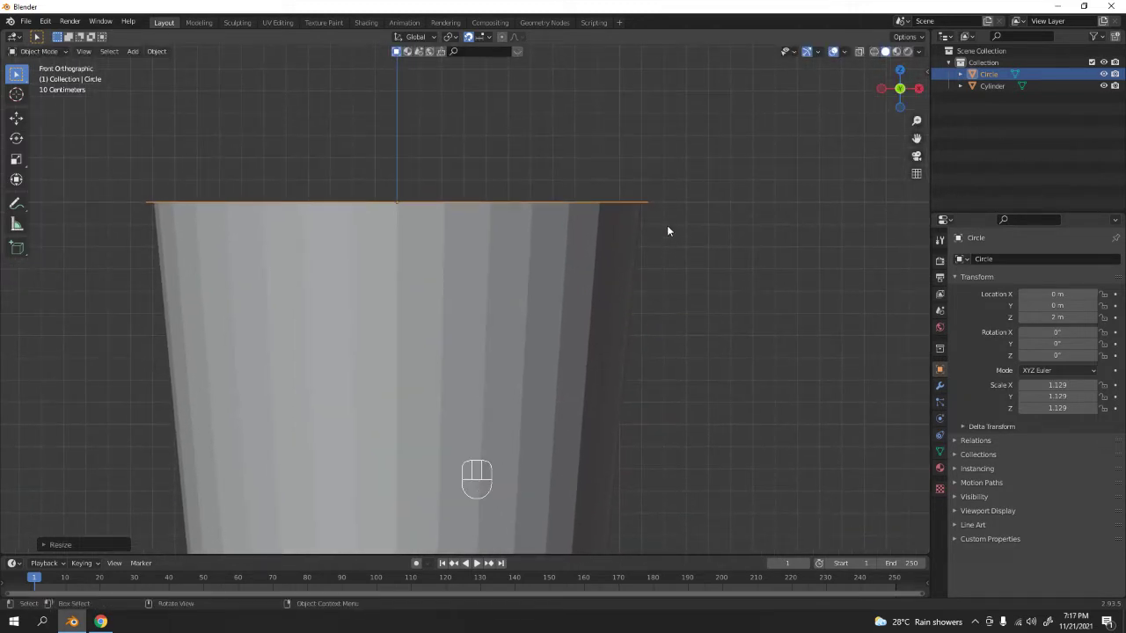
pyautogui.press('z')
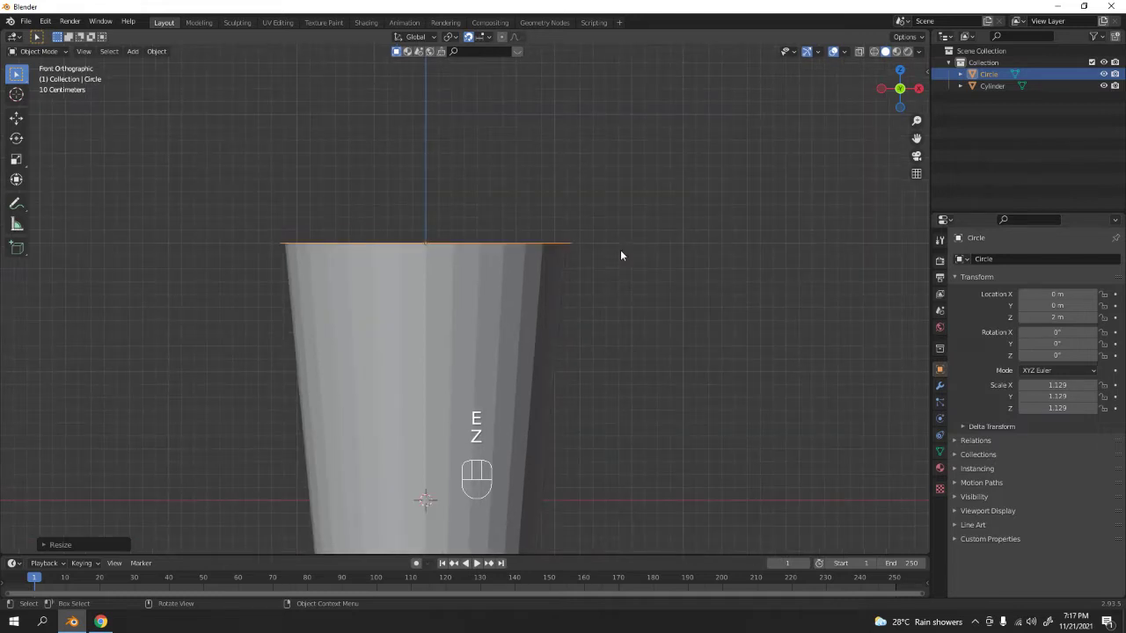
pyautogui.press('z')
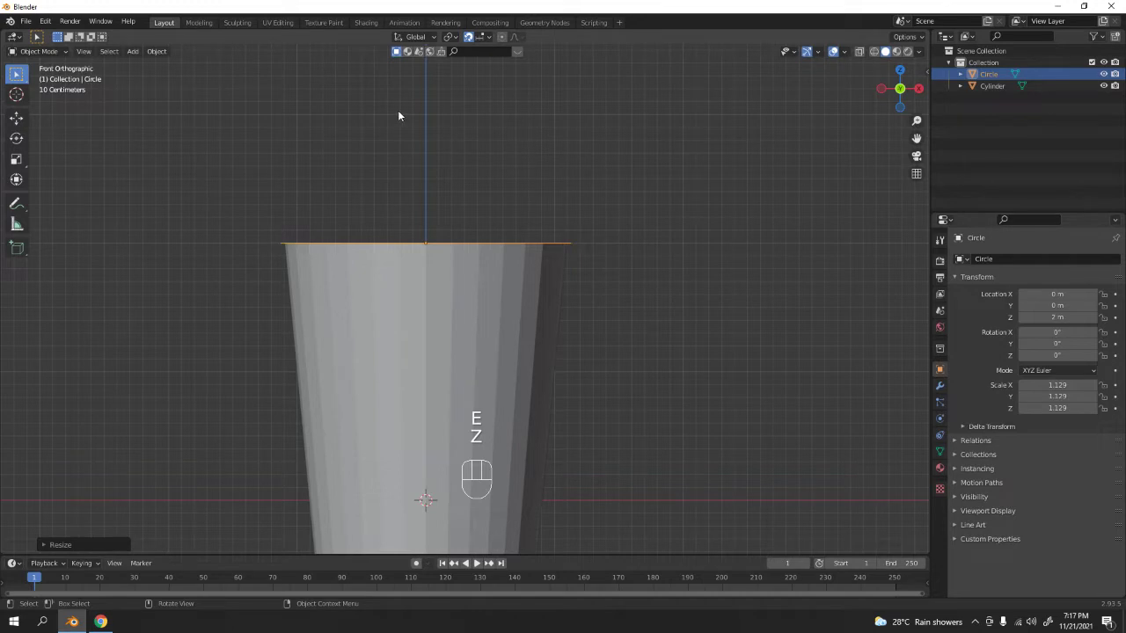
# Step: Extrude the circle 0.2 m downward into a side band and fill its top around a 0.1 centre opening
pyautogui.press('Tab')
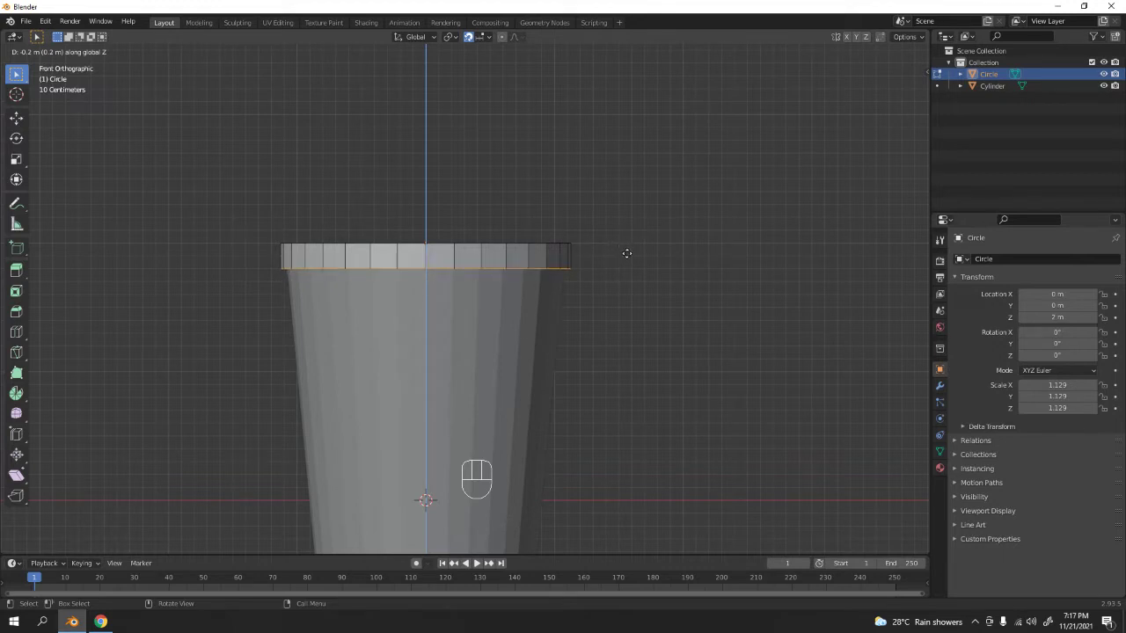
pyautogui.click(478, 560)
pyautogui.middleClick(478, 560)
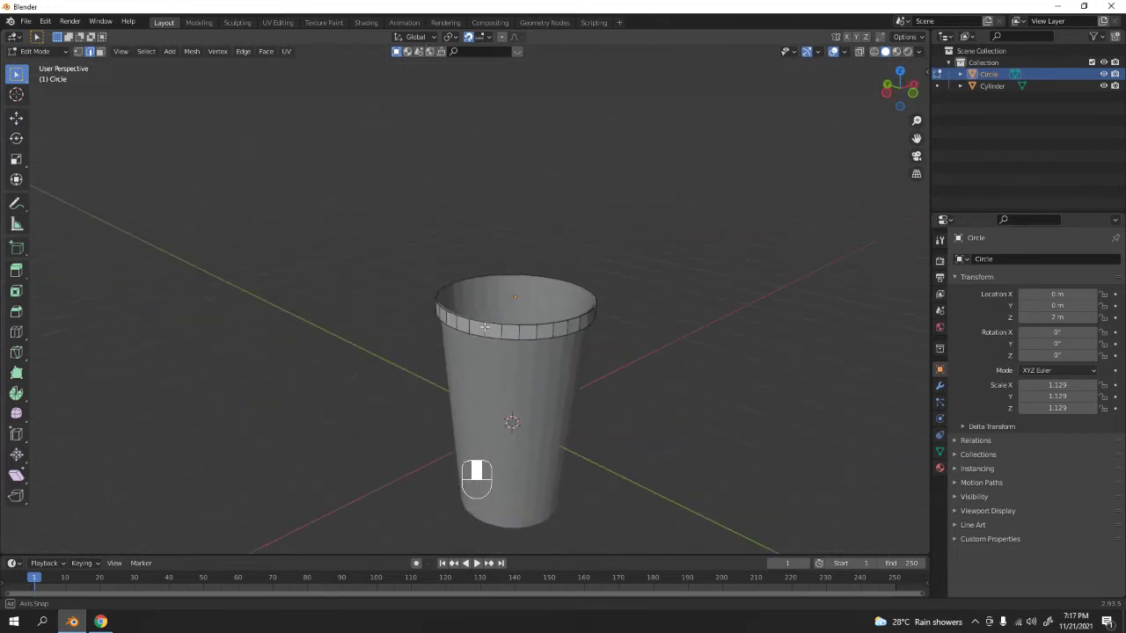
pyautogui.middleClick(478, 560)
pyautogui.press('Tab')
pyautogui.press('Tab')
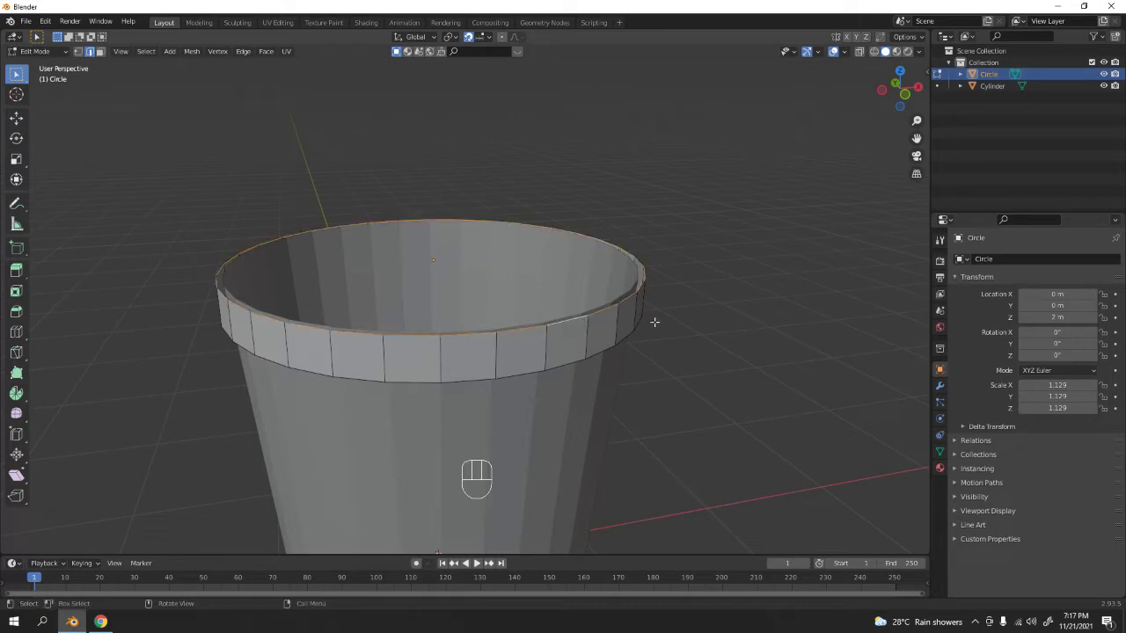
pyautogui.middleClick(479, 559)
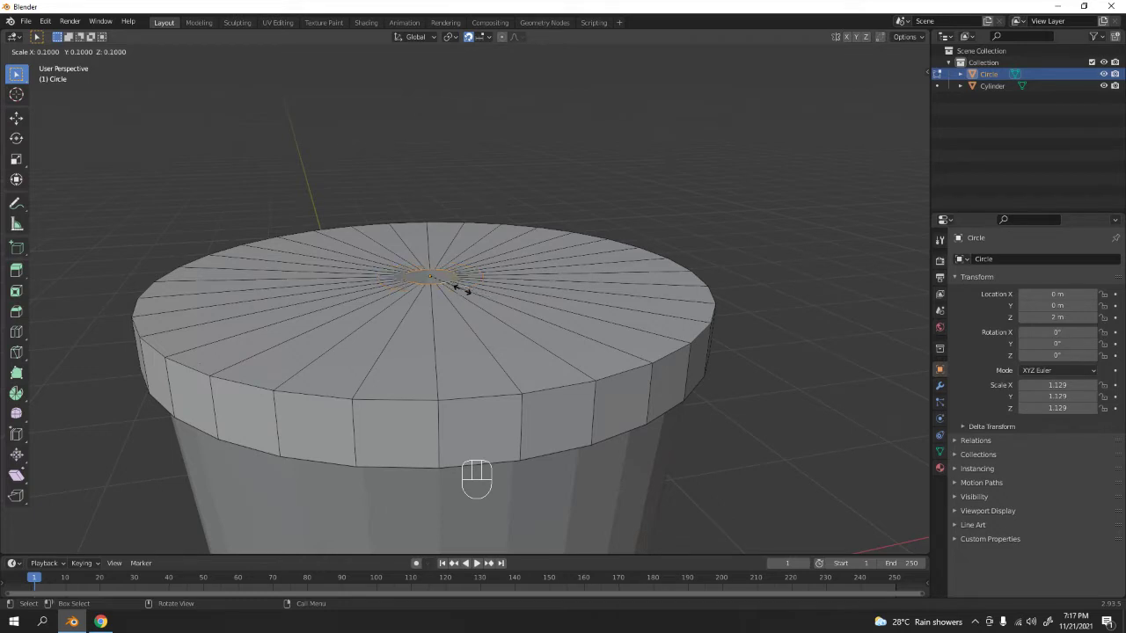
# Step: Turn off snapping and frame the lid top closely for editing
pyautogui.middleClick(479, 559)
pyautogui.middleClick(479, 559)
pyautogui.middleClick(478, 560)
pyautogui.press('Tab')
pyautogui.press('Tab')
pyautogui.middleClick(478, 560)
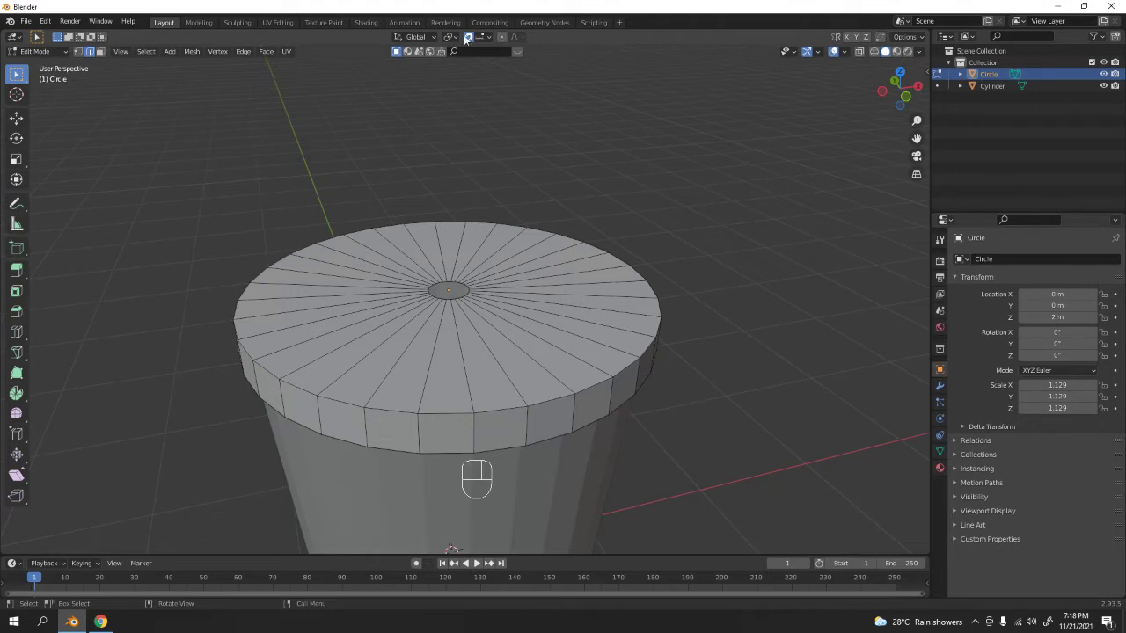
pyautogui.click(478, 560)
pyautogui.middleClick(478, 559)
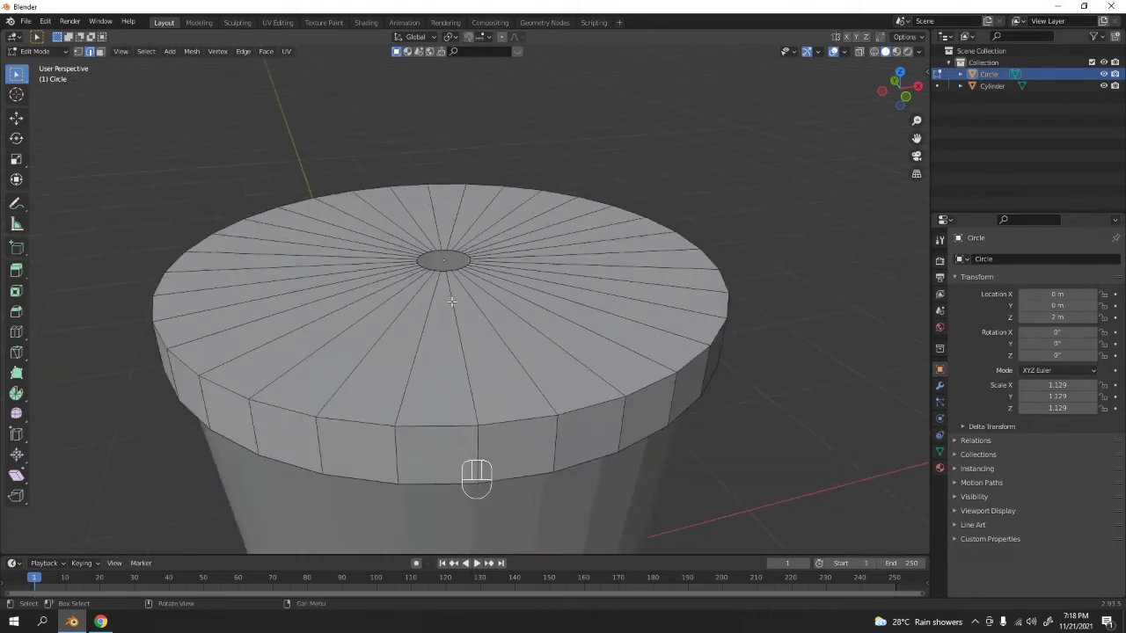
pyautogui.middleClick(479, 559)
# Step: Cut a ring on the lid top, bevel it into a narrow band and return to object mode
pyautogui.press('ctrl+r')
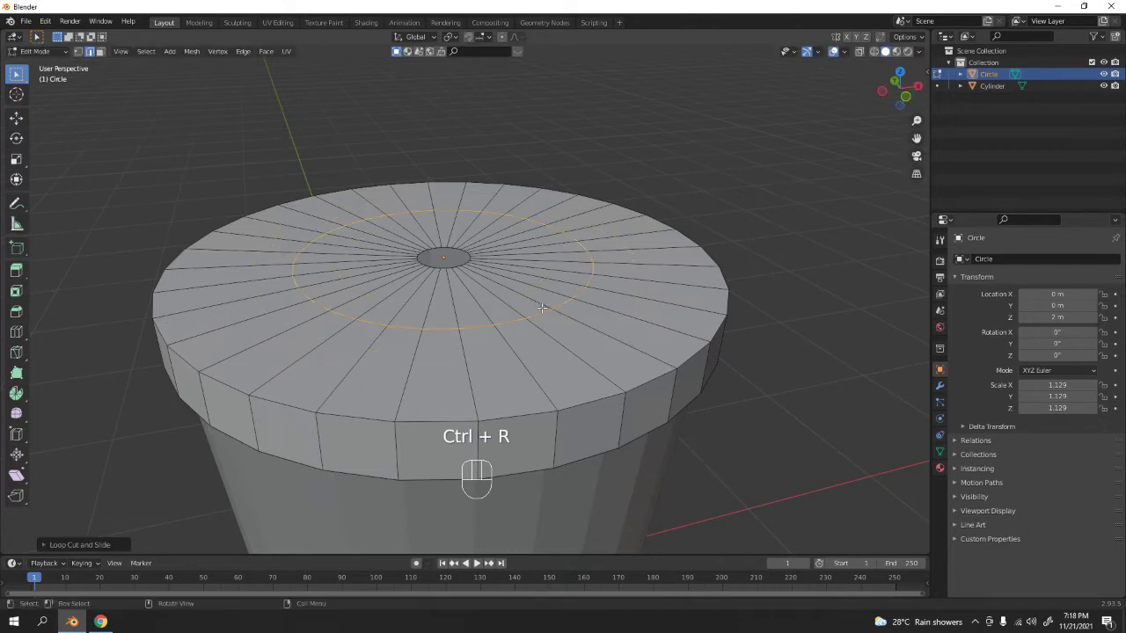
pyautogui.press('ctrl+b')
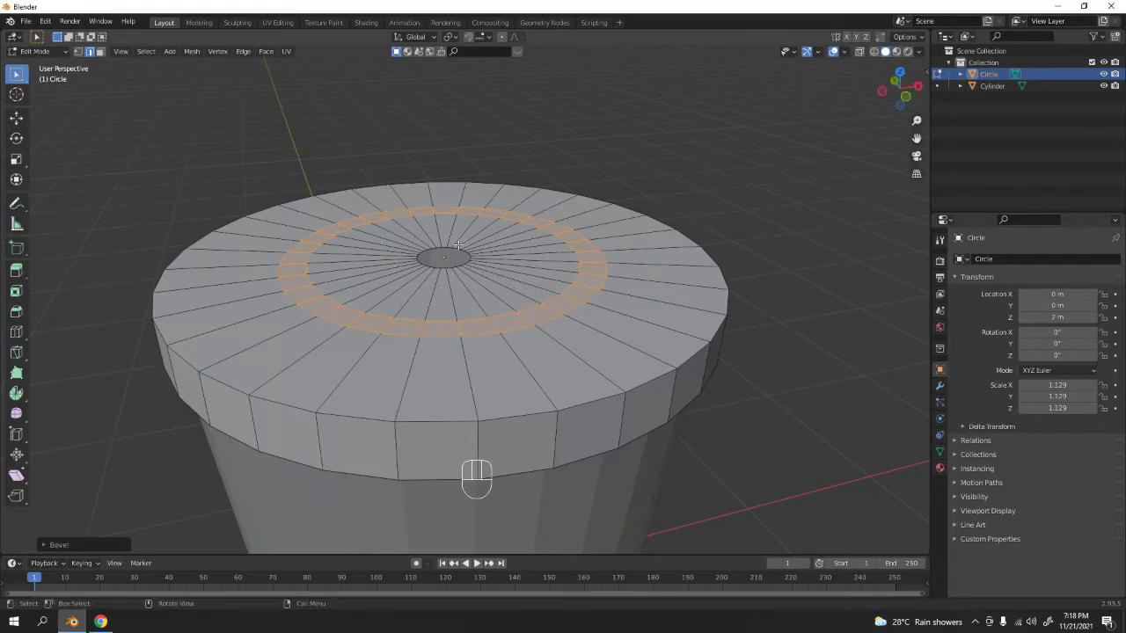
pyautogui.click(478, 559)
pyautogui.press('g')
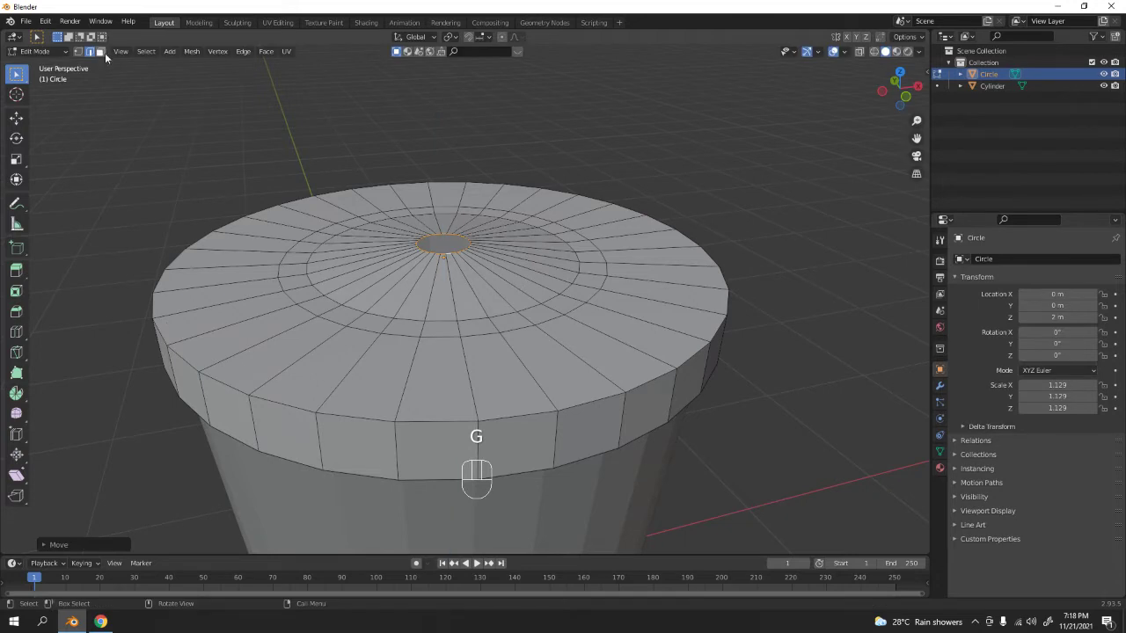
pyautogui.click(101, 50)
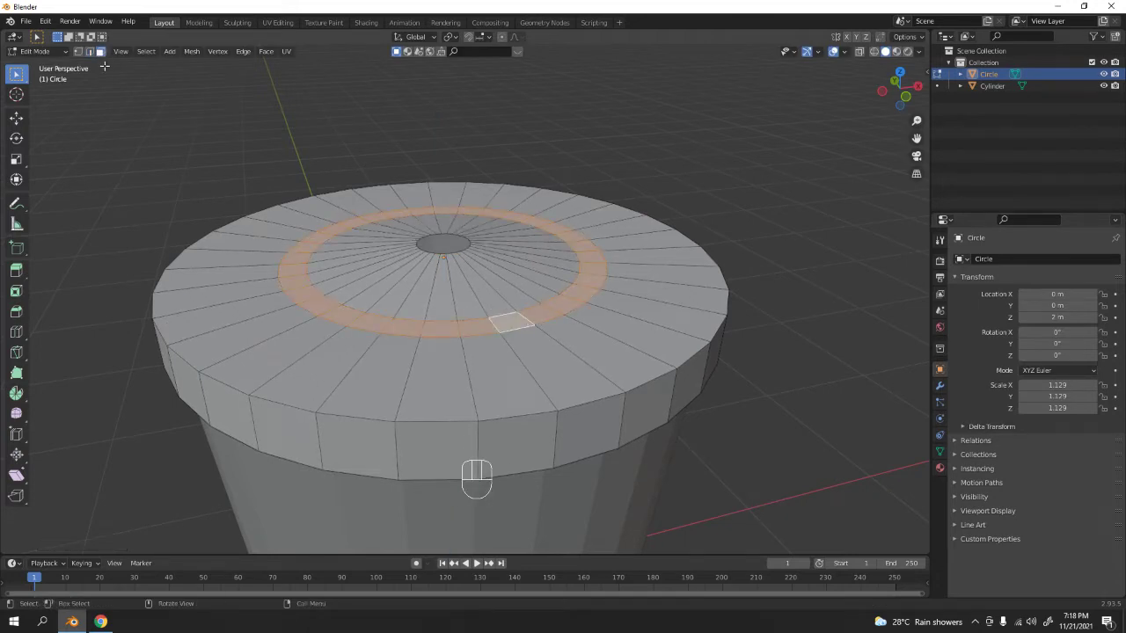
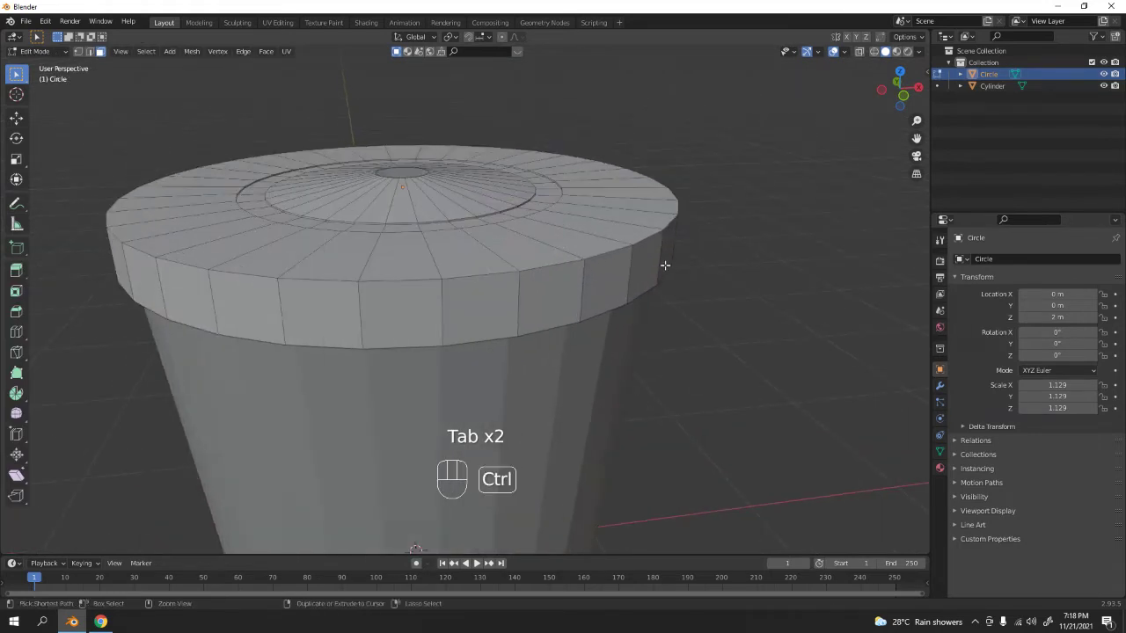
# Step: Loop-cut the lid's side rim, shrink it inward and bevel it into an indented ridged band
pyautogui.press('ctrl+r')
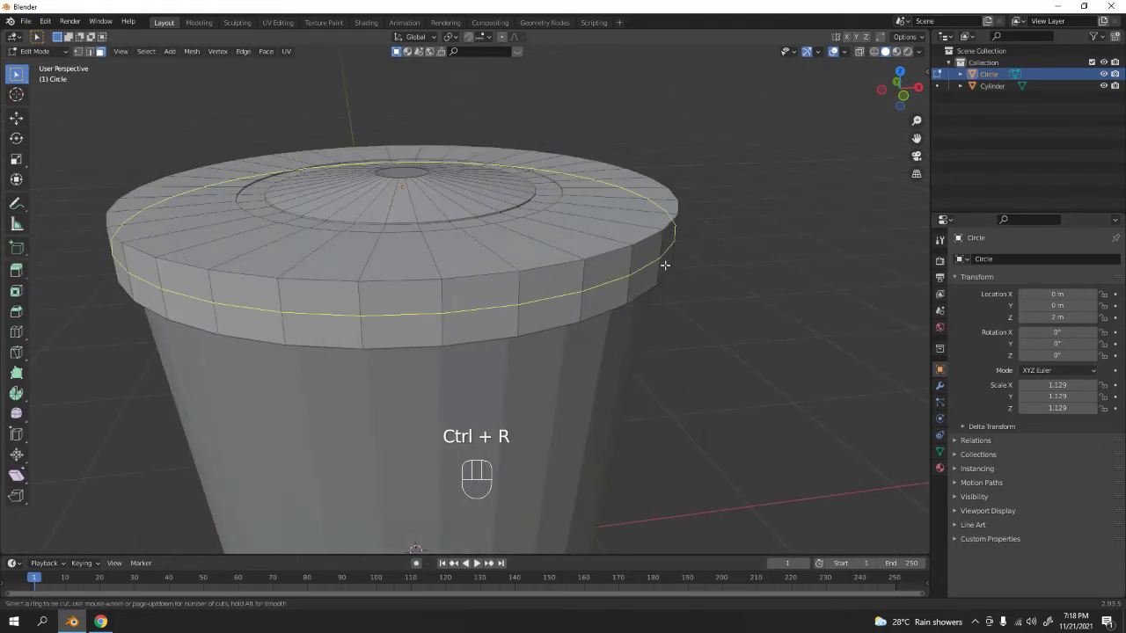
pyautogui.press('s')
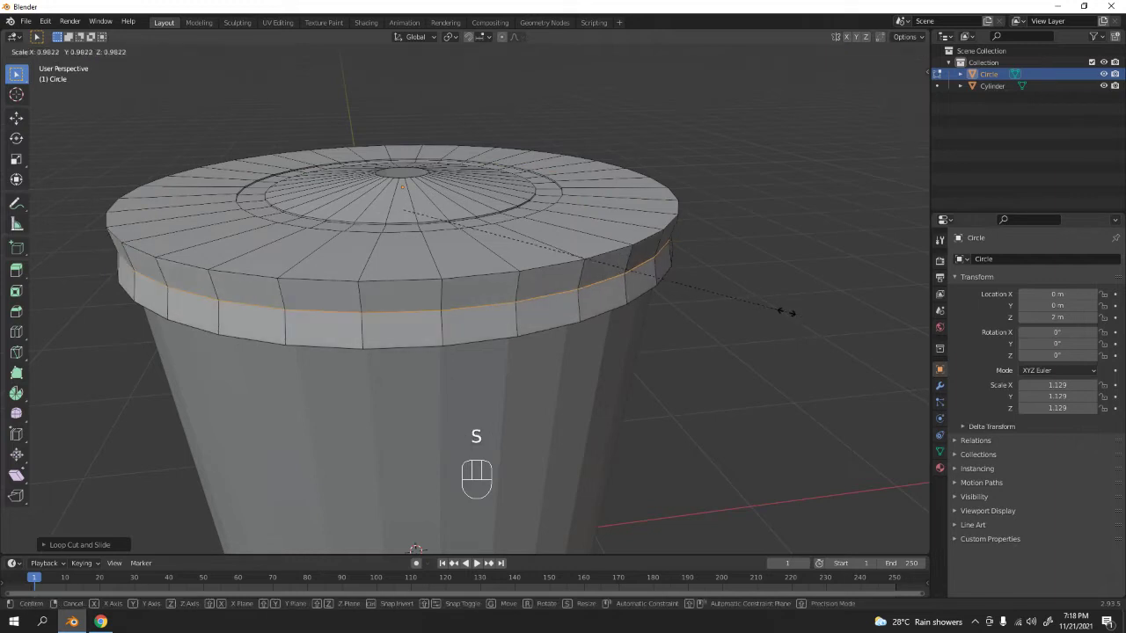
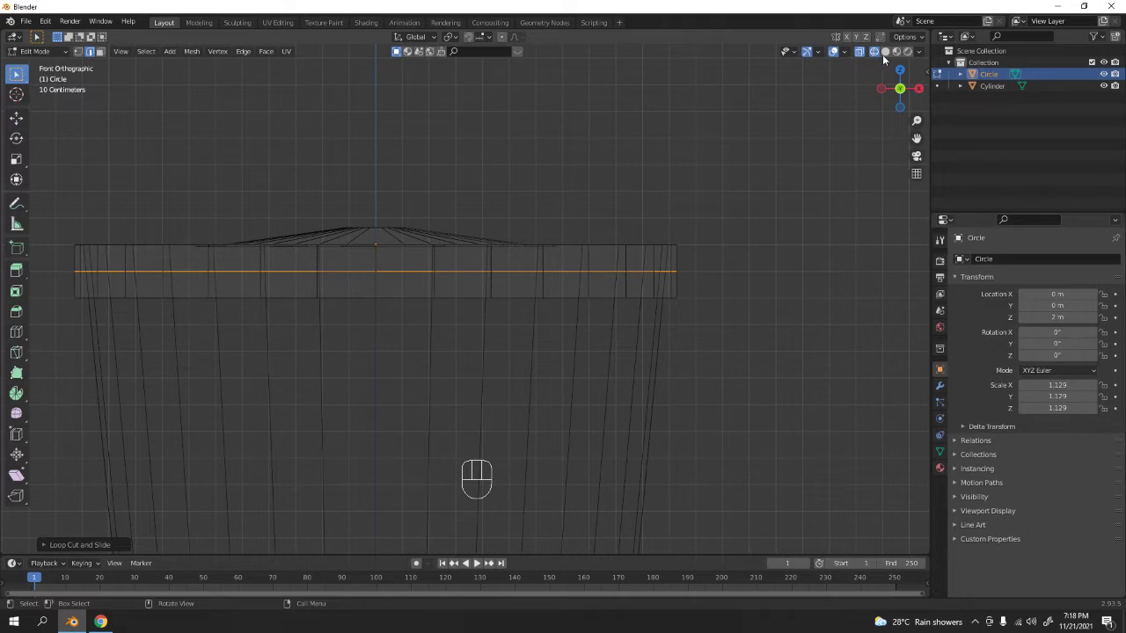
pyautogui.click(888, 56)
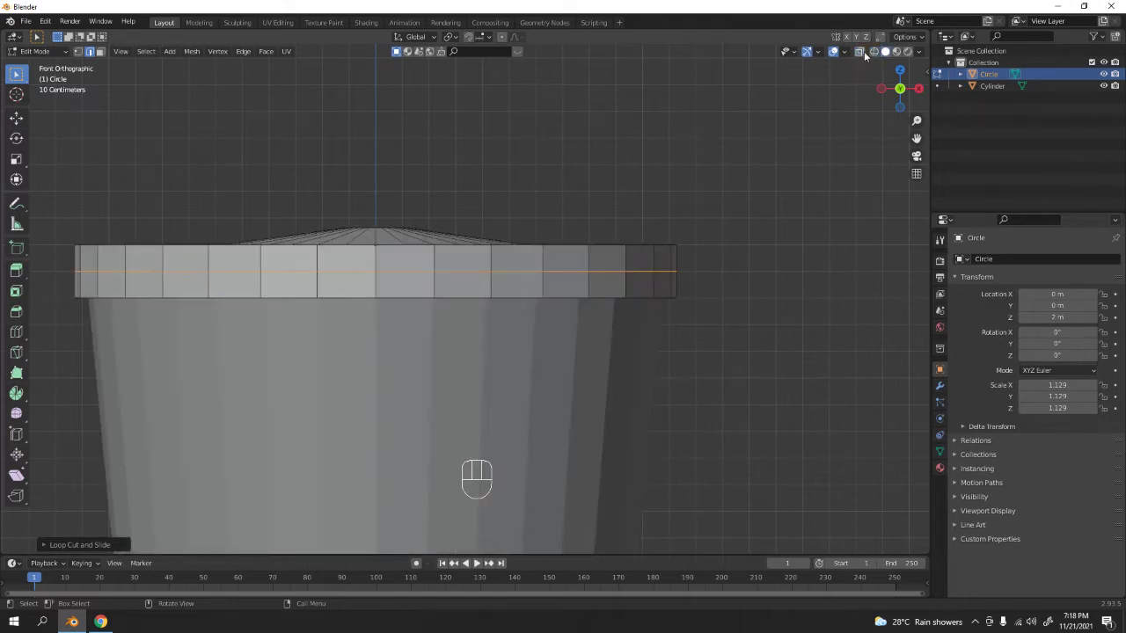
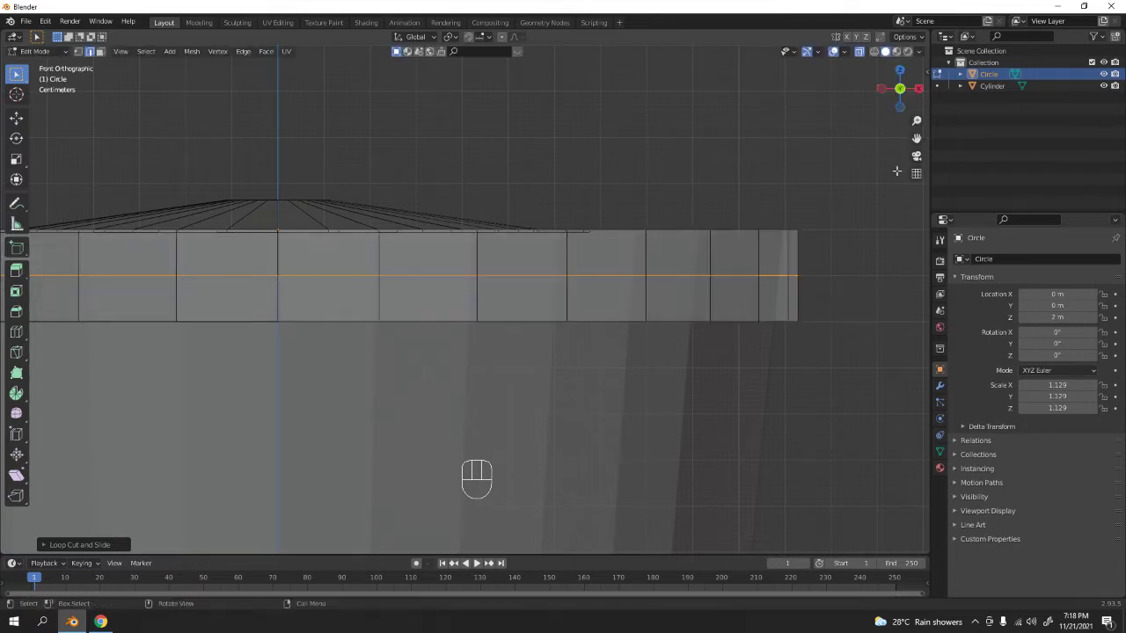
pyautogui.press('s')
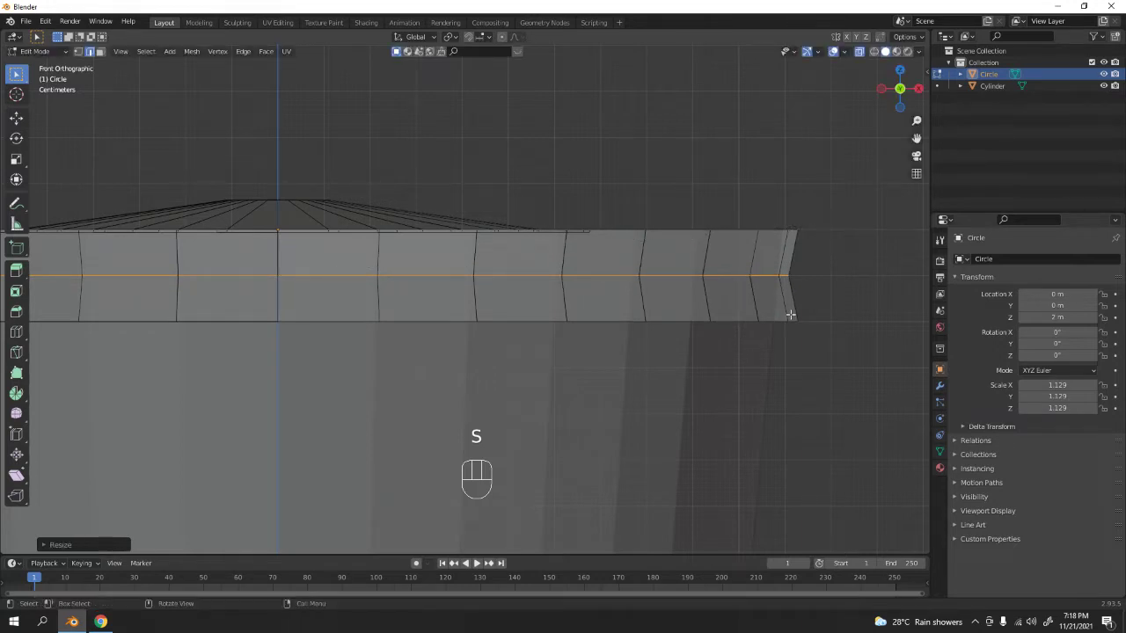
pyautogui.press('ctrl+b')
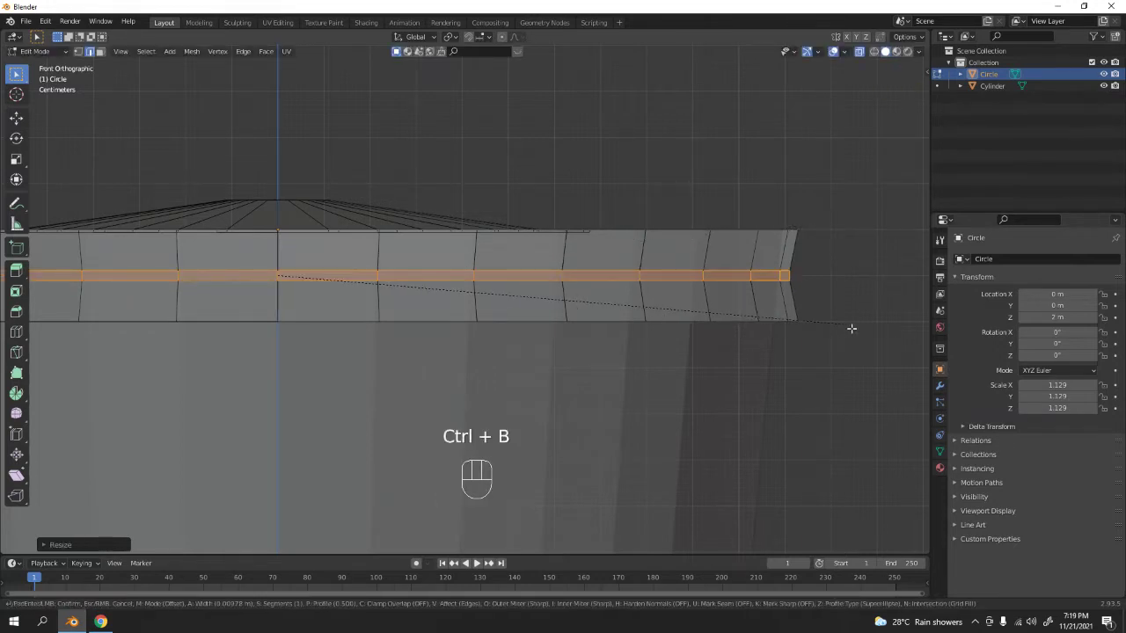
pyautogui.press('s')
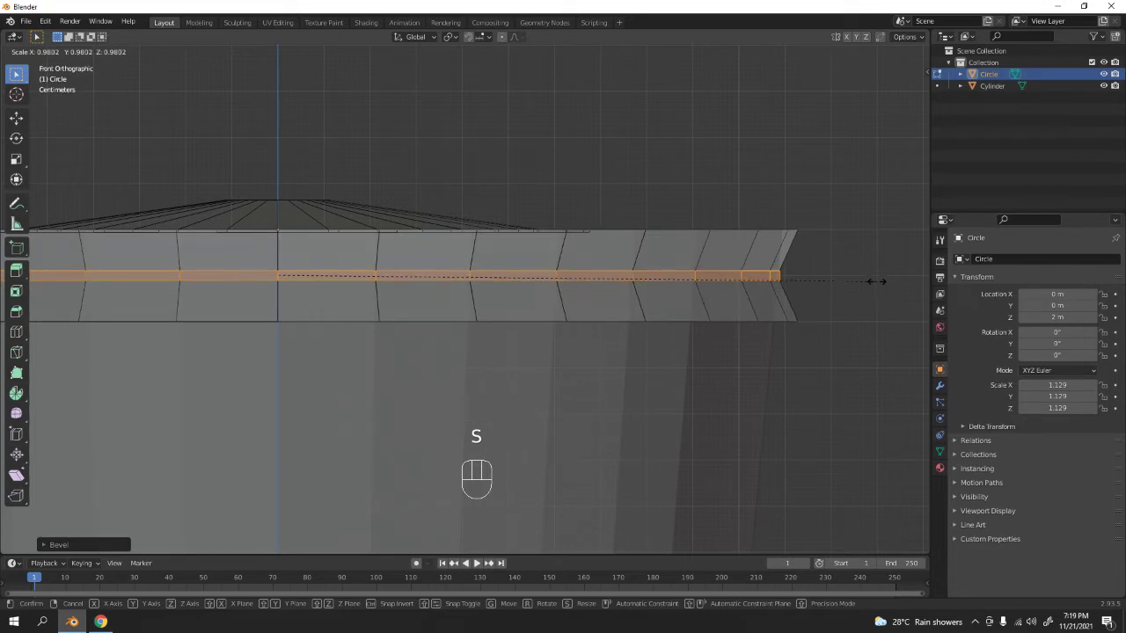
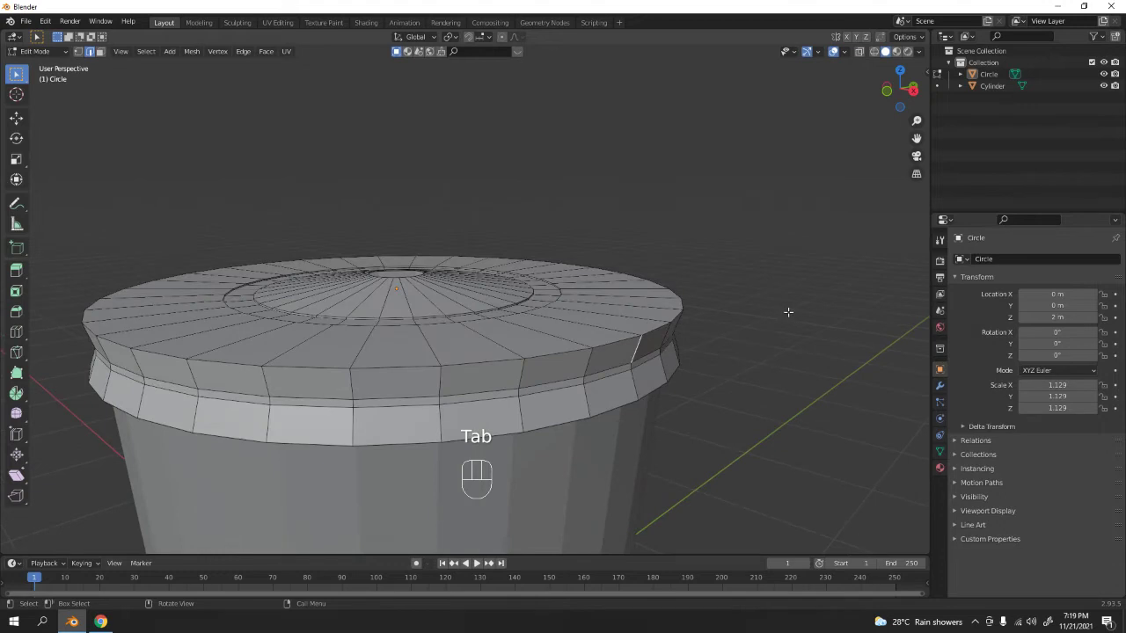
# Step: Select the lid's top outer edge loop and bevel it
pyautogui.middleClick(478, 559)
pyautogui.middleClick(478, 560)
pyautogui.middleClick(478, 560)
pyautogui.middleClick(478, 559)
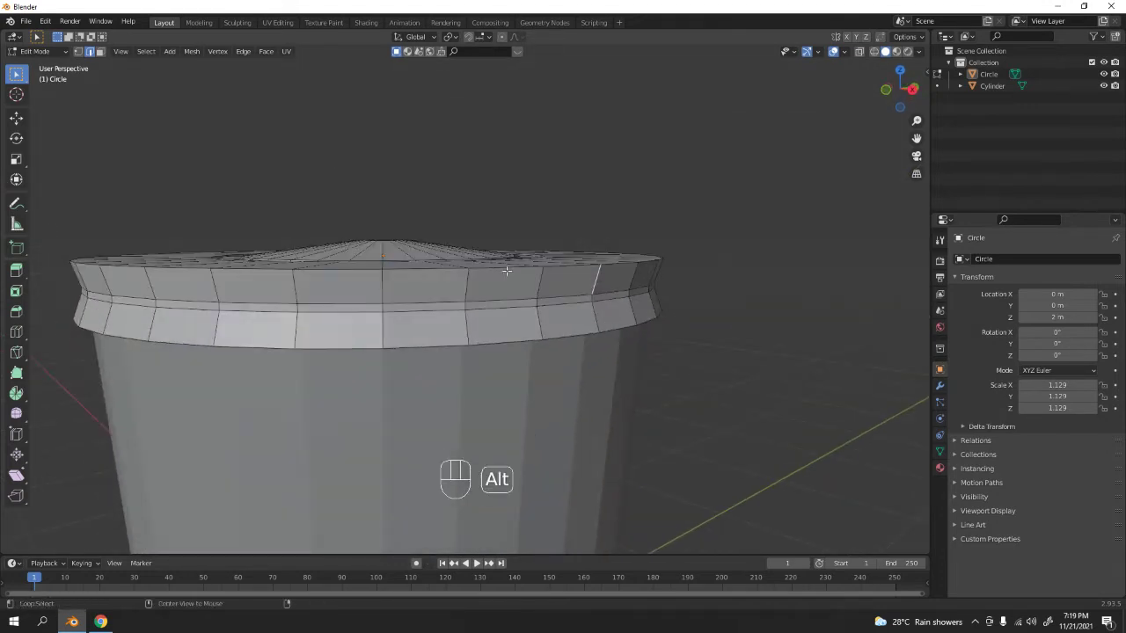
pyautogui.click(478, 559)
pyautogui.middleClick(479, 559)
pyautogui.middleClick(478, 559)
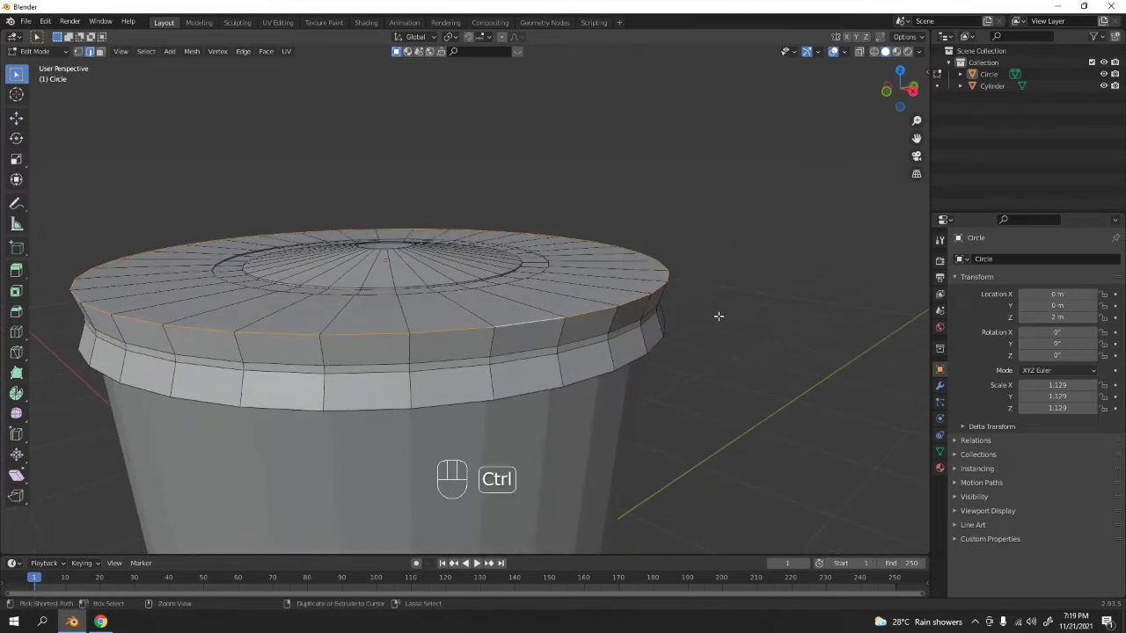
pyautogui.press('ctrl+b')
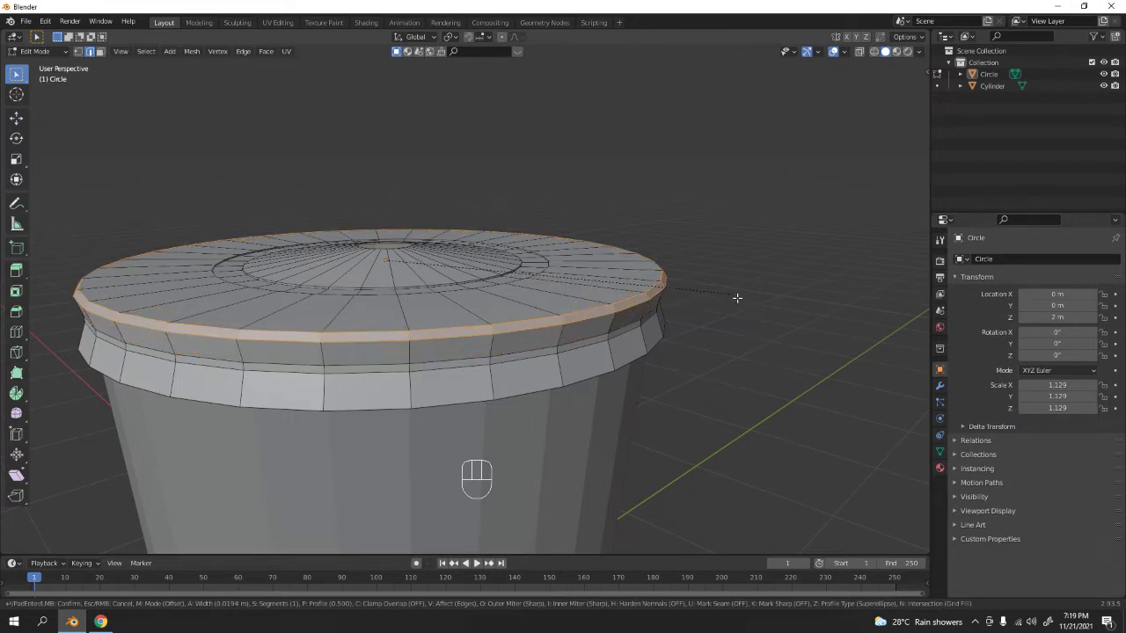
# Step: Lower the selected rim edges slightly and return the lid to object mode
pyautogui.press('Tab')
pyautogui.middleClick(477, 560)
pyautogui.middleClick(477, 560)
pyautogui.middleClick(478, 560)
pyautogui.press('Tab')
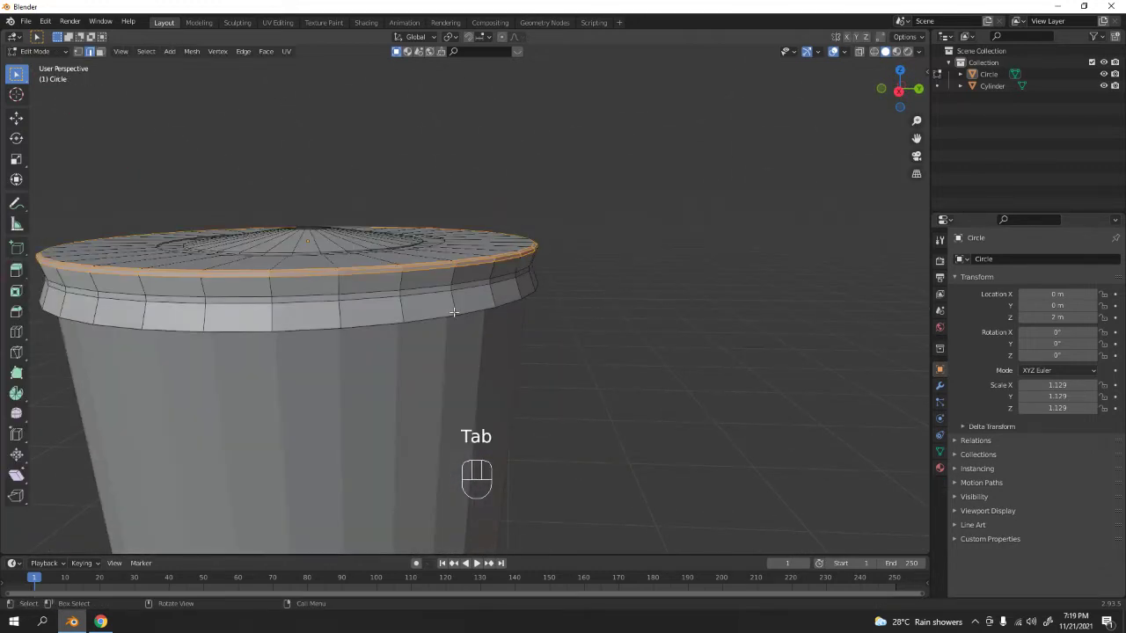
pyautogui.press('g')
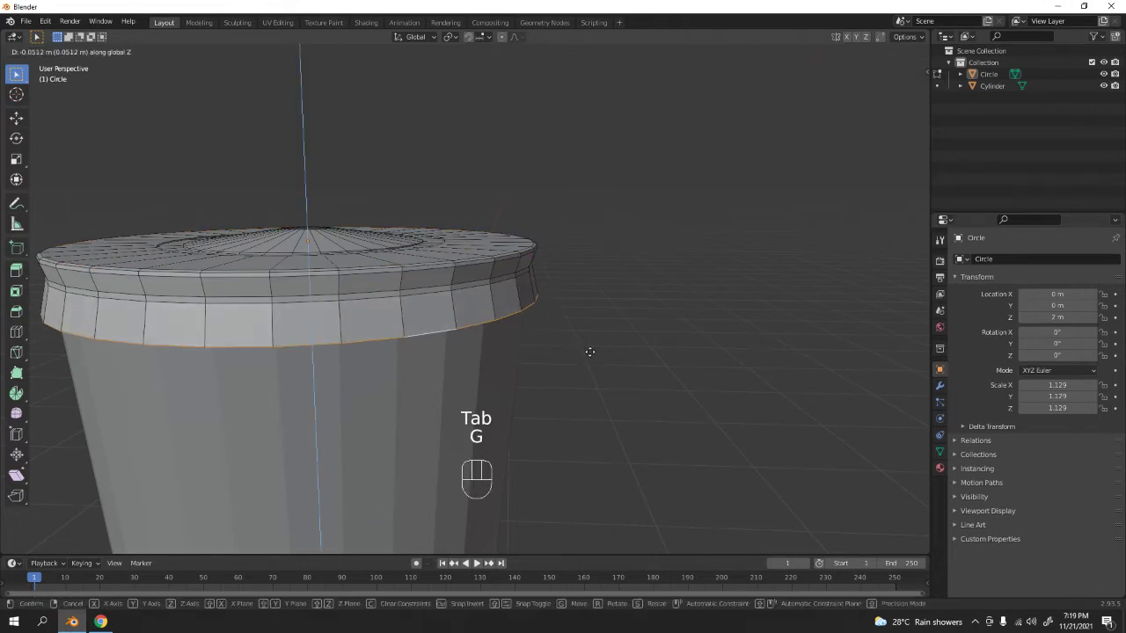
pyautogui.press('Tab')
pyautogui.moveTo(481, 341); pyautogui.dragTo(536, 378)
pyautogui.moveTo(424, 343); pyautogui.dragTo(481, 365)
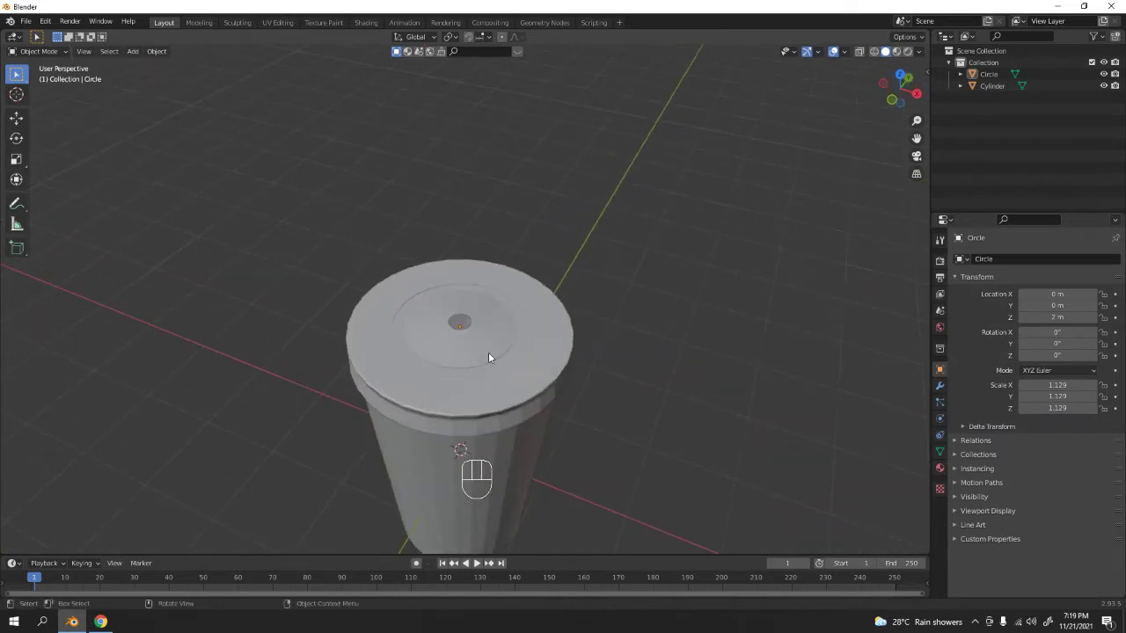
pyautogui.moveTo(514, 374); pyautogui.dragTo(501, 352)
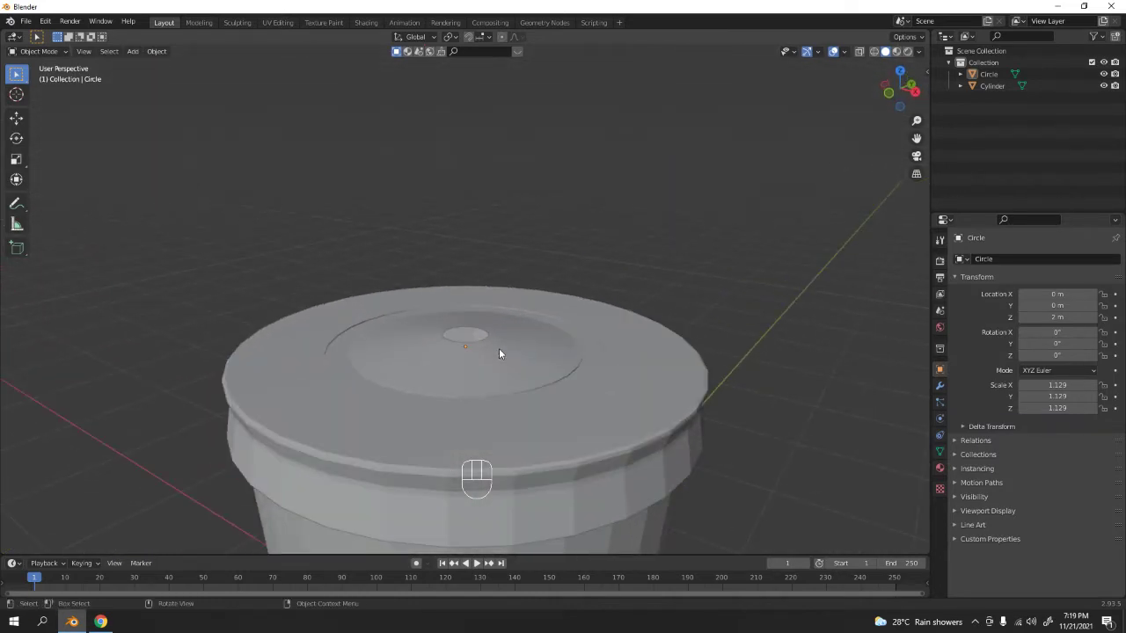
pyautogui.middleClick(575, 364)
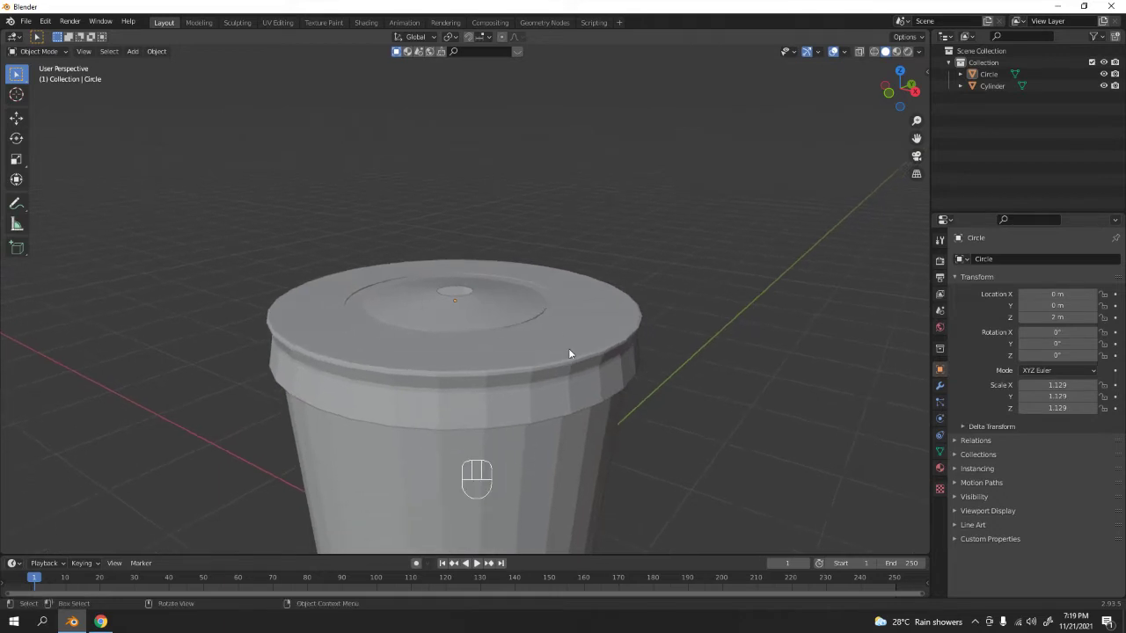
pyautogui.moveTo(514, 269); pyautogui.dragTo(497, 310)
pyautogui.moveTo(498, 347); pyautogui.dragTo(496, 310)
pyautogui.press('Tab')
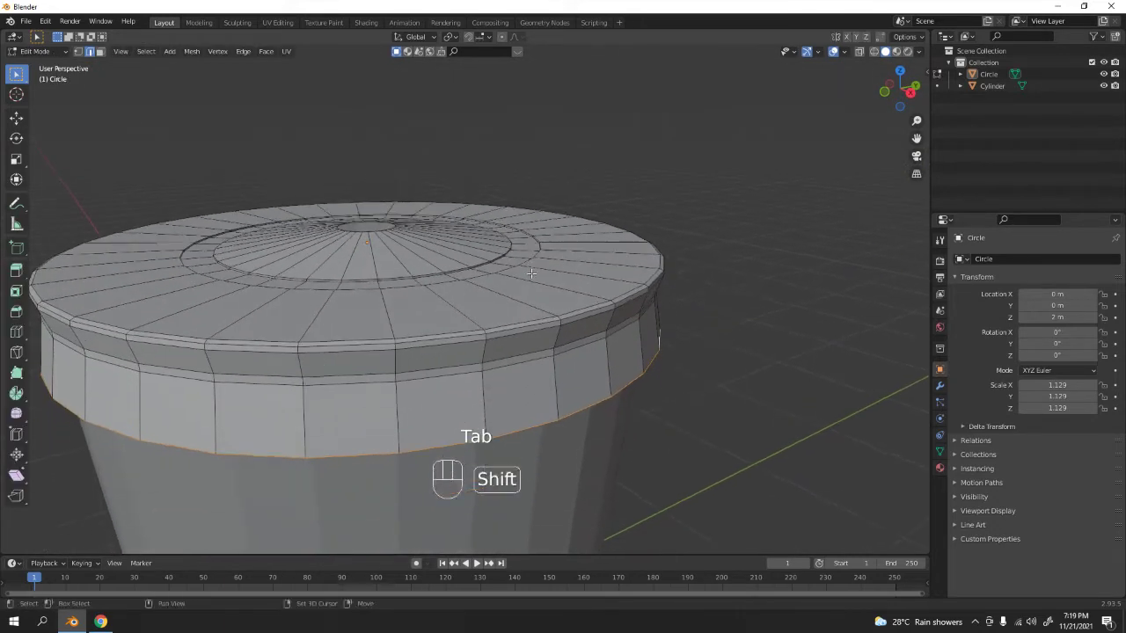
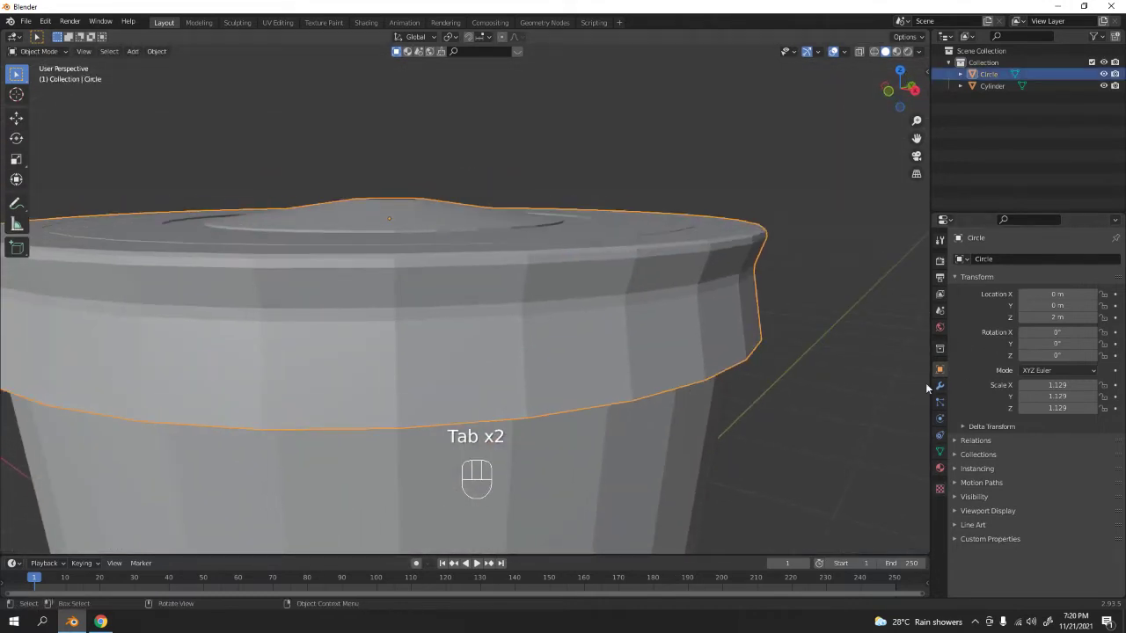
# Step: Set the lid's Solidify wall thickness to 0.01 m, checking it at the rim
pyautogui.moveTo(940, 390); pyautogui.dragTo(960, 362)
pyautogui.moveTo(991, 260); pyautogui.dragTo(903, 461)
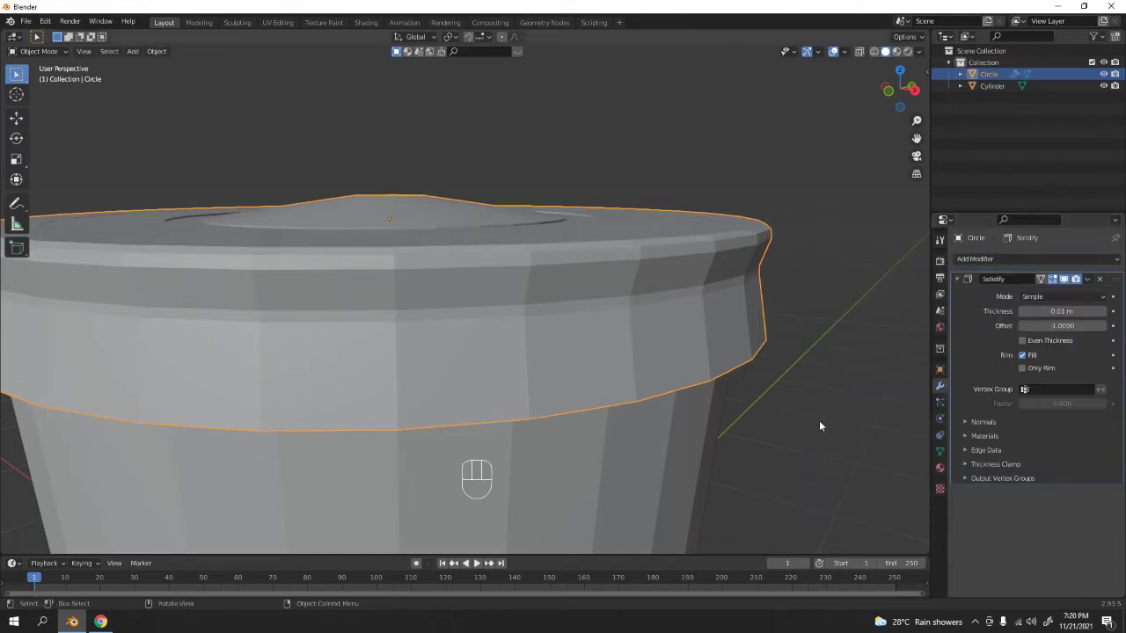
pyautogui.moveTo(756, 372); pyautogui.dragTo(756, 313)
pyautogui.moveTo(751, 190); pyautogui.dragTo(731, 324)
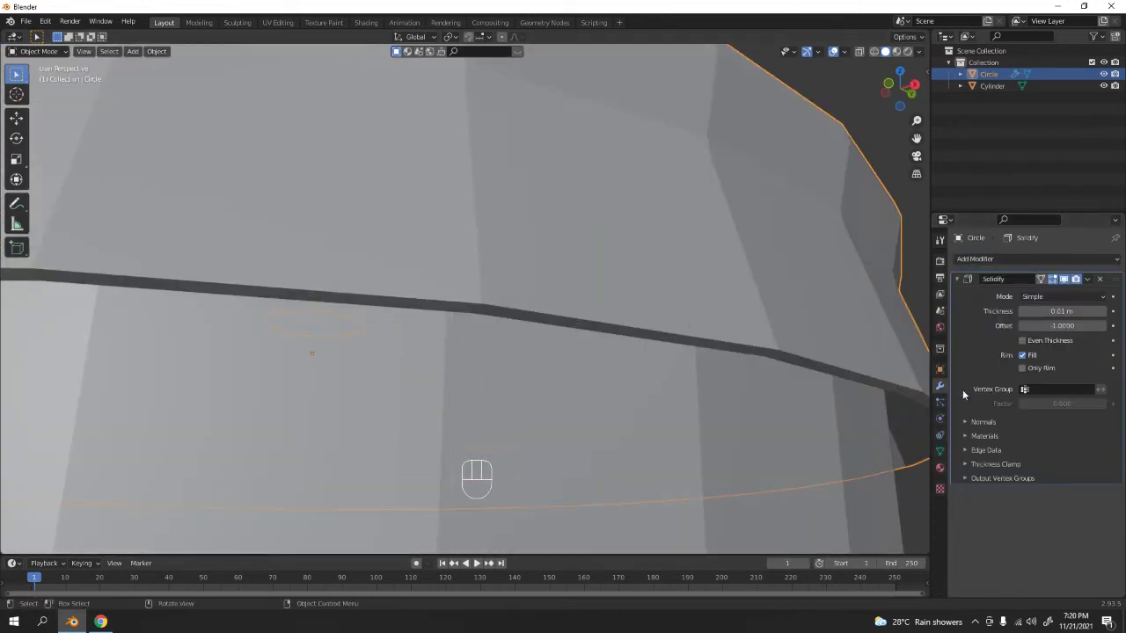
pyautogui.click(1027, 313)
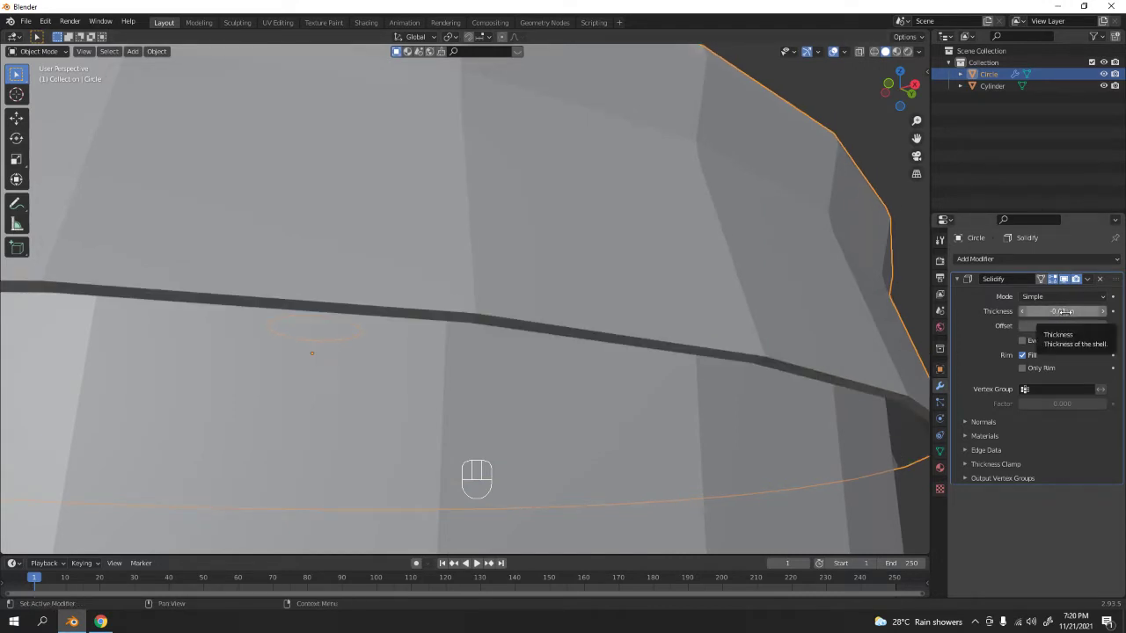
pyautogui.doubleClick(1107, 313)
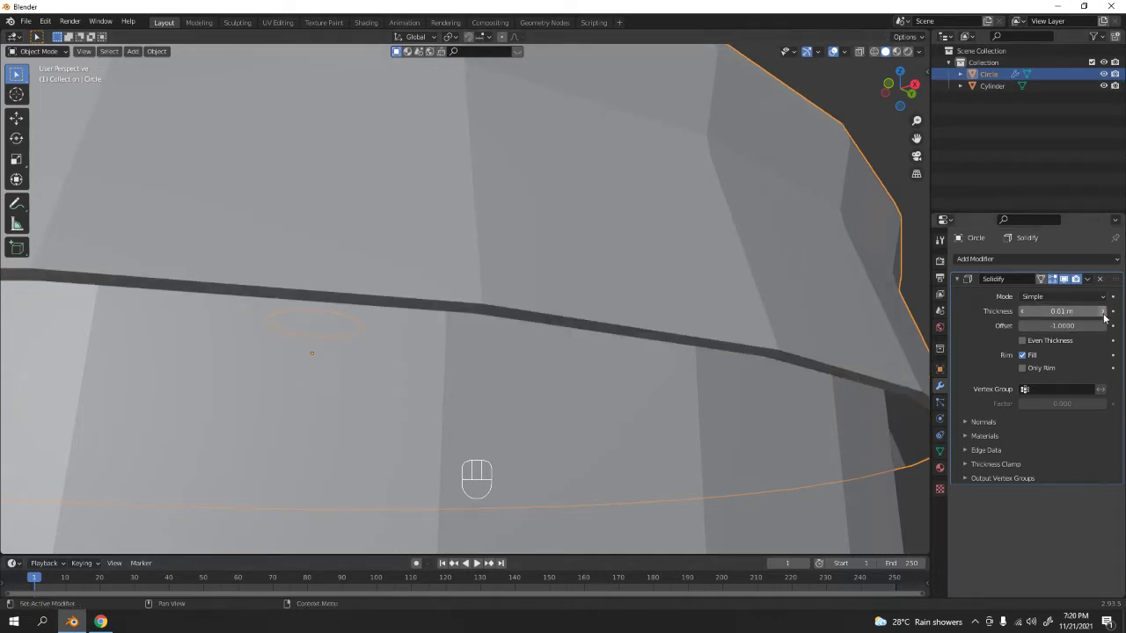
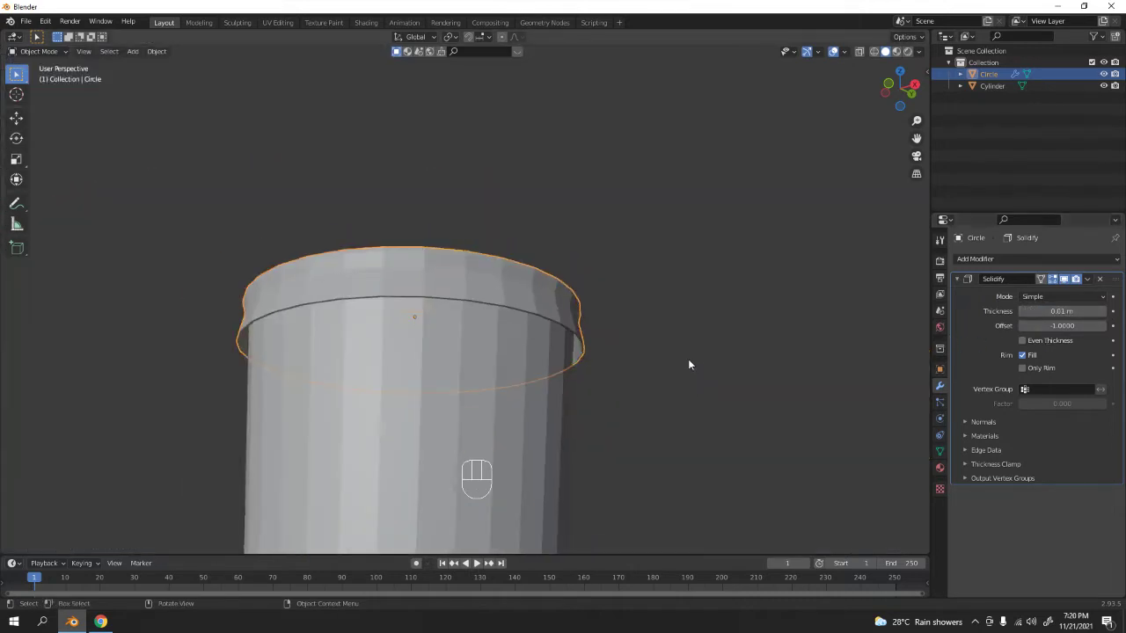
# Step: Select the cup for the same solid wall, inspecting the lid's centre hole from above
pyautogui.click(689, 339)
pyautogui.moveTo(508, 367); pyautogui.dragTo(504, 308)
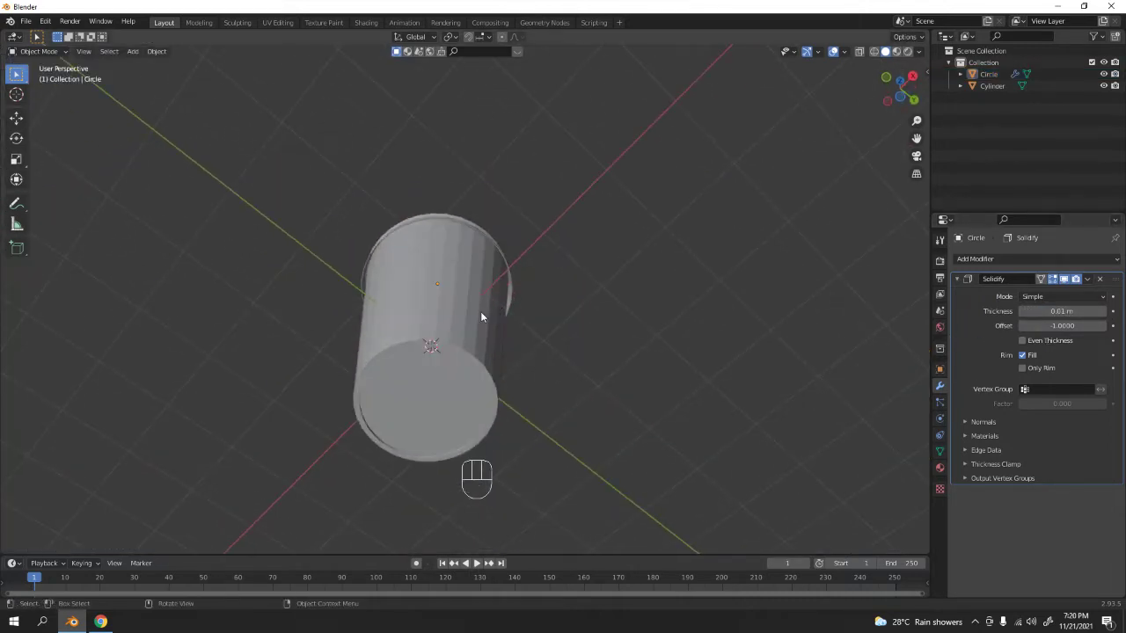
pyautogui.moveTo(489, 356); pyautogui.dragTo(508, 465)
pyautogui.moveTo(548, 455); pyautogui.dragTo(508, 419)
pyautogui.moveTo(999, 266); pyautogui.dragTo(906, 463)
pyautogui.moveTo(655, 432); pyautogui.dragTo(611, 406)
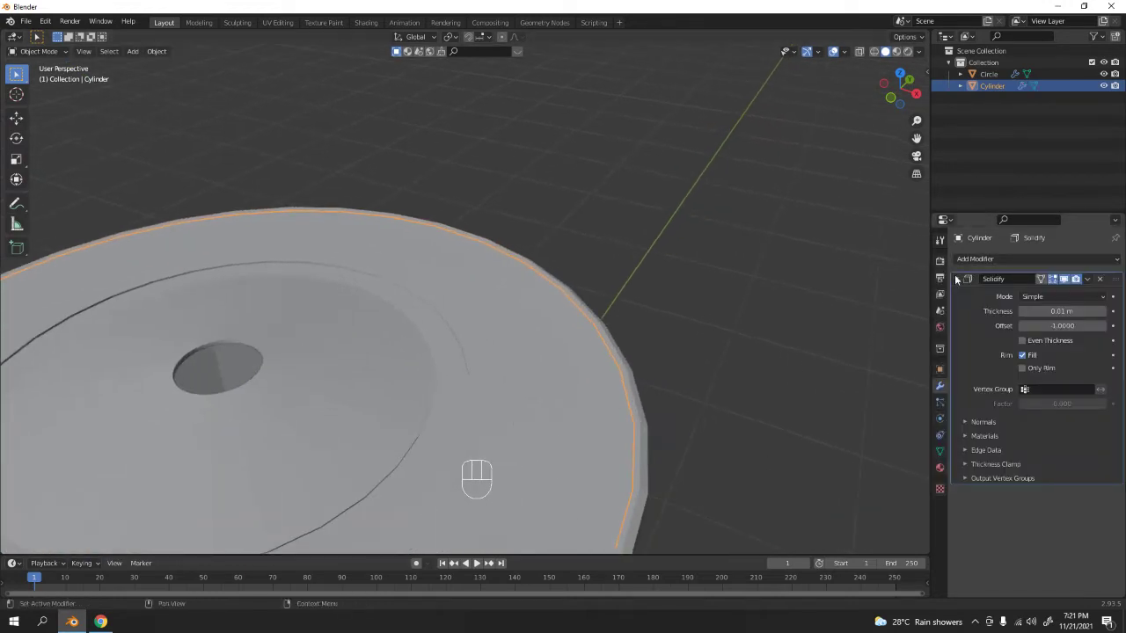
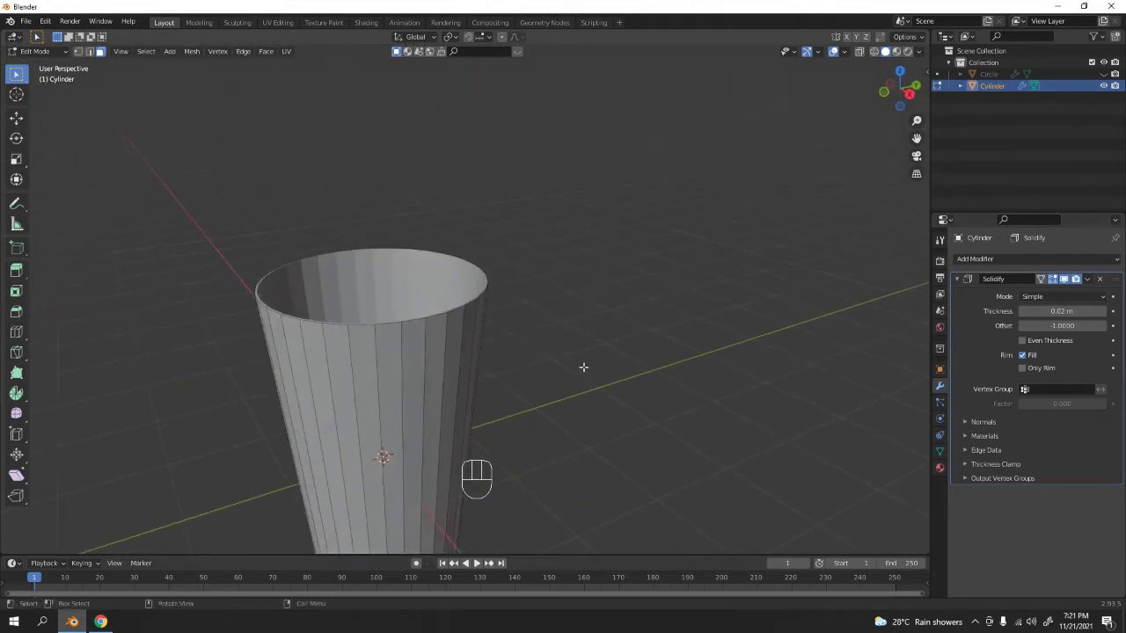
# Step: Leave the cup's edit mode and switch the viewport from wireframe back to solid shading
pyautogui.press('Tab')
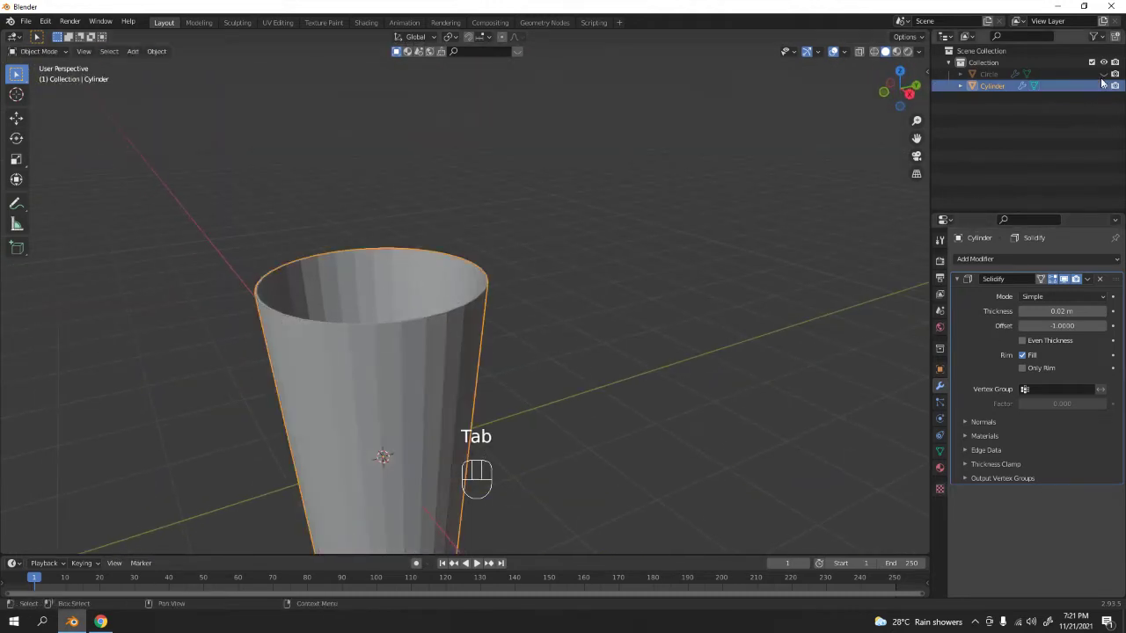
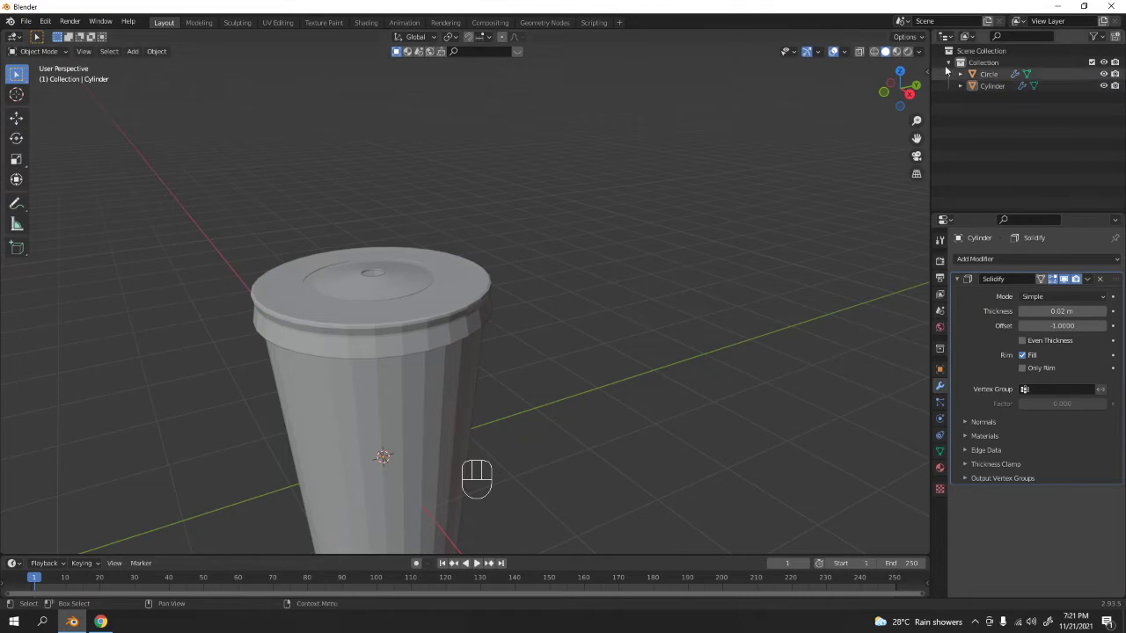
pyautogui.click(877, 46)
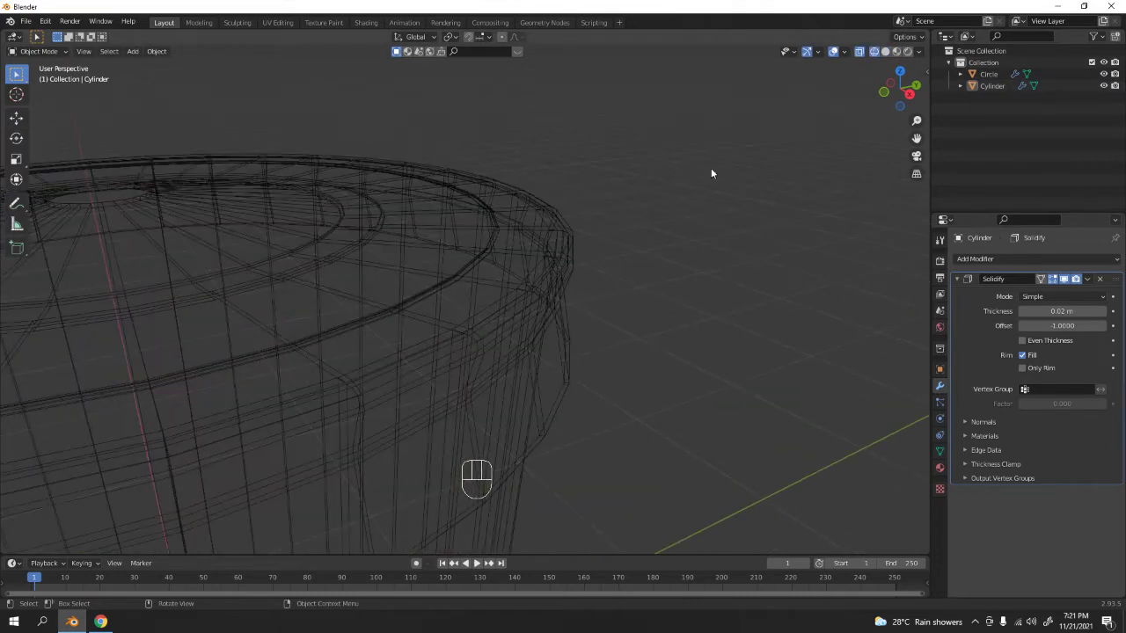
pyautogui.click(888, 52)
pyautogui.middleClick(491, 255)
pyautogui.click(868, 56)
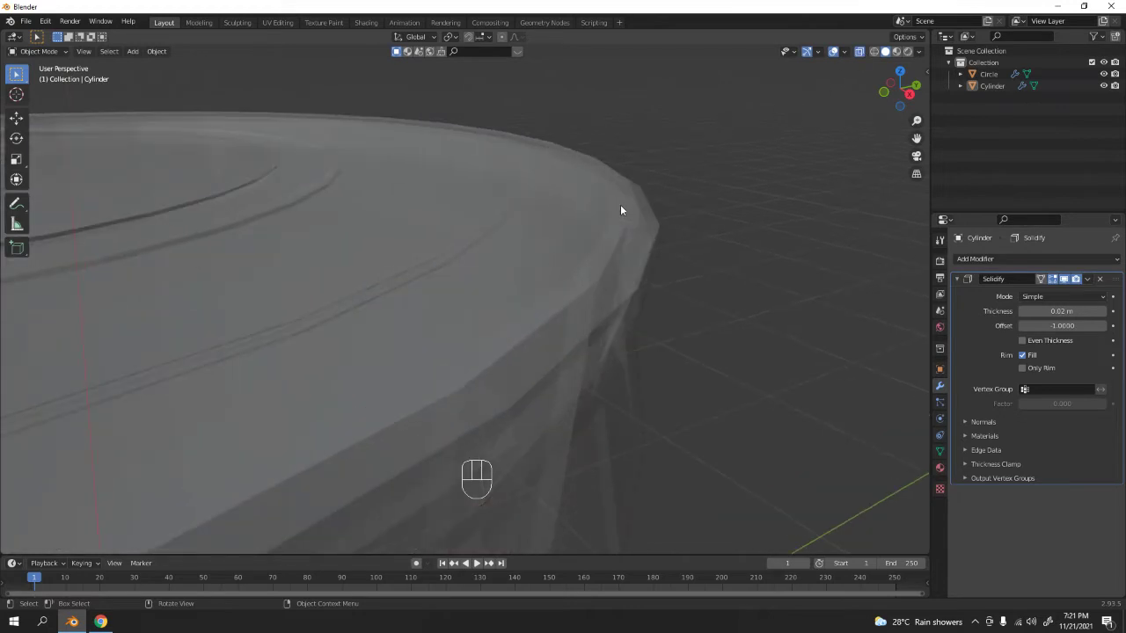
# Step: Zoom in on the rim's corner in front orthographic view to check the lid's fit
pyautogui.moveTo(619, 199); pyautogui.dragTo(645, 181)
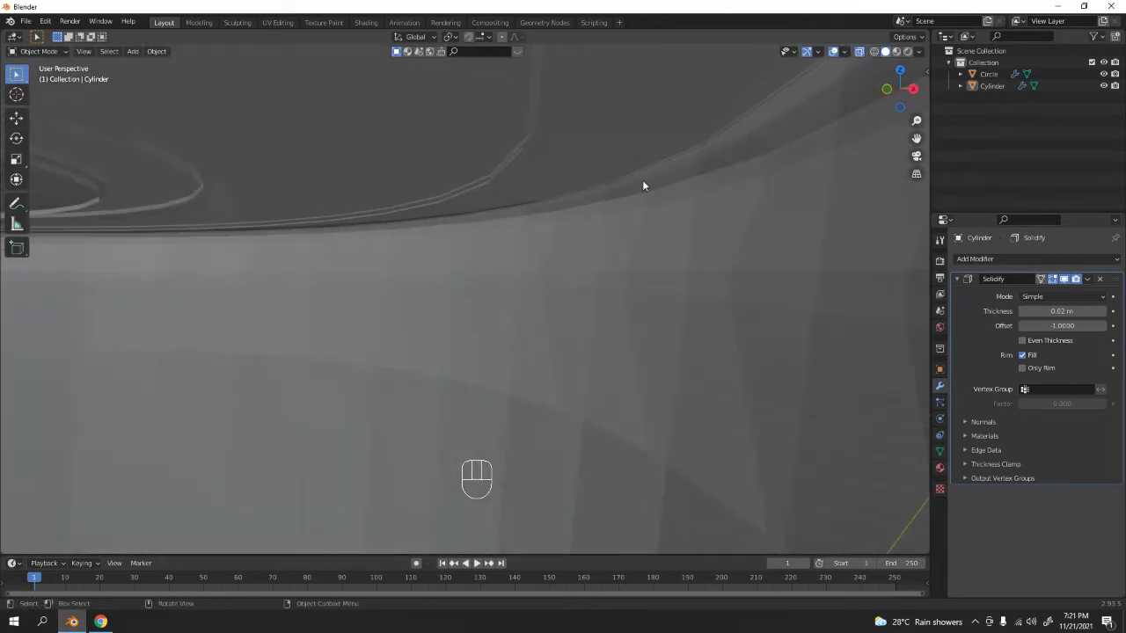
pyautogui.press('KP_1')
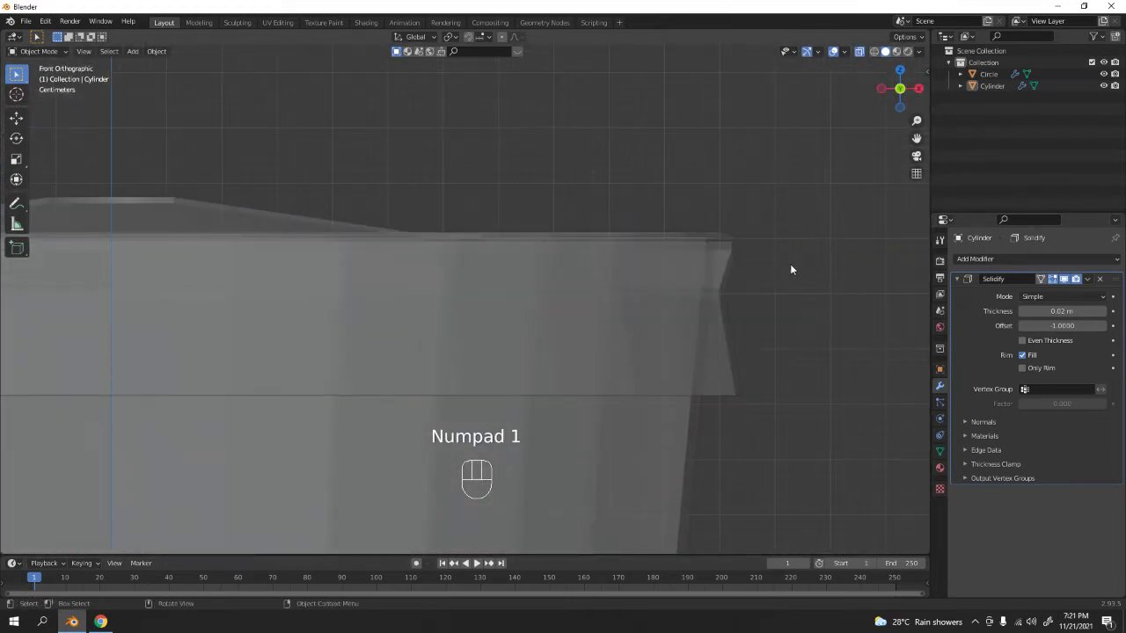
pyautogui.moveTo(793, 268); pyautogui.dragTo(795, 384)
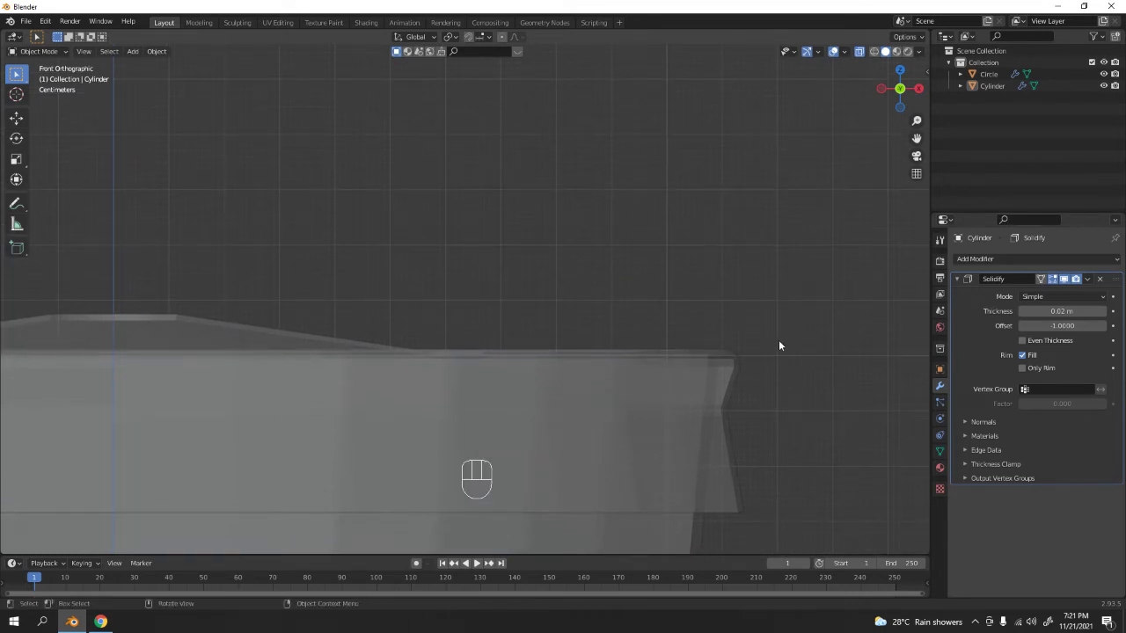
pyautogui.moveTo(765, 327); pyautogui.dragTo(333, 224)
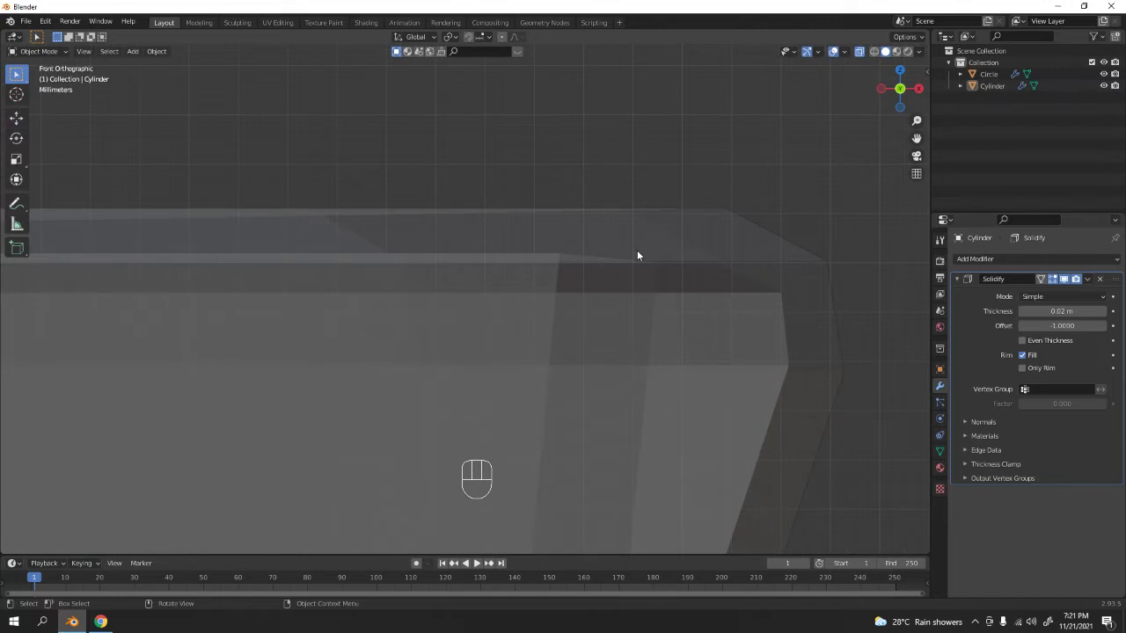
pyautogui.moveTo(544, 231); pyautogui.dragTo(544, 263)
pyautogui.middleClick(550, 267)
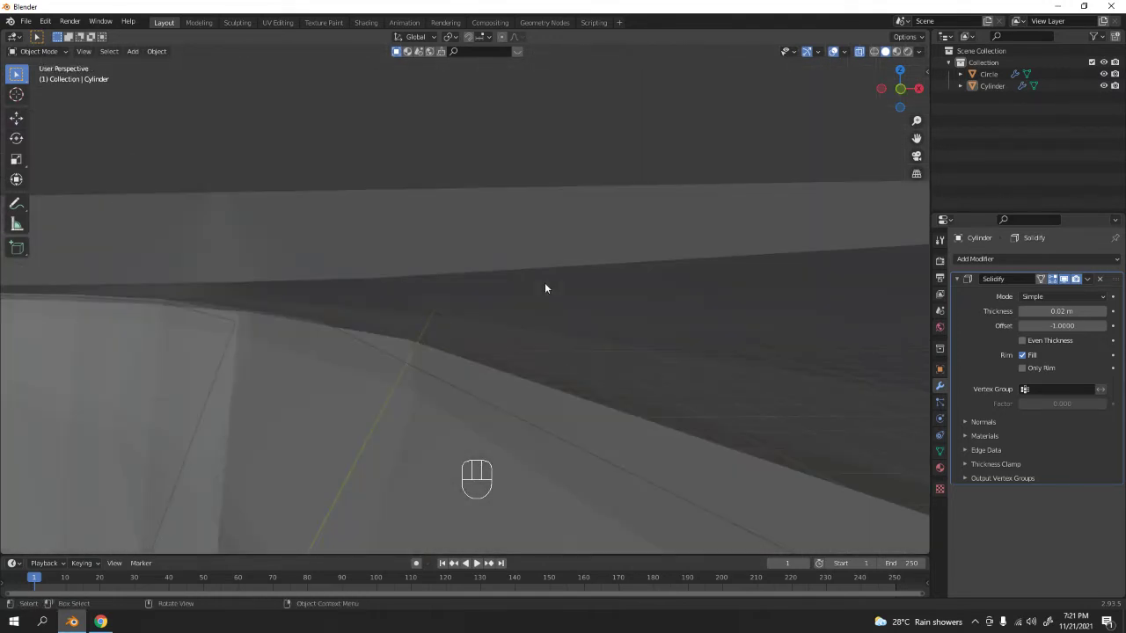
pyautogui.press('KP_1')
pyautogui.moveTo(634, 214); pyautogui.dragTo(515, 280)
pyautogui.moveTo(514, 280); pyautogui.dragTo(550, 263)
pyautogui.middleClick(564, 278)
# Step: Nudge the lid down along the vertical axis until it sits snugly on the rim
pyautogui.press('g')
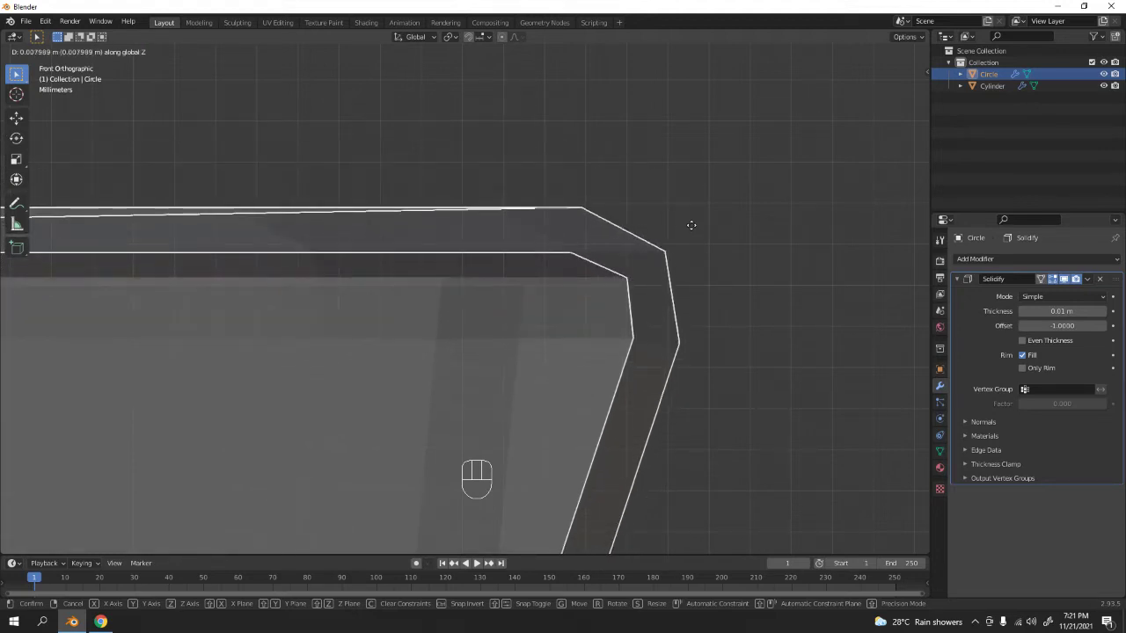
pyautogui.middleClick(621, 296)
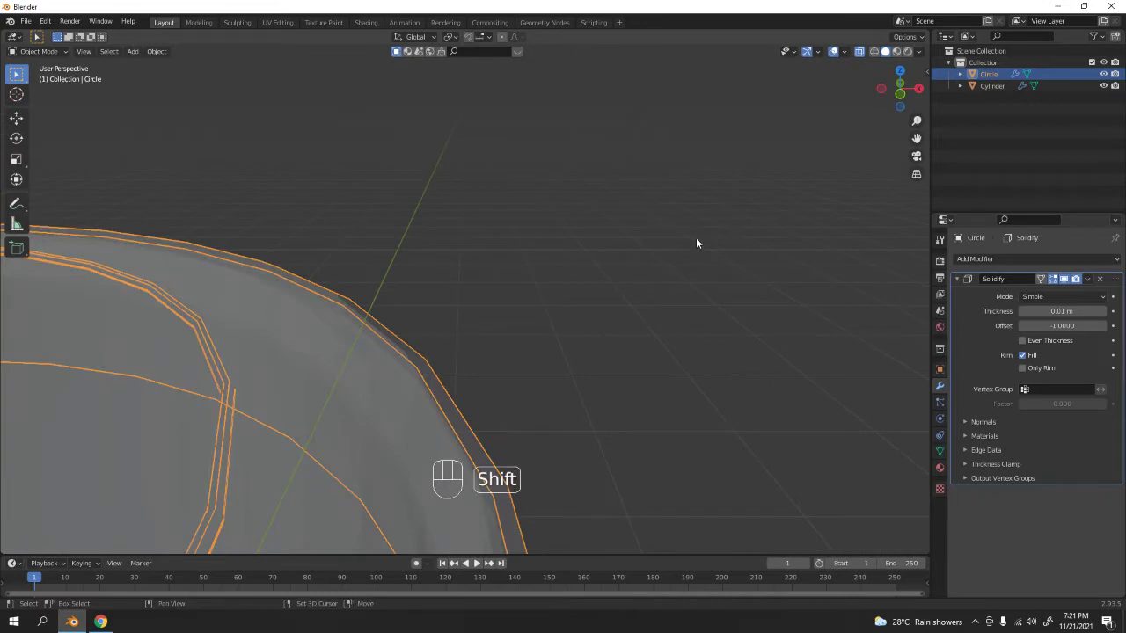
pyautogui.click(878, 48)
pyautogui.middleClick(558, 241)
pyautogui.press('KP_1')
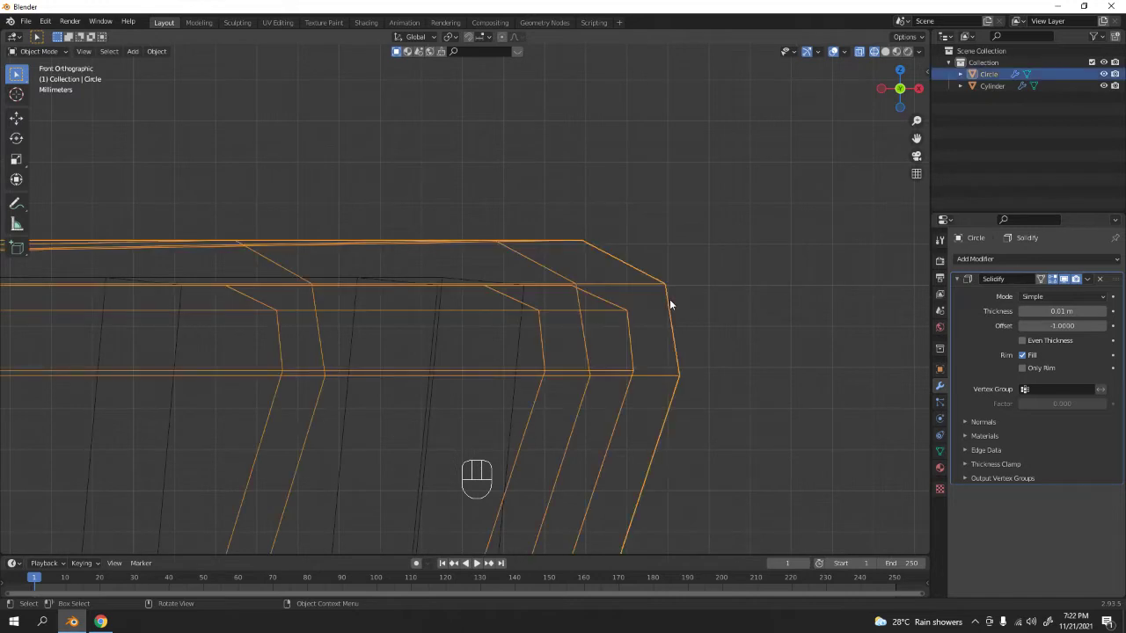
pyautogui.press('g')
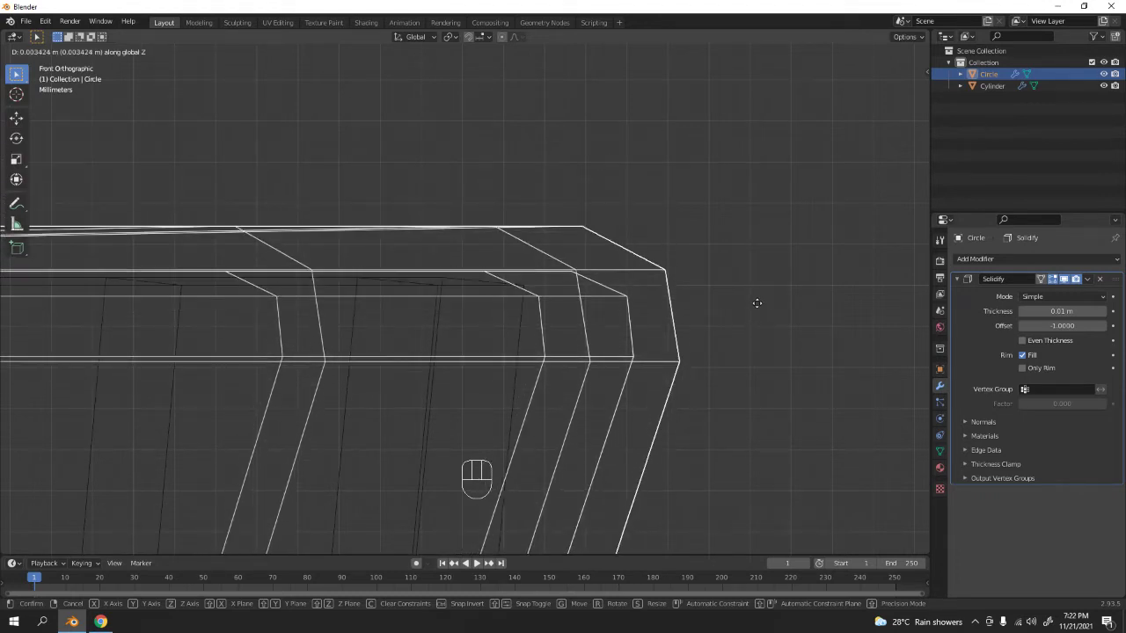
pyautogui.click(892, 54)
# Step: Restore solid shading and orbit around to inspect the fitted lid
pyautogui.click(864, 50)
pyautogui.moveTo(660, 257); pyautogui.dragTo(683, 329)
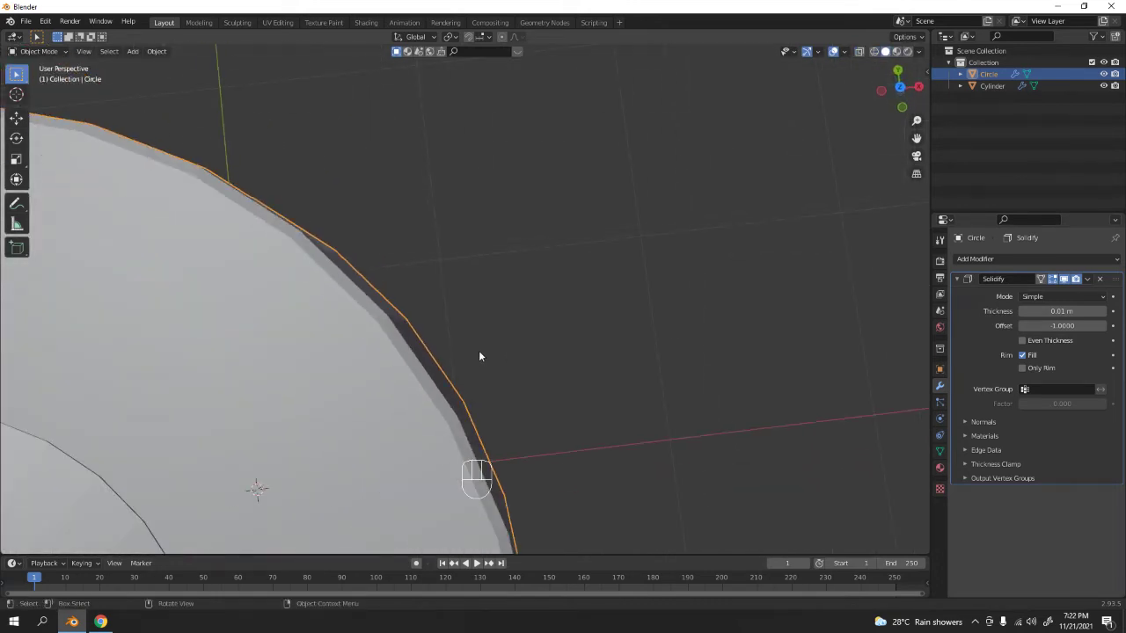
pyautogui.moveTo(343, 345); pyautogui.dragTo(338, 267)
pyautogui.moveTo(364, 278); pyautogui.dragTo(526, 210)
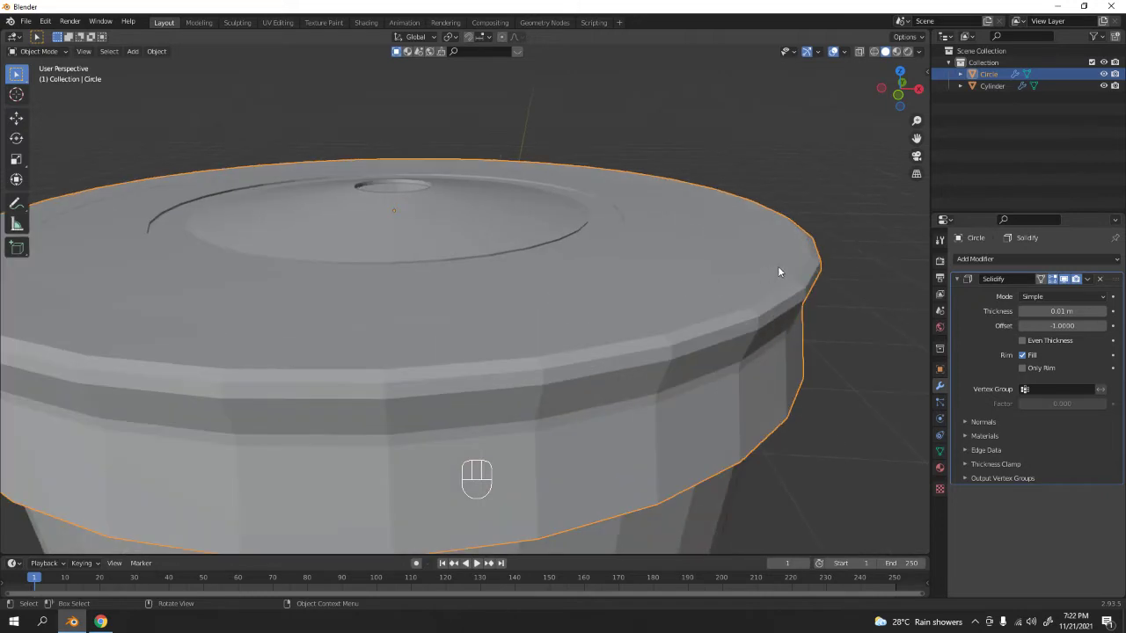
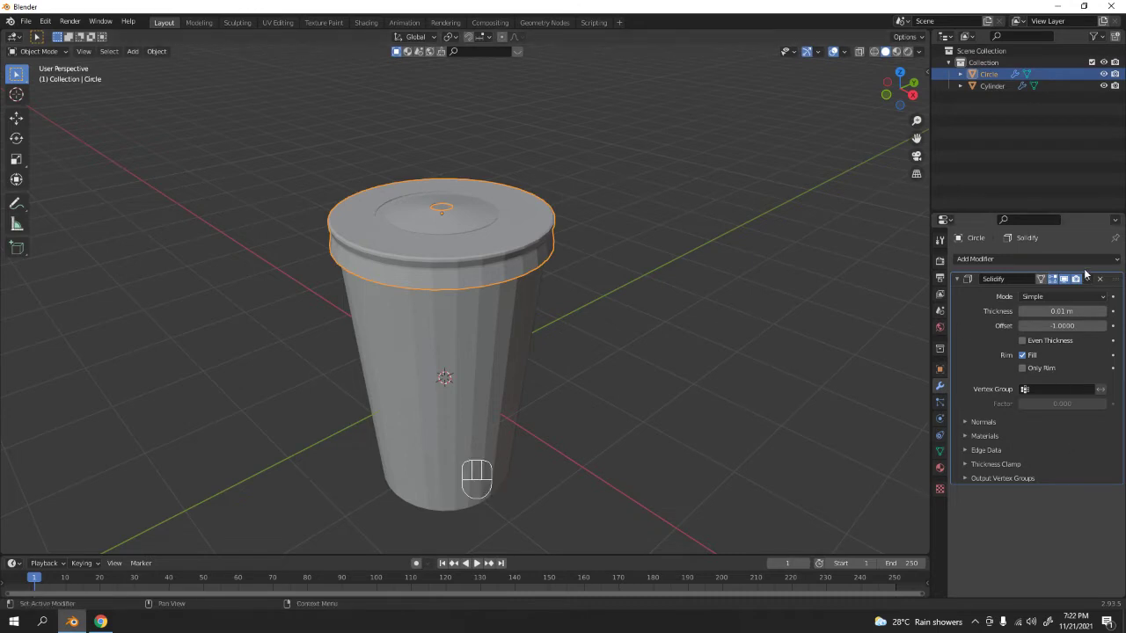
# Step: Apply the lid's Solidify modifier so its thickness becomes permanent geometry
pyautogui.moveTo(1090, 281); pyautogui.dragTo(1088, 296)
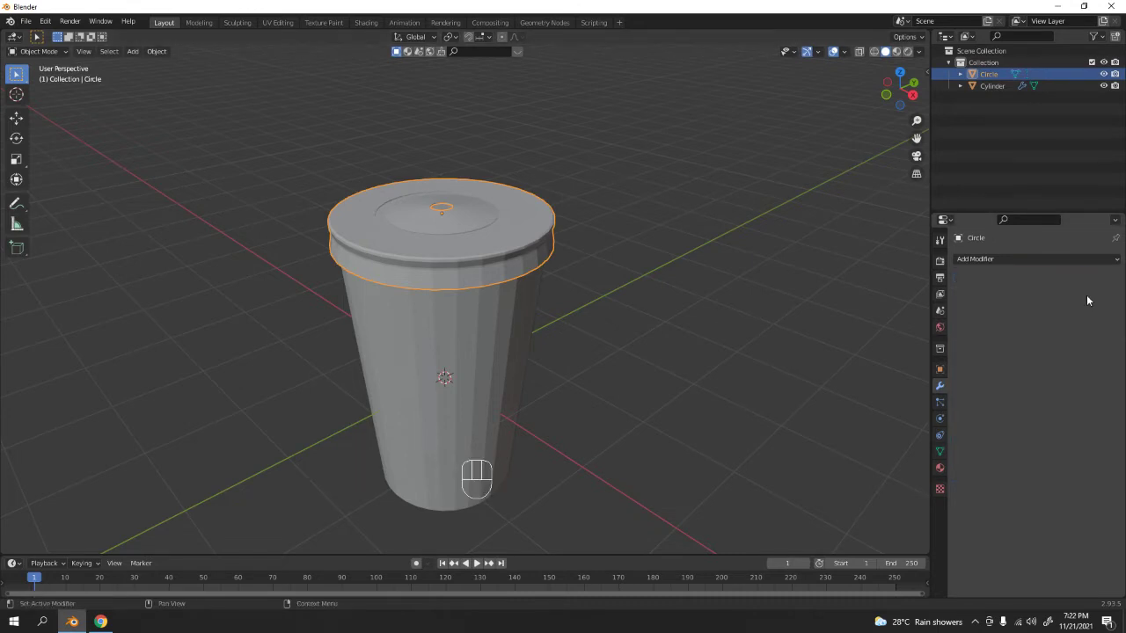
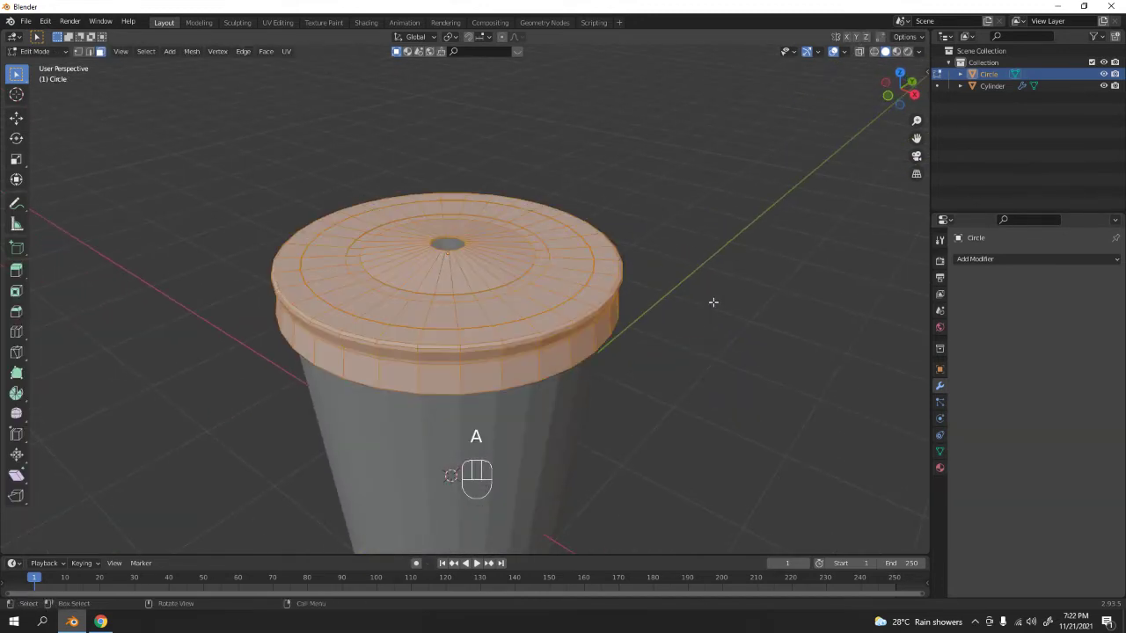
# Step: Merge the lid's vertices by distance, apply the cup's Solidify and merge its vertices too
pyautogui.press('m')
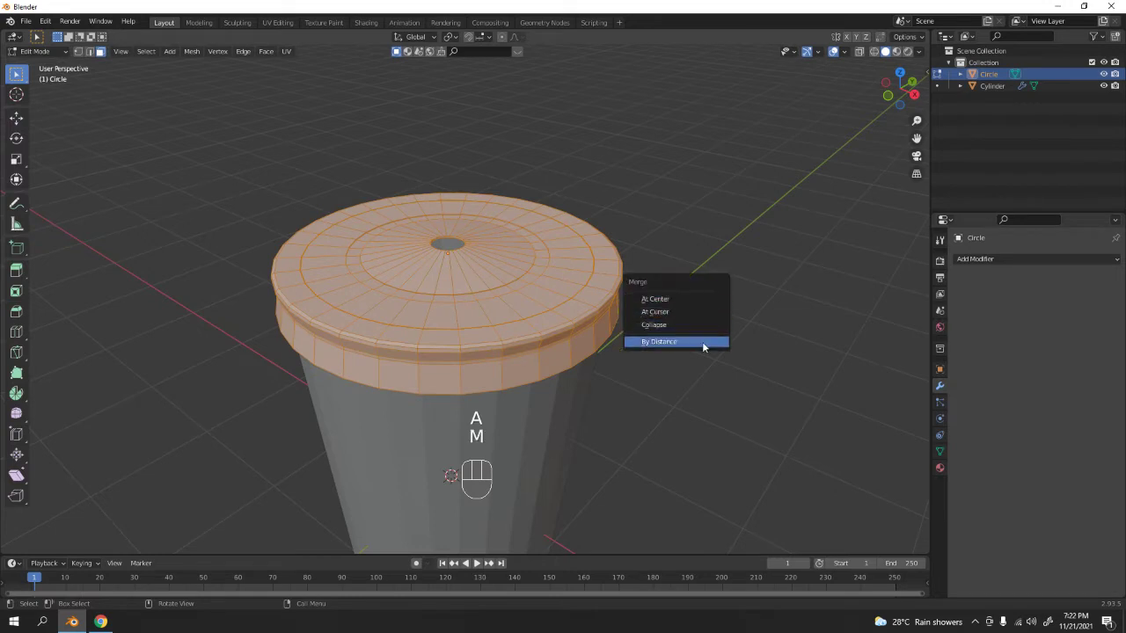
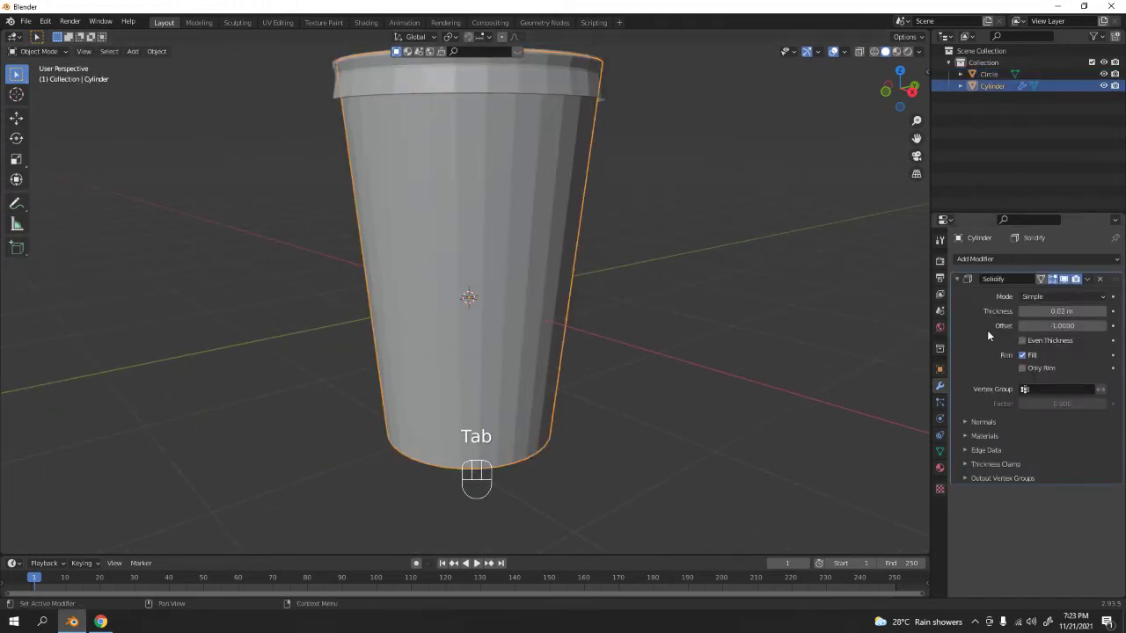
pyautogui.press('ctrl+a')
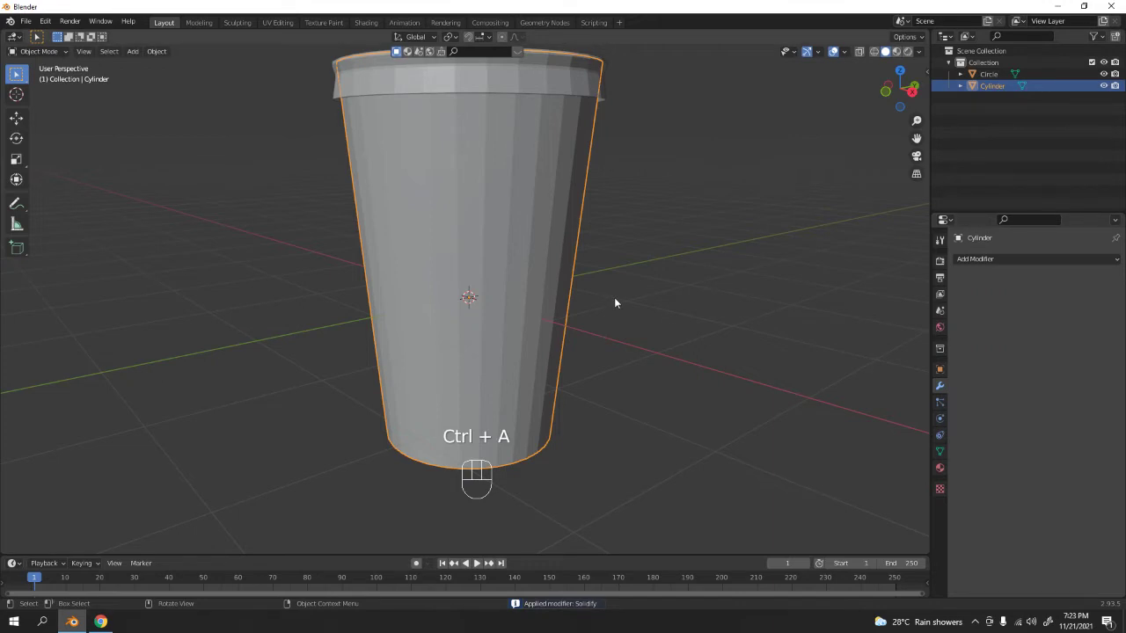
pyautogui.press('Tab')
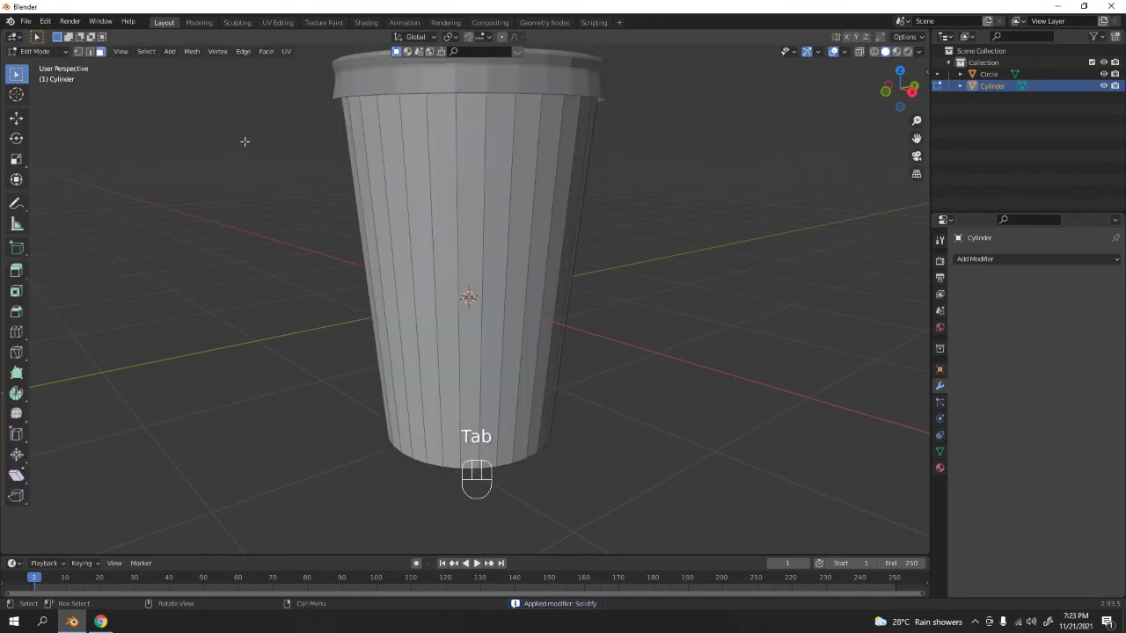
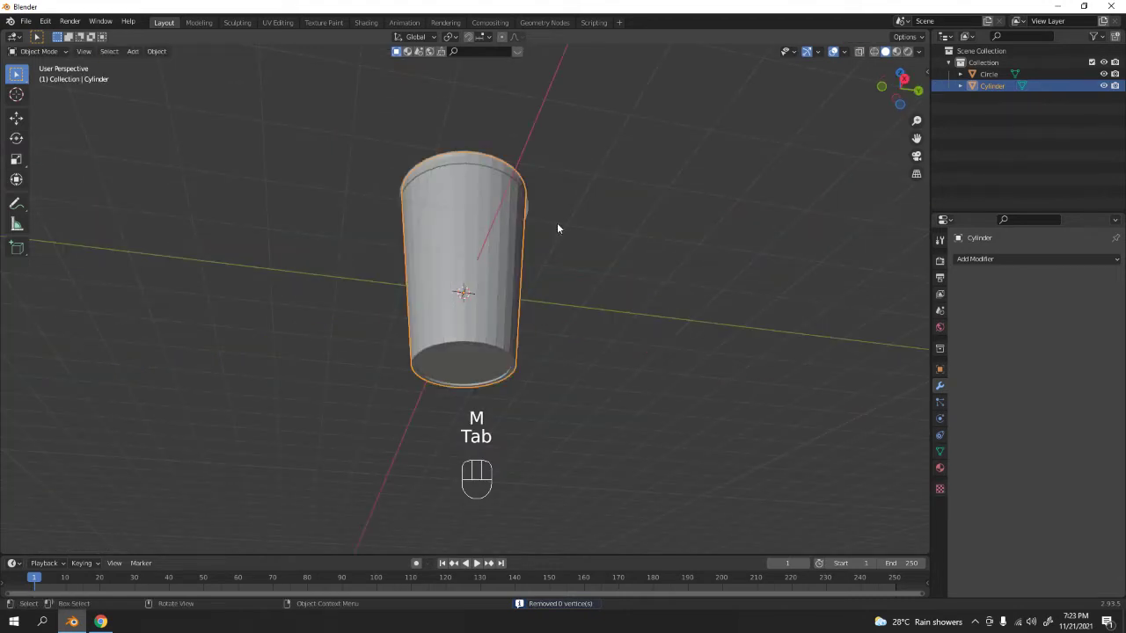
pyautogui.click(604, 277)
# Step: Orbit around the cup to inspect the cleaned-up walls before adding a new circle
pyautogui.moveTo(554, 261); pyautogui.dragTo(619, 243)
pyautogui.moveTo(611, 250); pyautogui.dragTo(623, 322)
pyautogui.moveTo(599, 284); pyautogui.dragTo(521, 276)
pyautogui.moveTo(520, 292); pyautogui.dragTo(563, 282)
pyautogui.middleClick(543, 303)
pyautogui.middleClick(470, 275)
pyautogui.middleClick(498, 297)
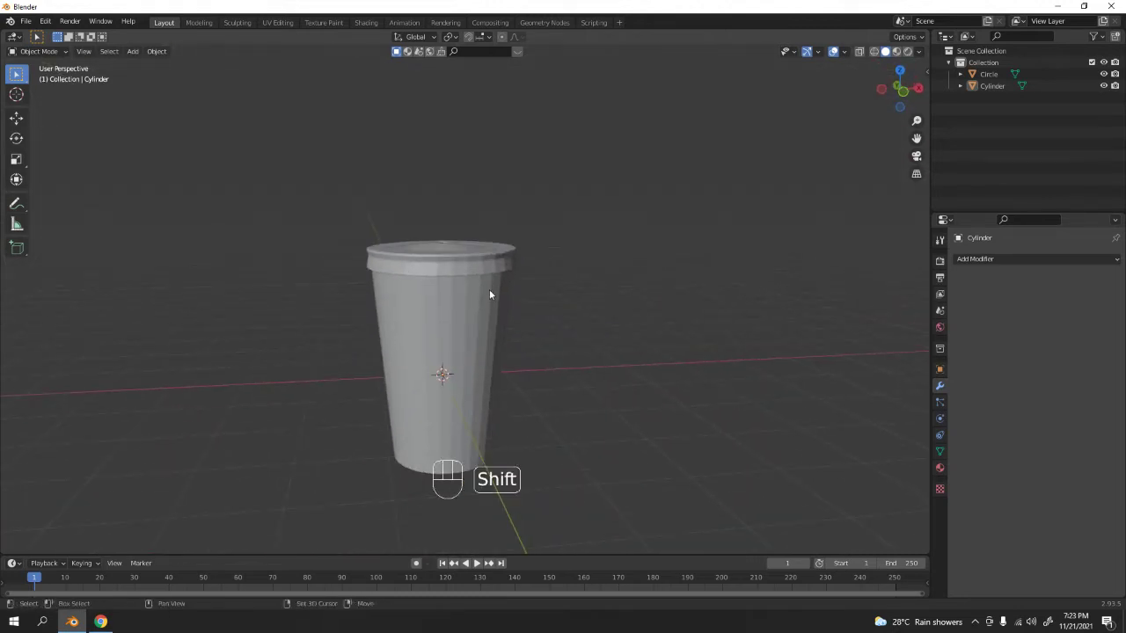
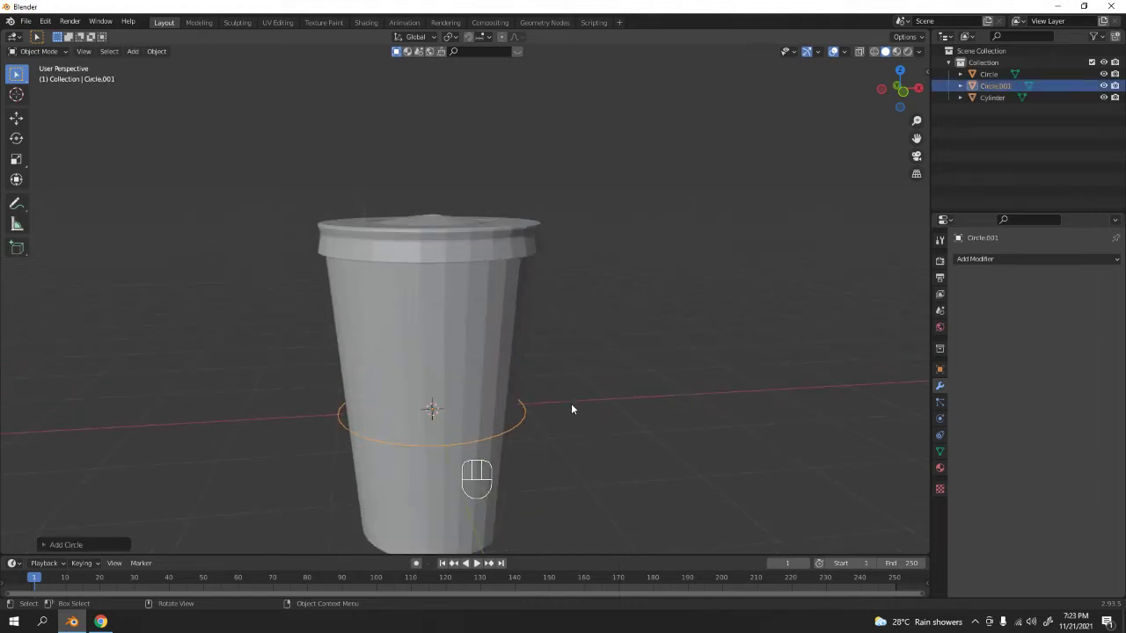
# Step: Delete the extra circle, select the lid and enter its mesh for editing
pyautogui.press('Delete')
pyautogui.moveTo(497, 267); pyautogui.dragTo(504, 330)
pyautogui.middleClick(515, 272)
pyautogui.middleClick(556, 339)
pyautogui.press('Tab')
pyautogui.click(555, 347)
pyautogui.press('Tab')
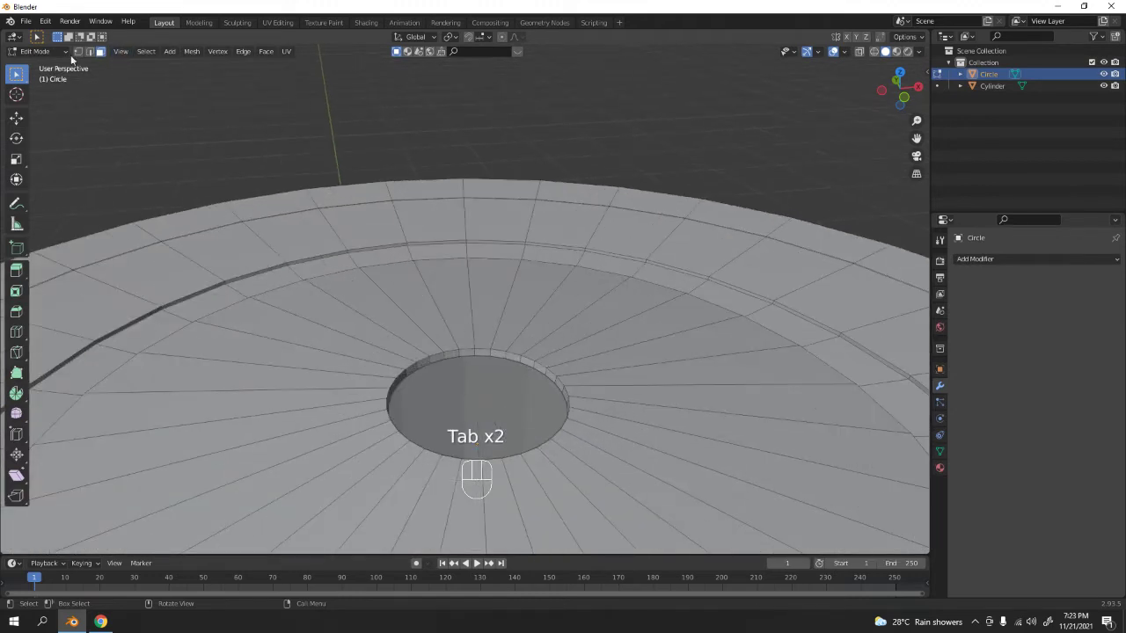
# Step: In edge select, duplicate the edge ring around the lid's straw hole, keeping it in place
pyautogui.press('2')
pyautogui.click(478, 560)
pyautogui.middleClick(477, 560)
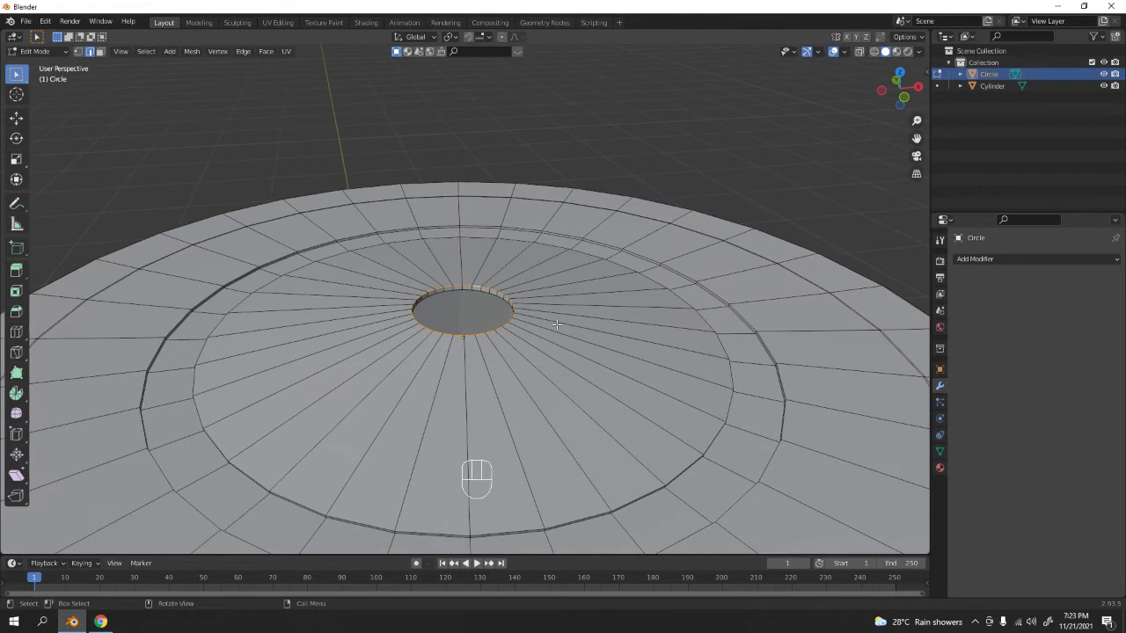
pyautogui.press('shift+d')
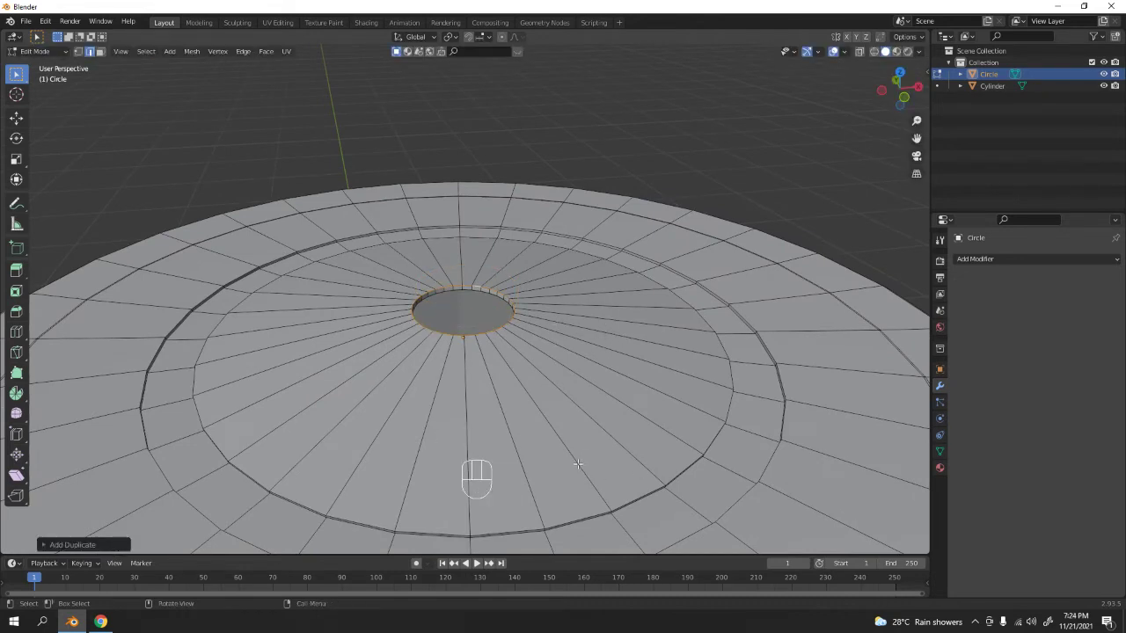
pyautogui.press('s')
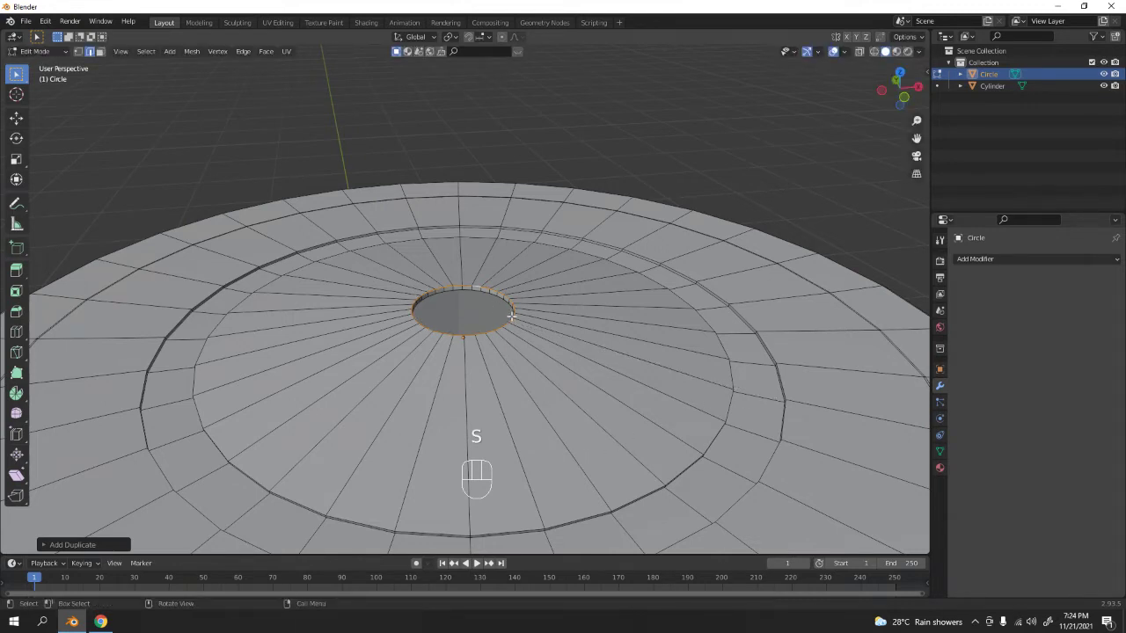
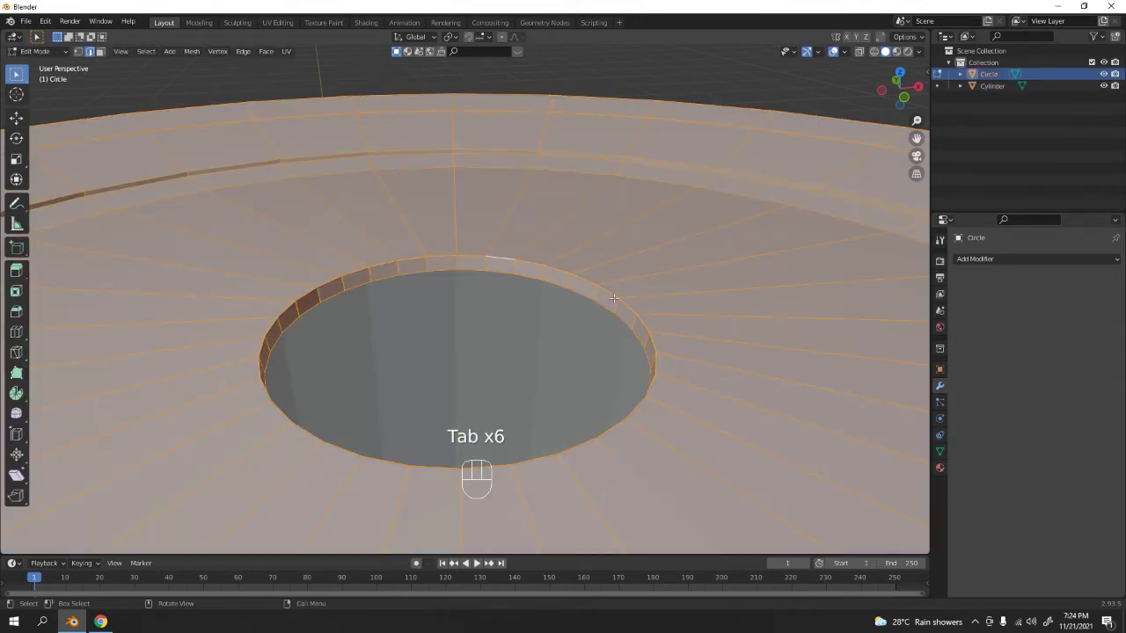
# Step: Separate the duplicated hole ring into its own object Circle.001 and select it
pyautogui.press('m')
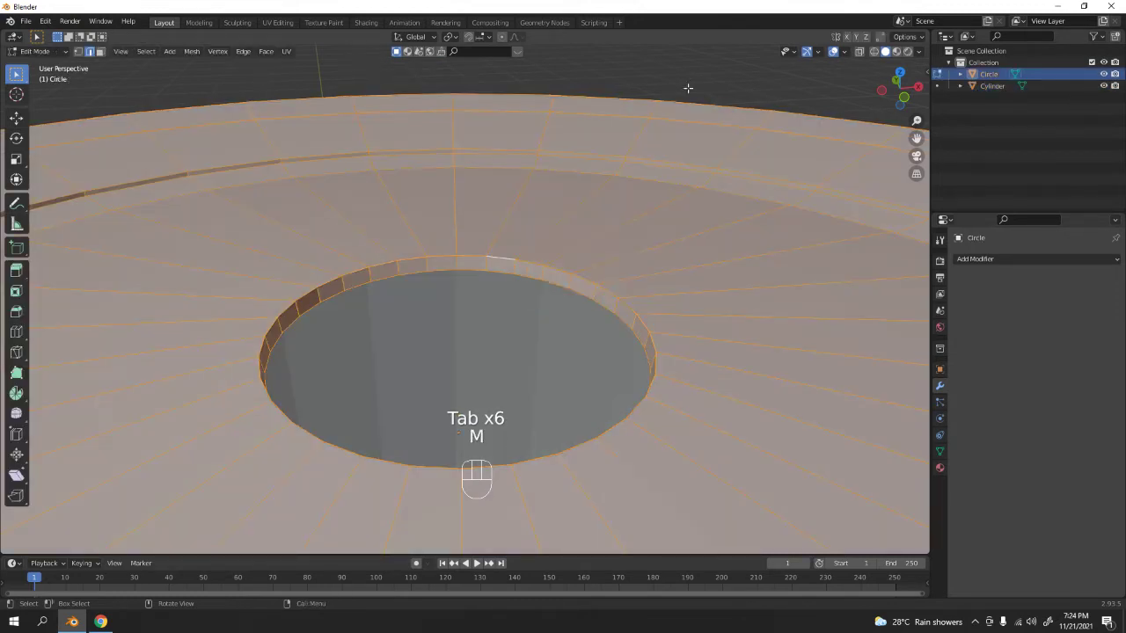
pyautogui.press('p')
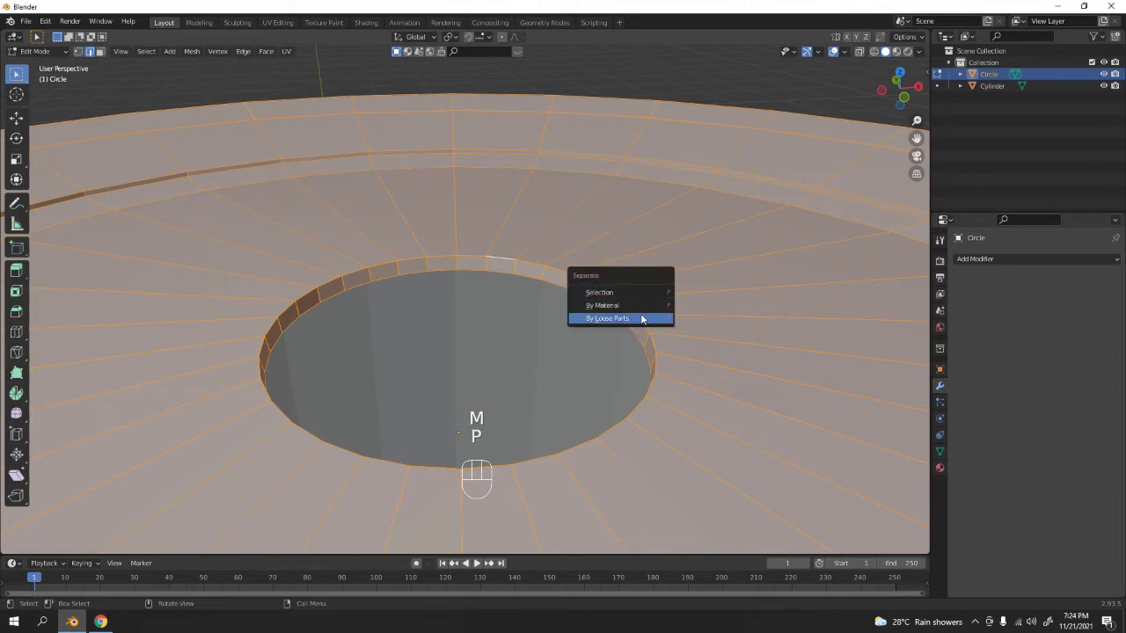
pyautogui.press('Tab')
pyautogui.press('Tab')
pyautogui.press('Tab')
pyautogui.click(612, 283)
pyautogui.click(613, 298)
# Step: Shrink Circle.001 slightly inside the lid hole and set its origin to the geometry centre
pyautogui.press('g')
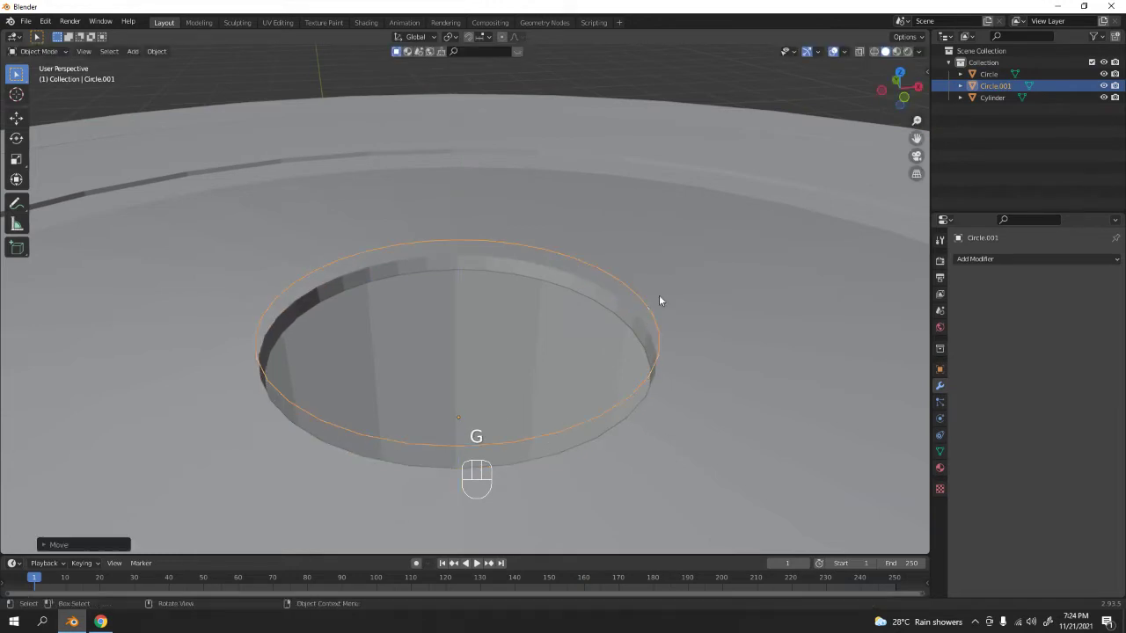
pyautogui.press('s')
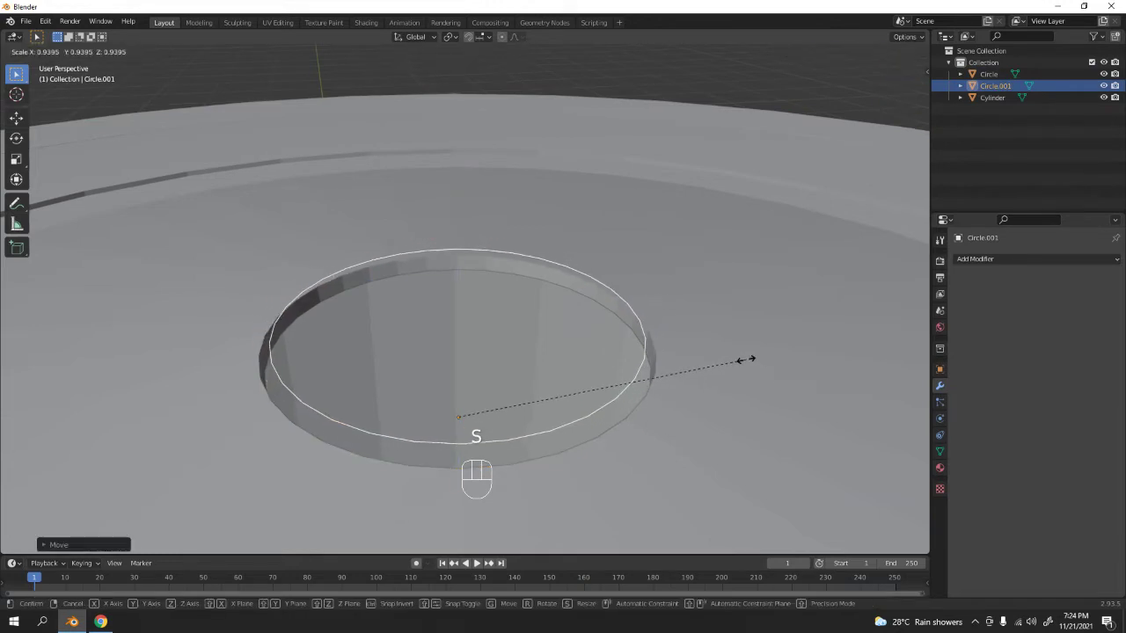
pyautogui.middleClick(584, 369)
pyautogui.moveTo(582, 343); pyautogui.dragTo(621, 296)
pyautogui.moveTo(642, 311); pyautogui.dragTo(639, 329)
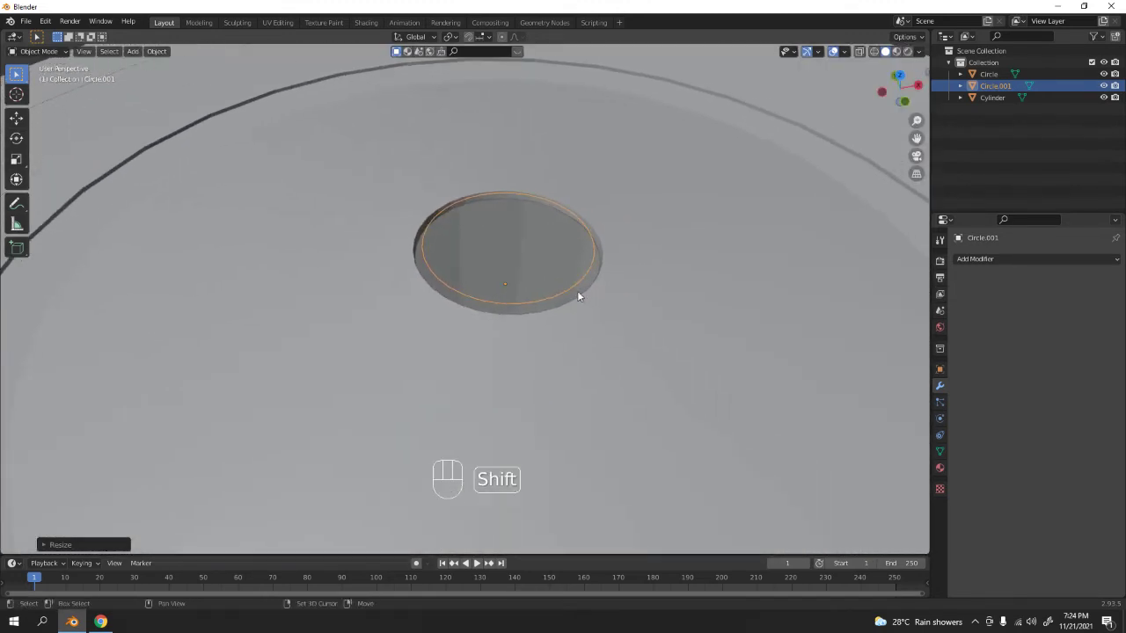
pyautogui.moveTo(565, 270); pyautogui.dragTo(564, 281)
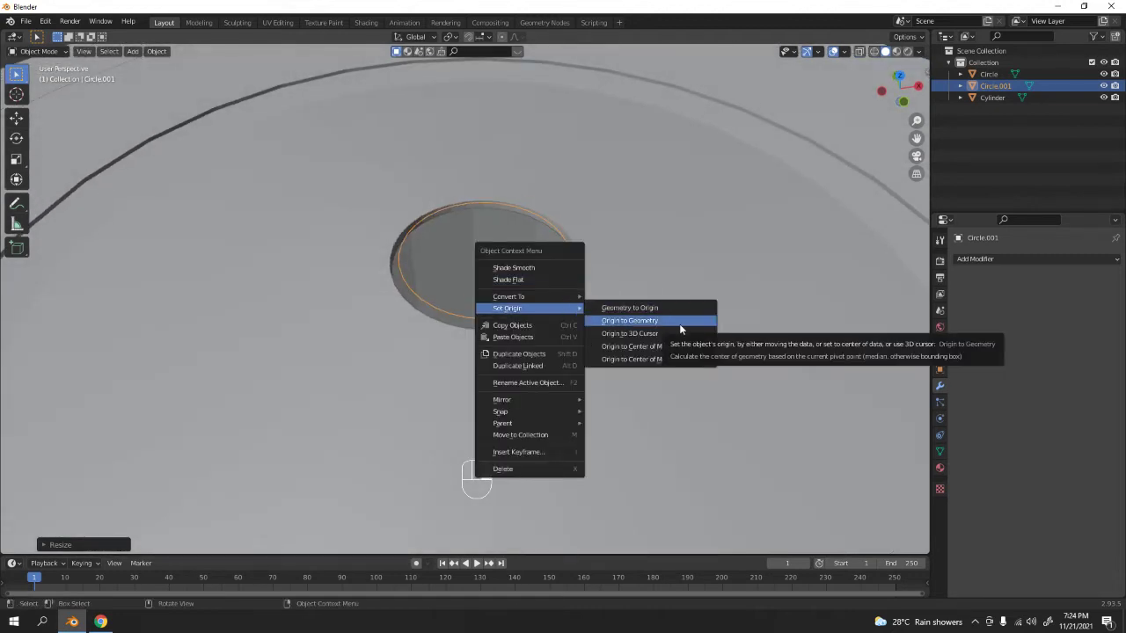
pyautogui.middleClick(499, 235)
pyautogui.middleClick(504, 243)
pyautogui.moveTo(512, 298); pyautogui.dragTo(537, 258)
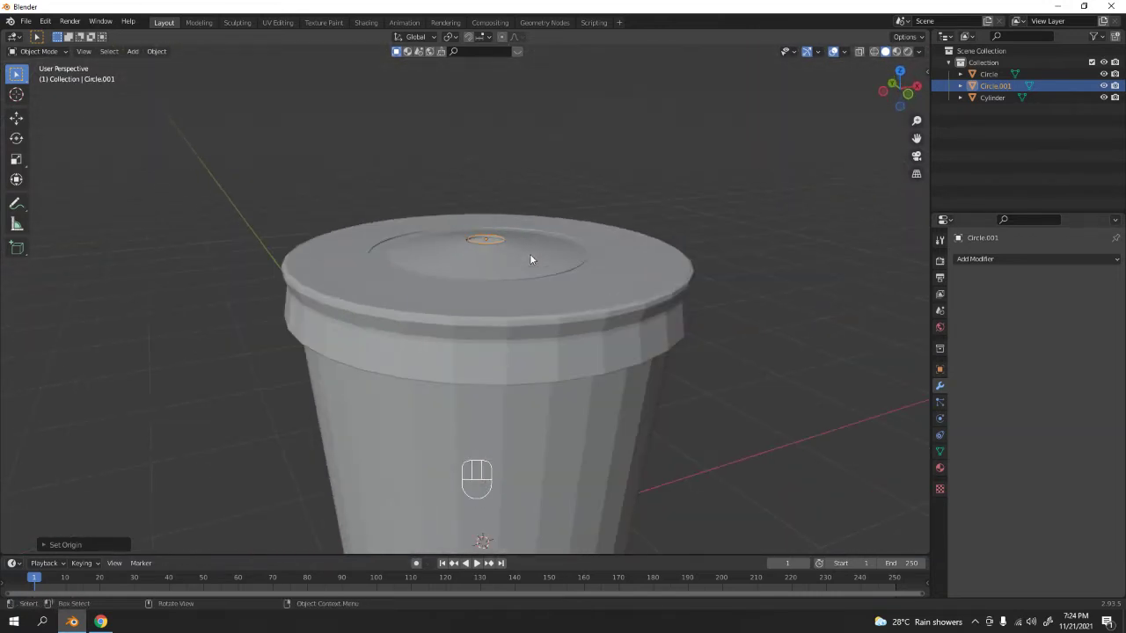
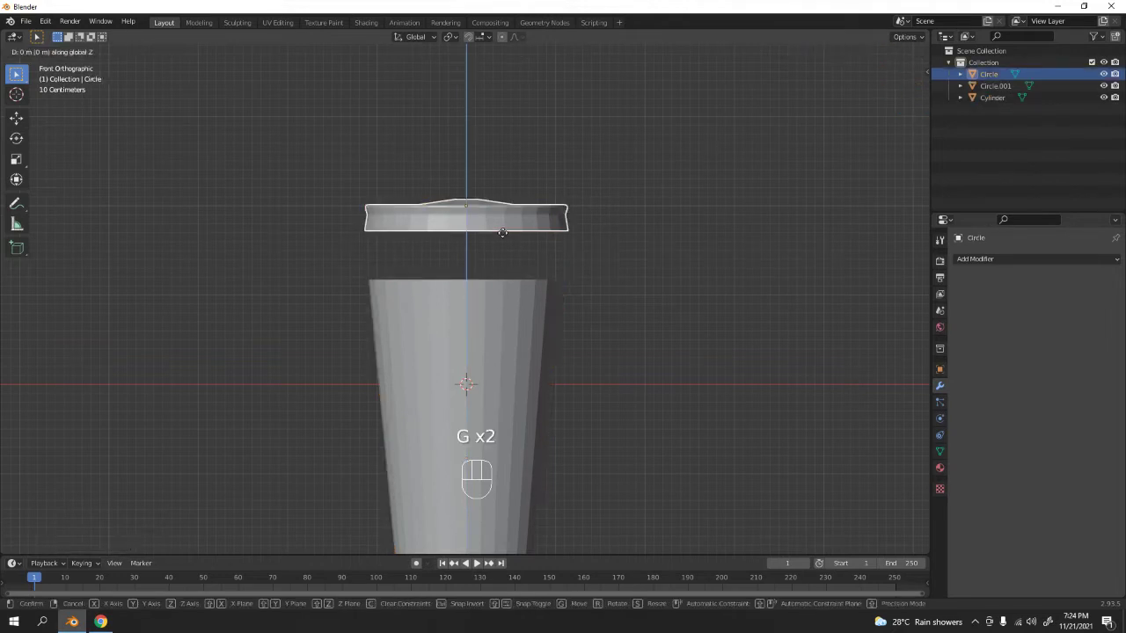
# Step: Raise the lid along Z, then extrude Circle.001 upward into a tall straight straw tube
pyautogui.click(476, 202)
pyautogui.middleClick(665, 253)
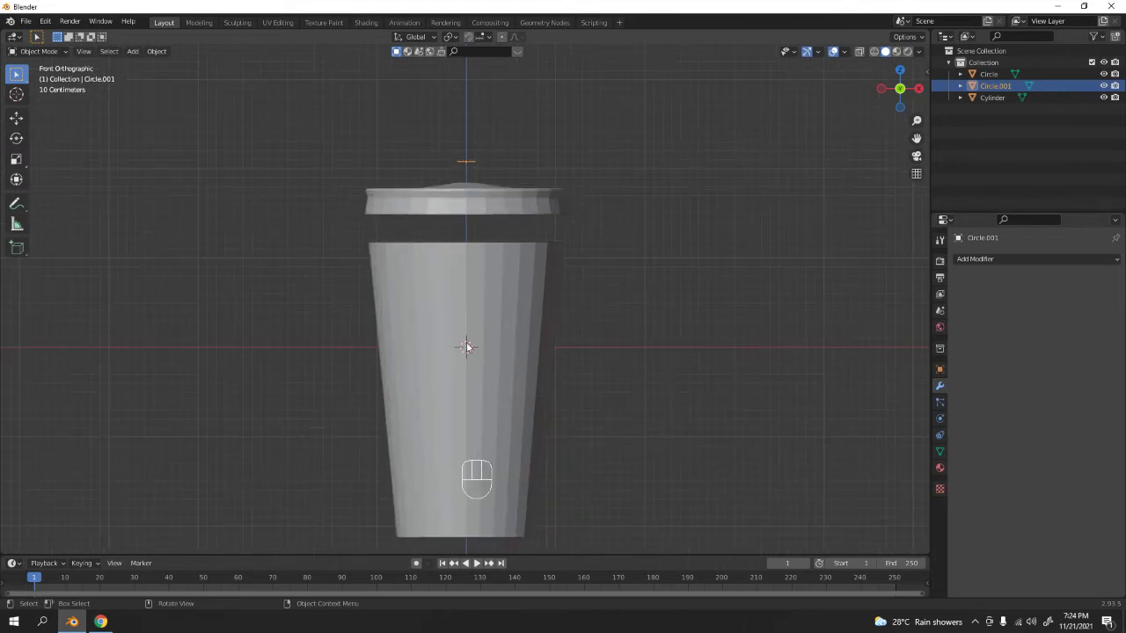
pyautogui.press('Tab')
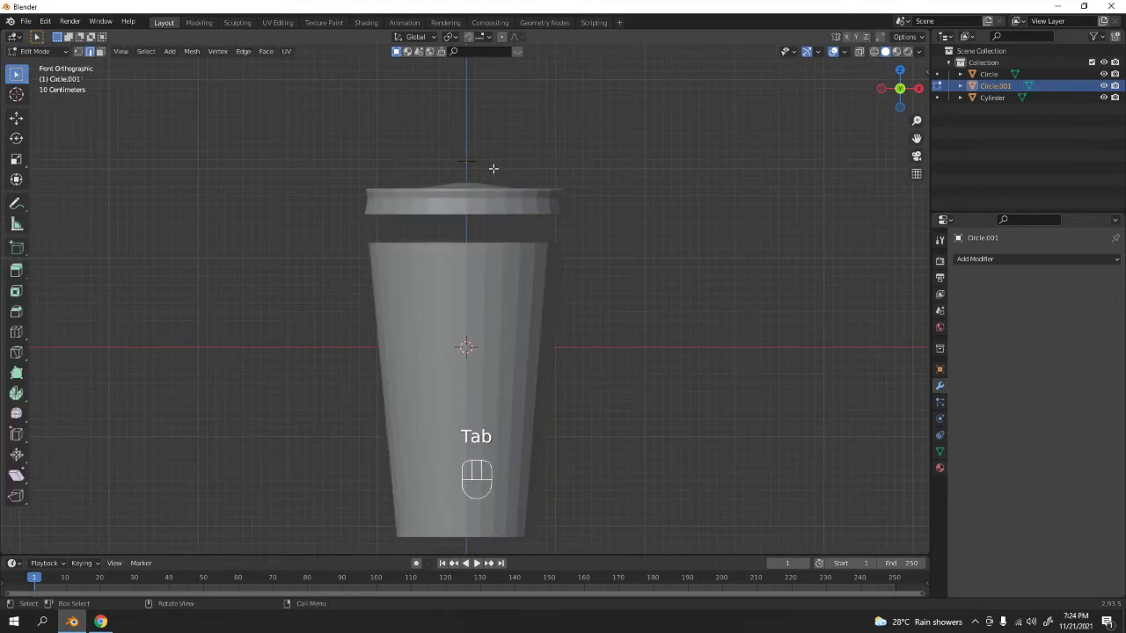
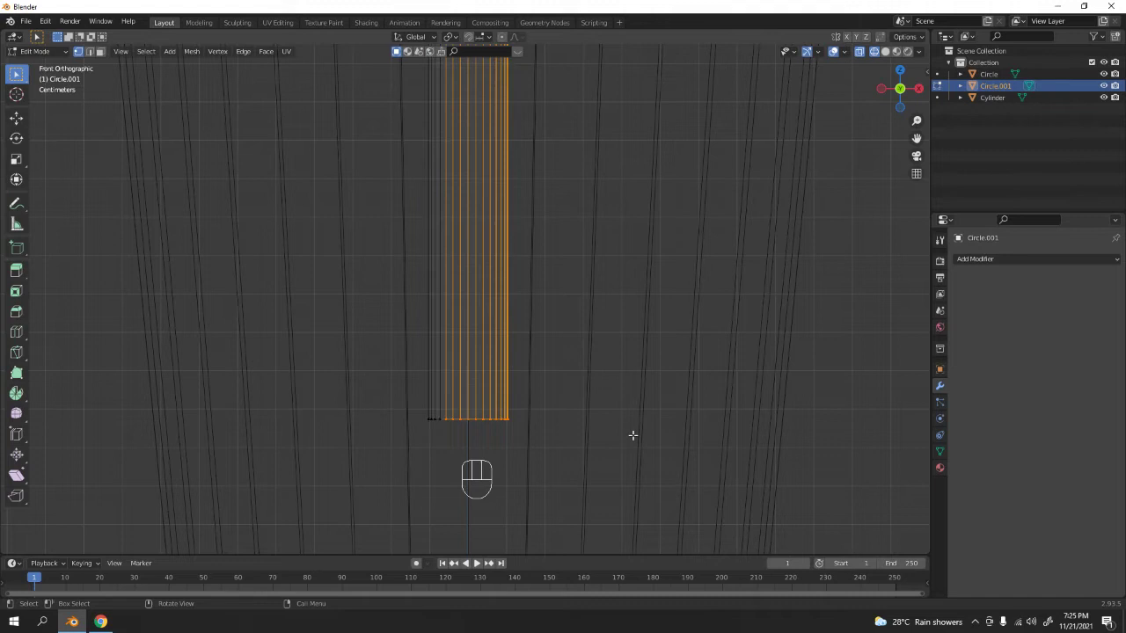
pyautogui.press('g')
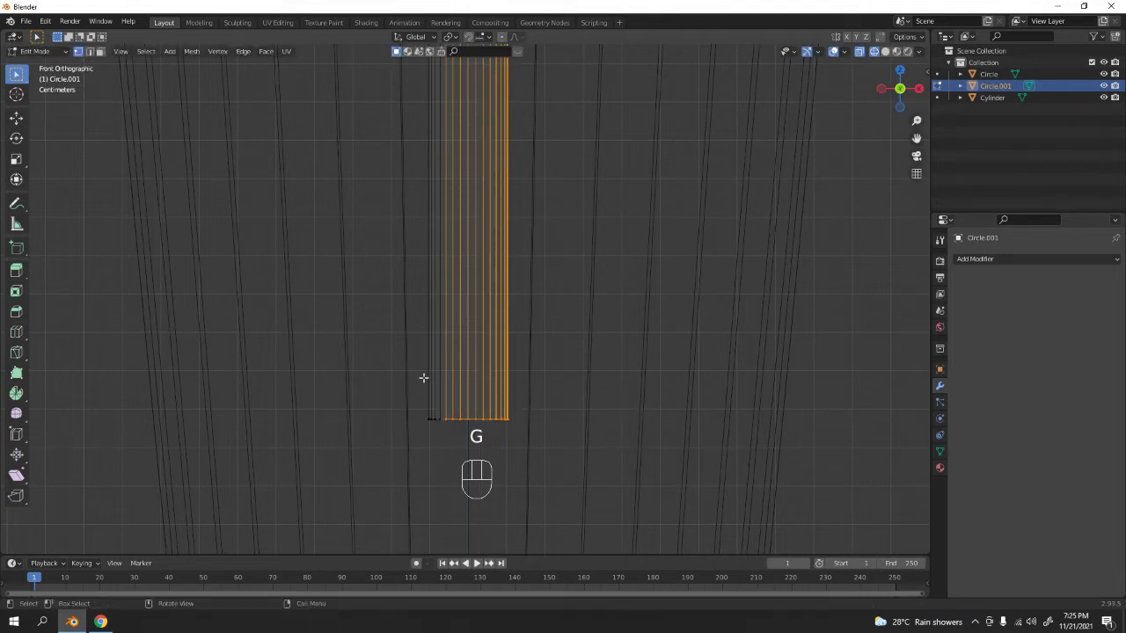
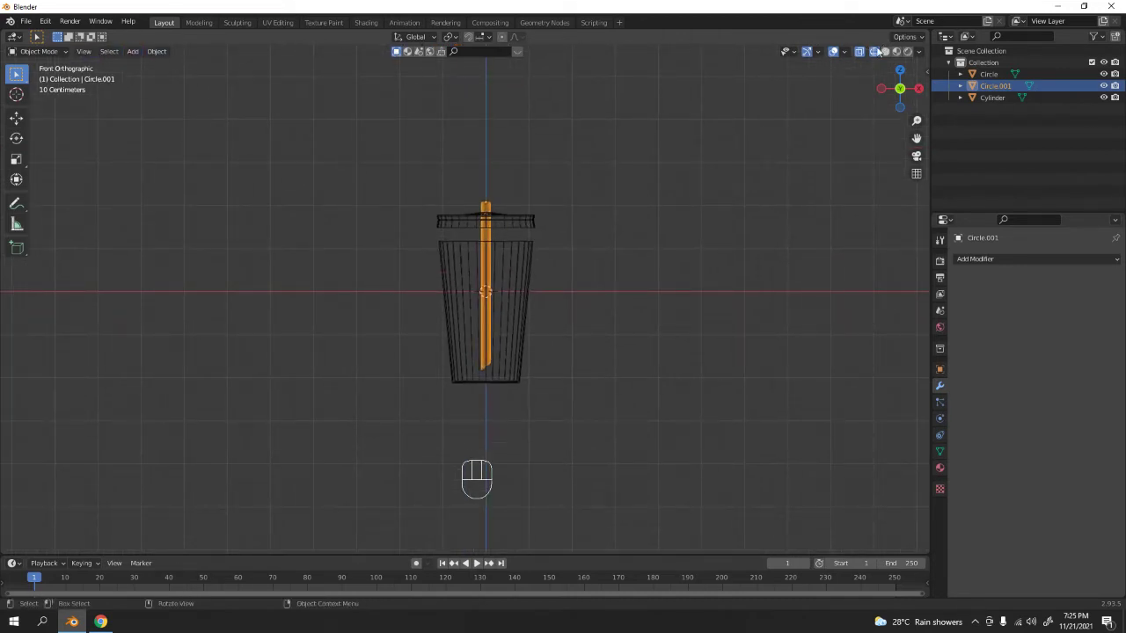
# Step: In solid shading, extend the straw's top loop upward and rotate the upper section into a diagonal tilt
pyautogui.click(888, 52)
pyautogui.moveTo(582, 167); pyautogui.dragTo(634, 187)
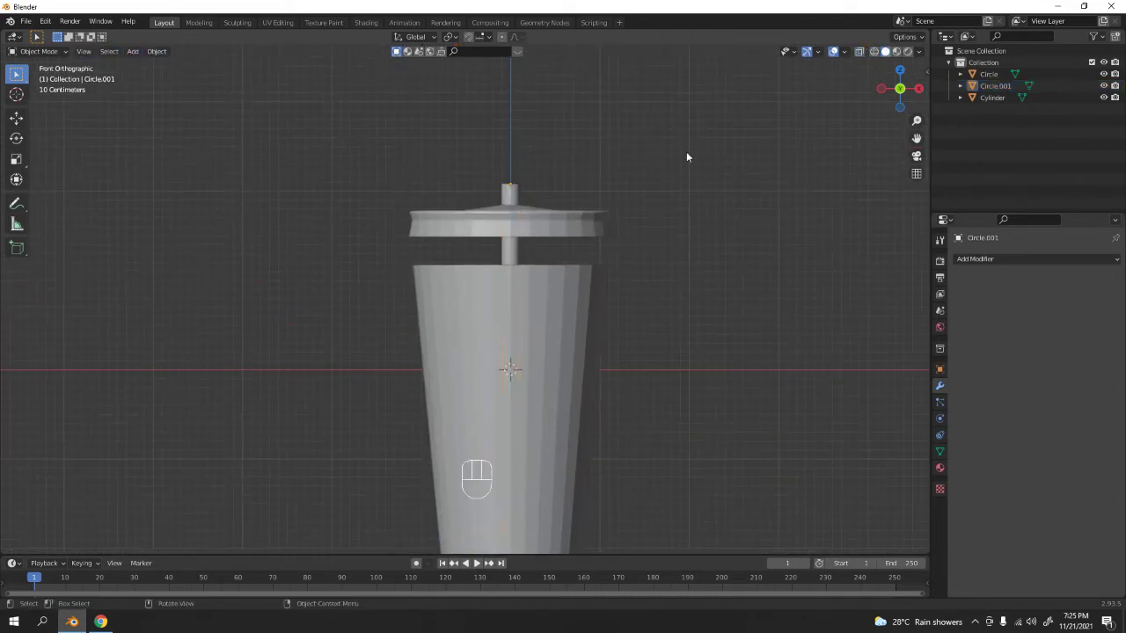
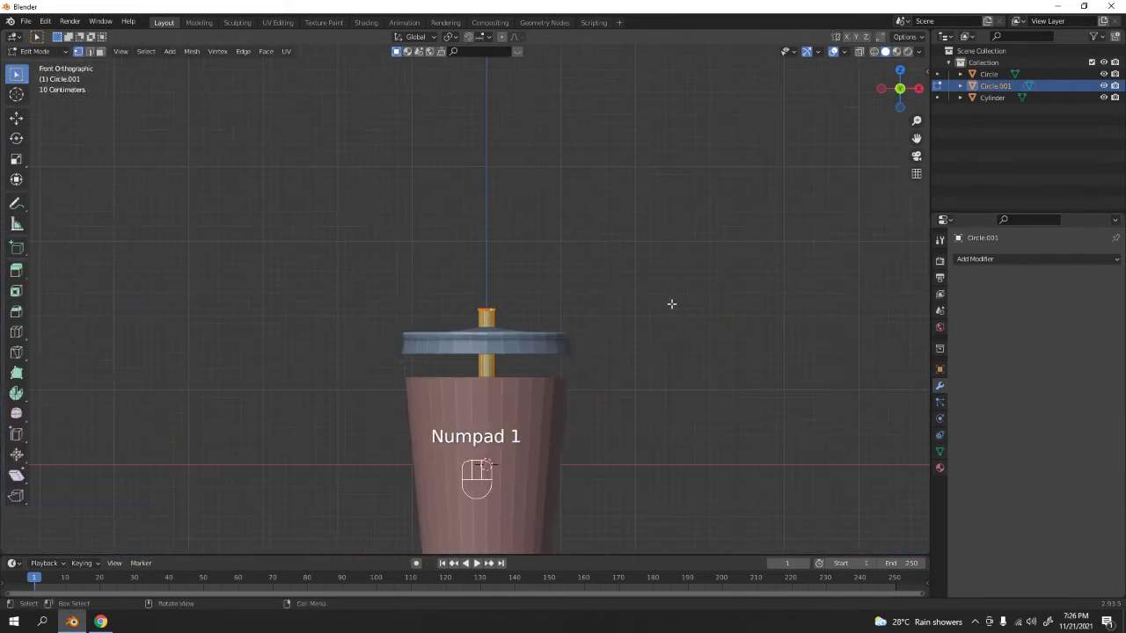
pyautogui.press('g')
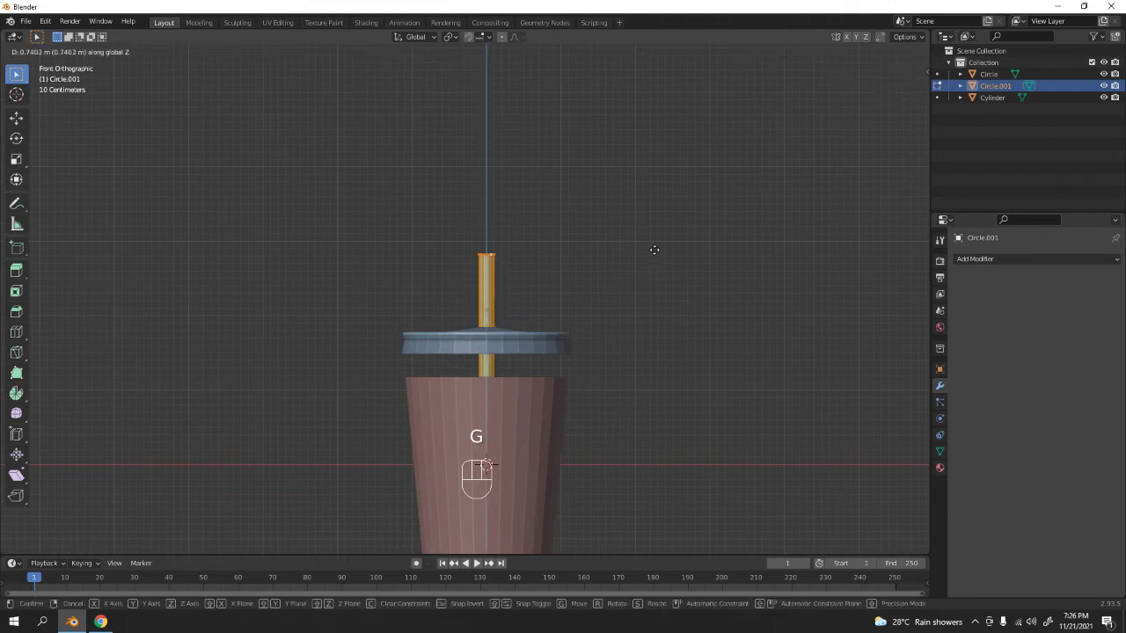
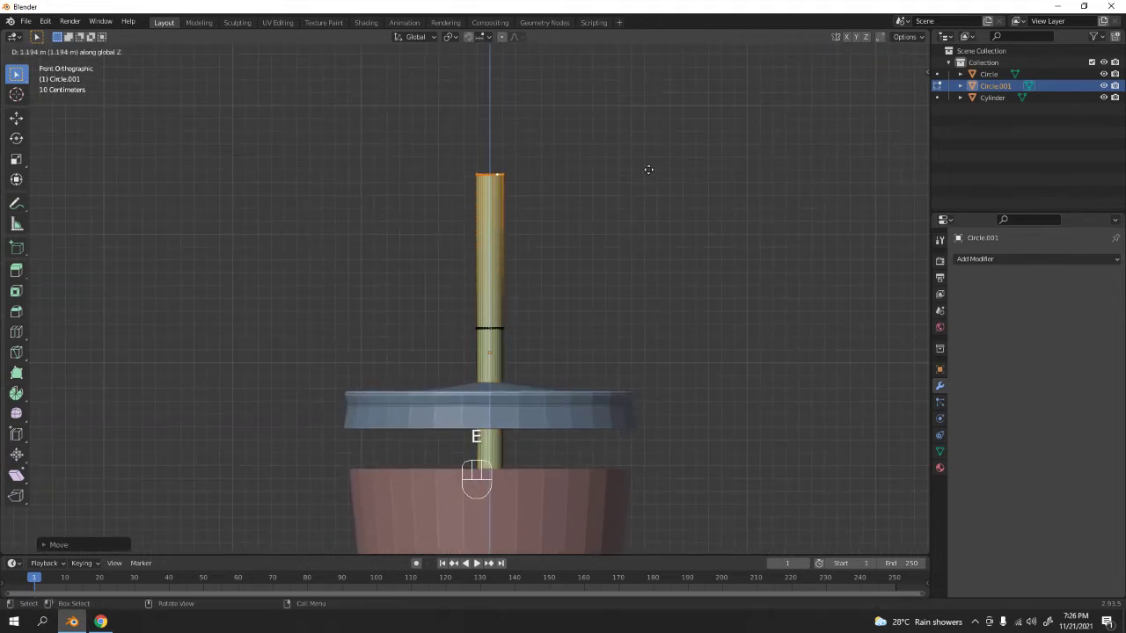
pyautogui.press('g')
pyautogui.press('r')
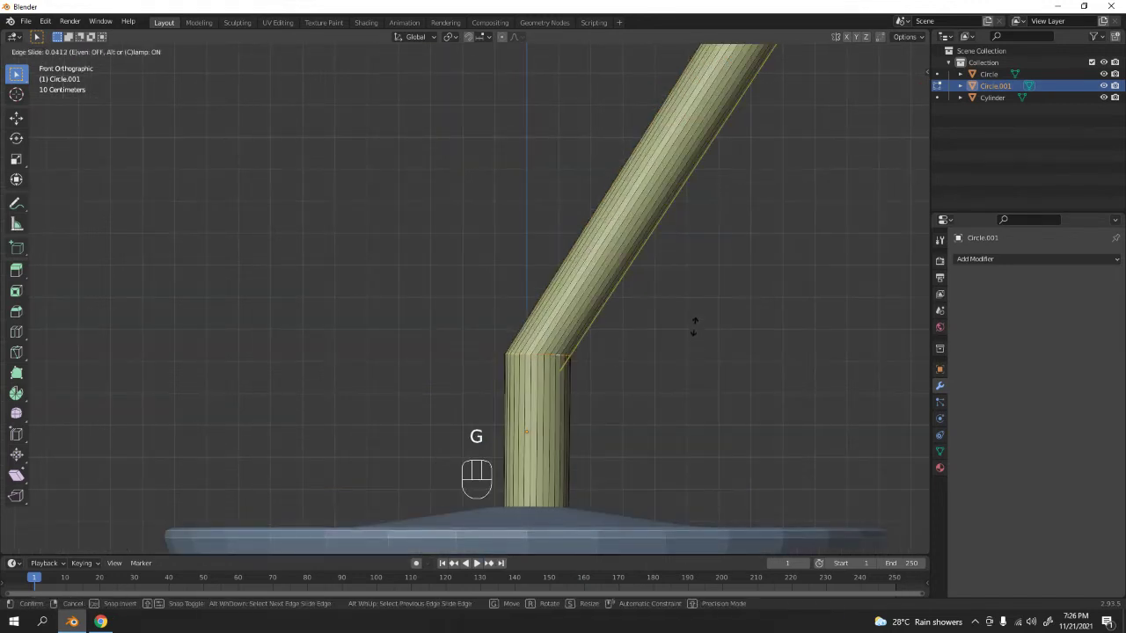
pyautogui.press('g')
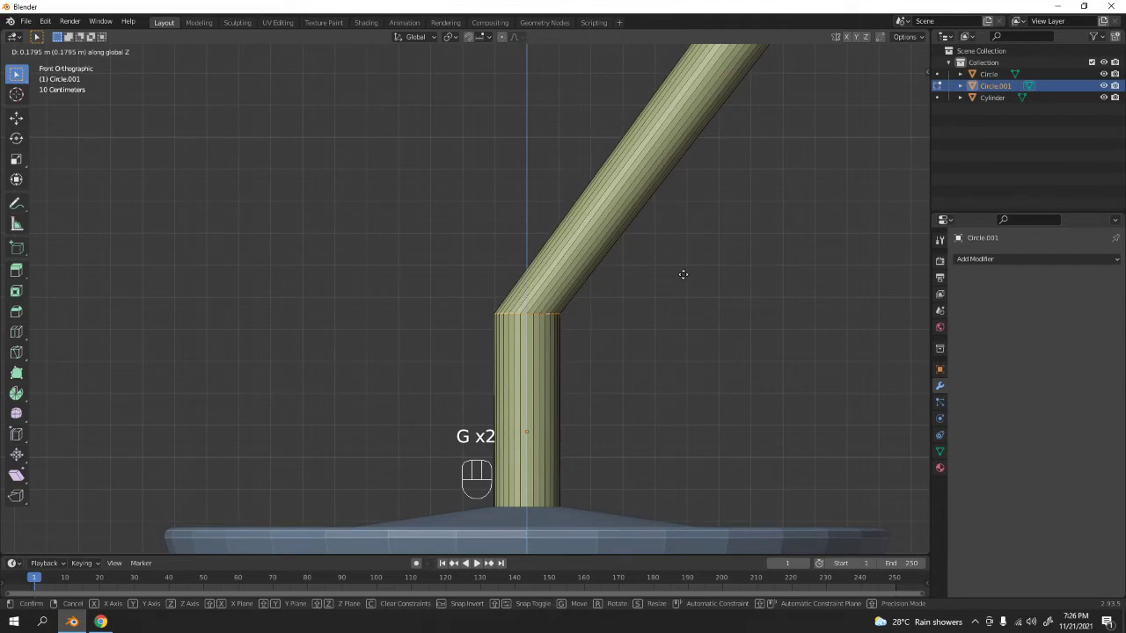
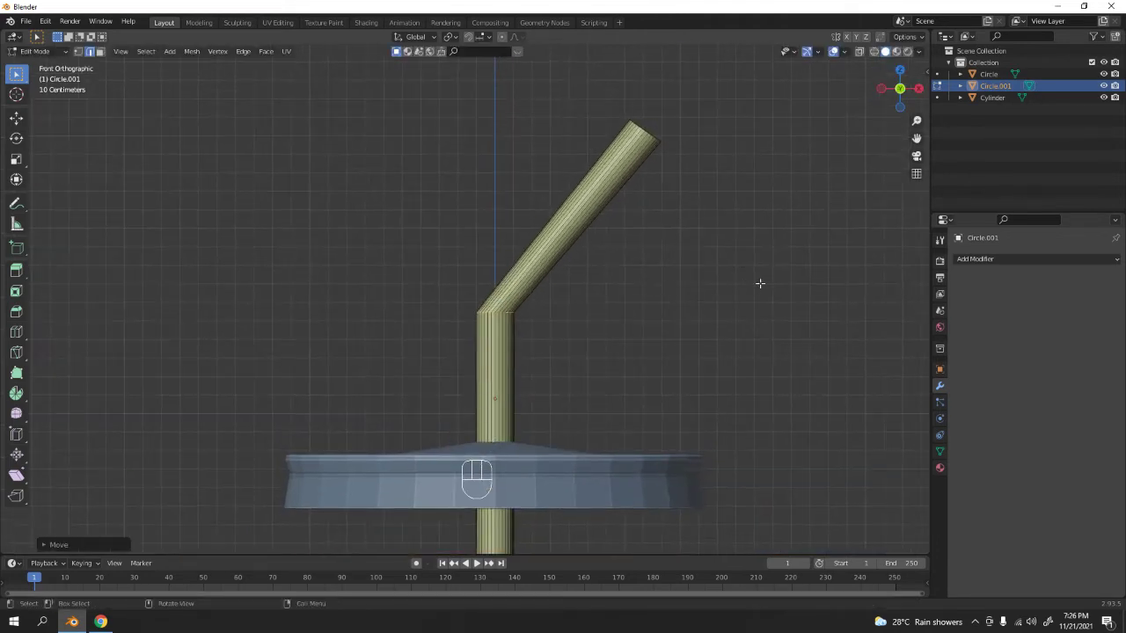
# Step: Bevel the edge loop at the straw's bend with 13 segments into a smooth curve
pyautogui.press('ctrl+b')
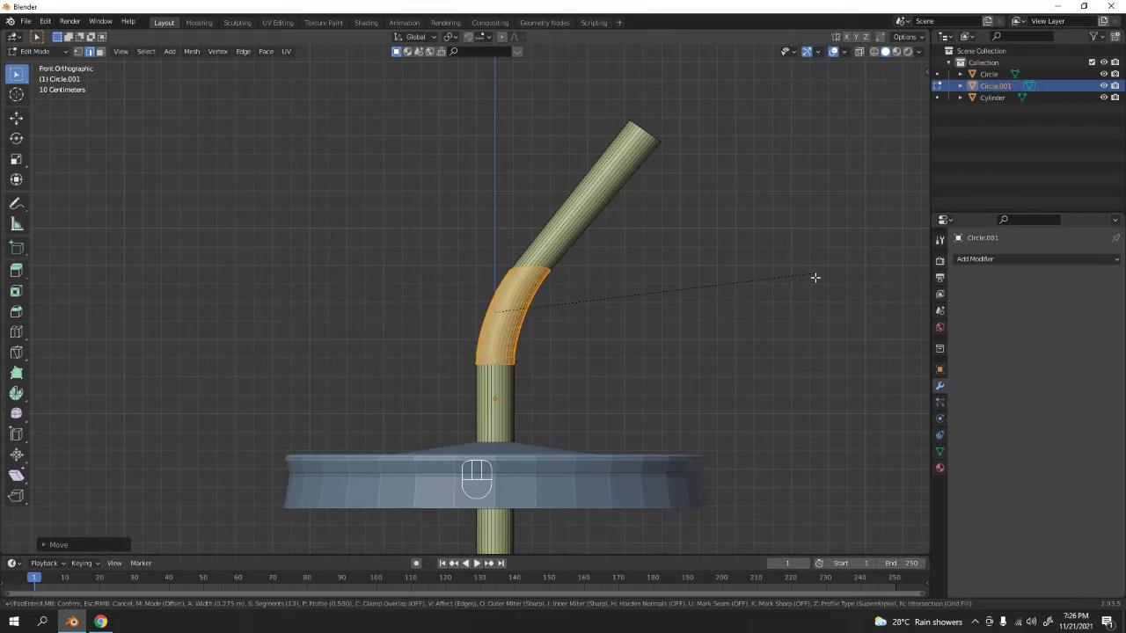
pyautogui.rightClick(478, 560)
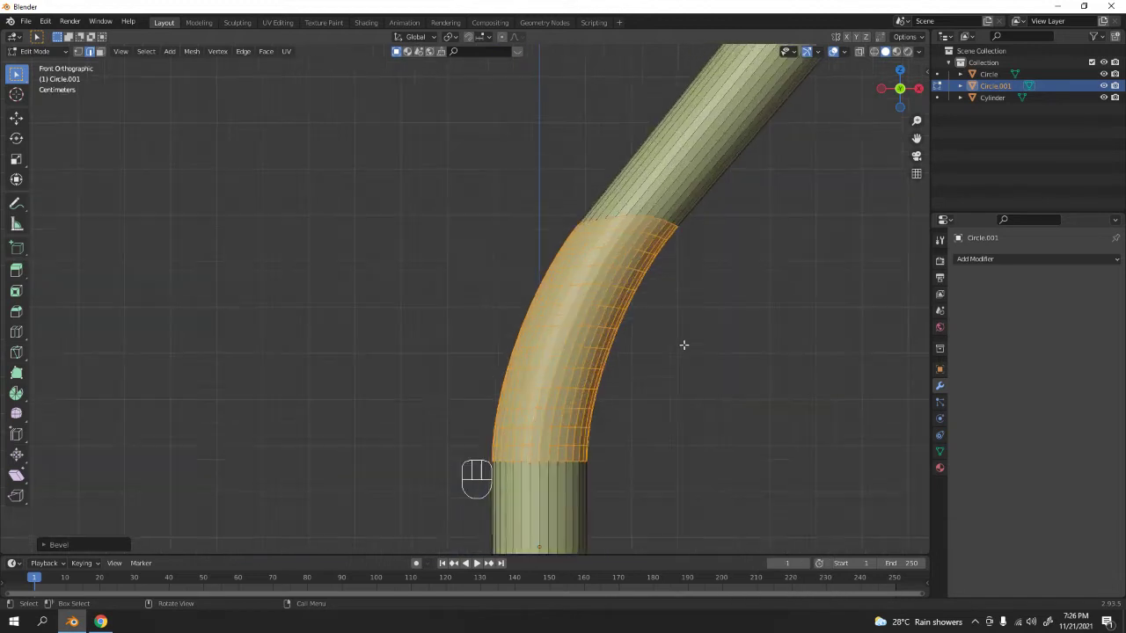
pyautogui.middleClick(478, 559)
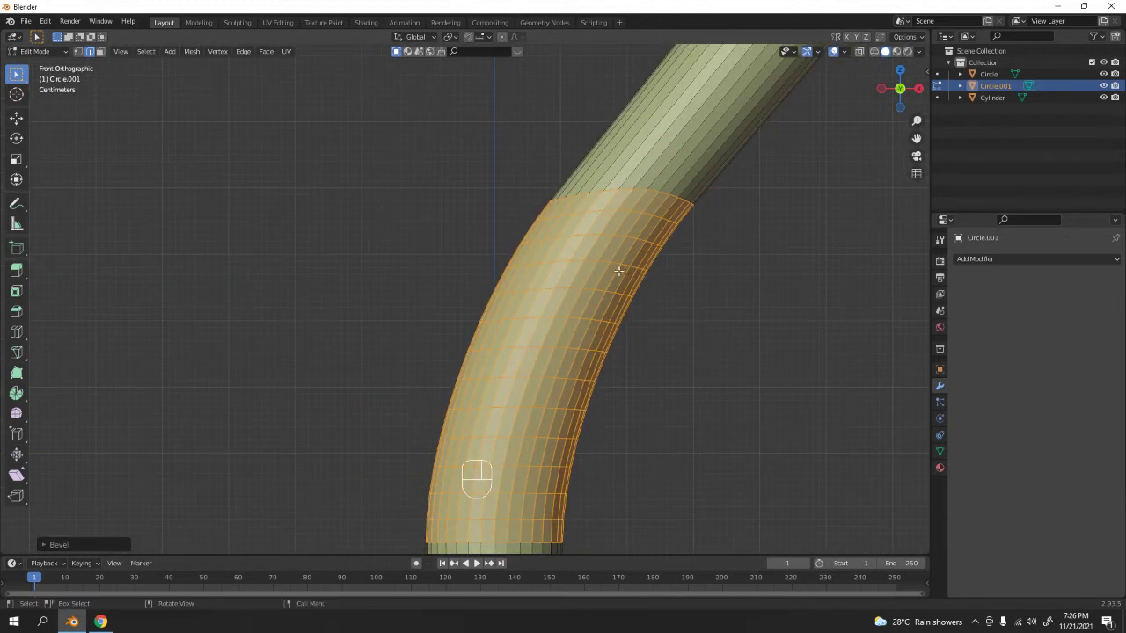
pyautogui.press('ctrl+b')
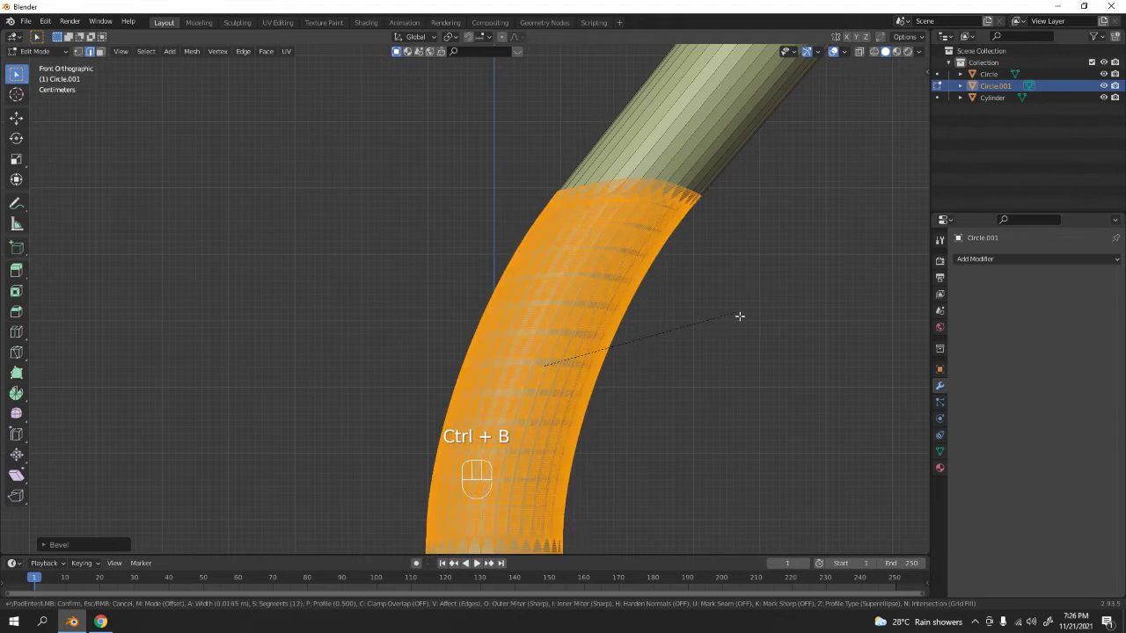
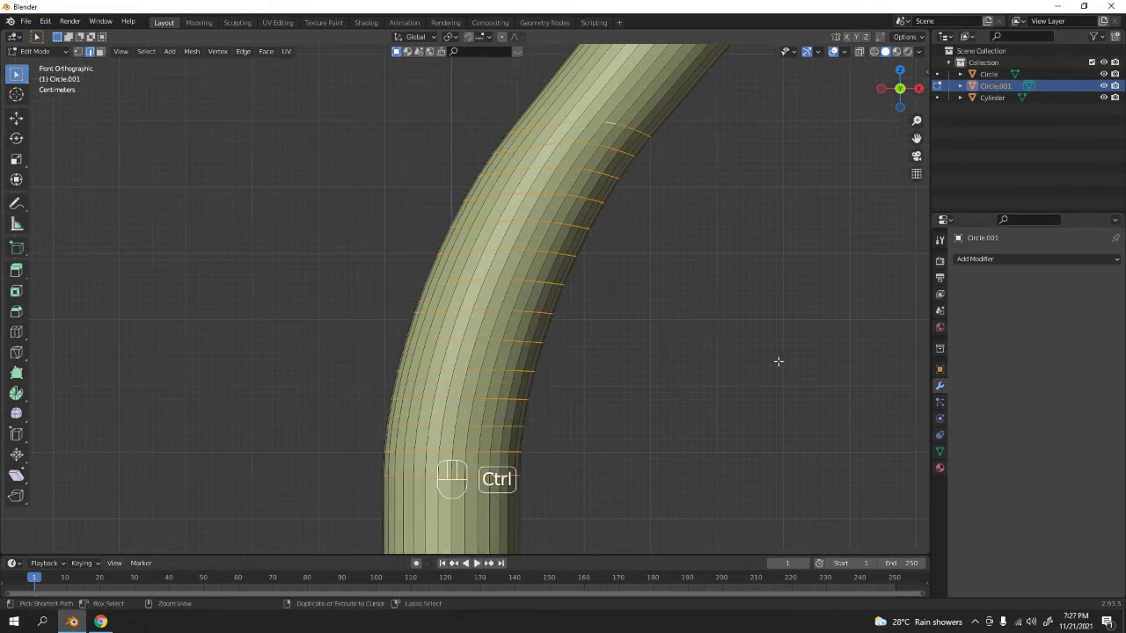
# Step: Bevel alternate loops along the bend into ribs with 4 segments each
pyautogui.press('ctrl+b')
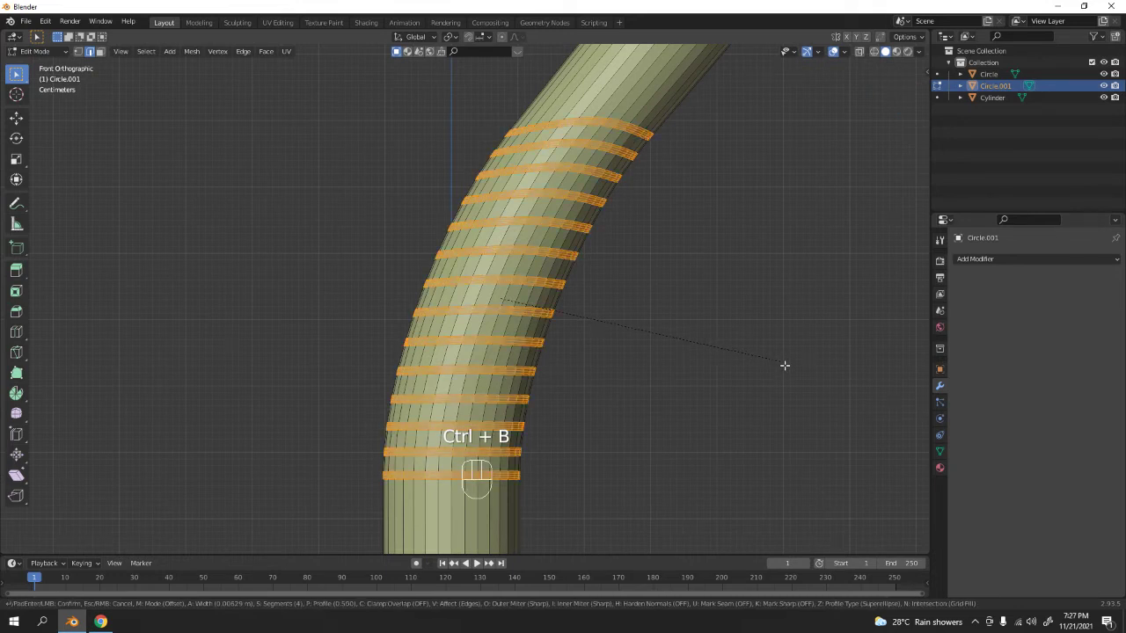
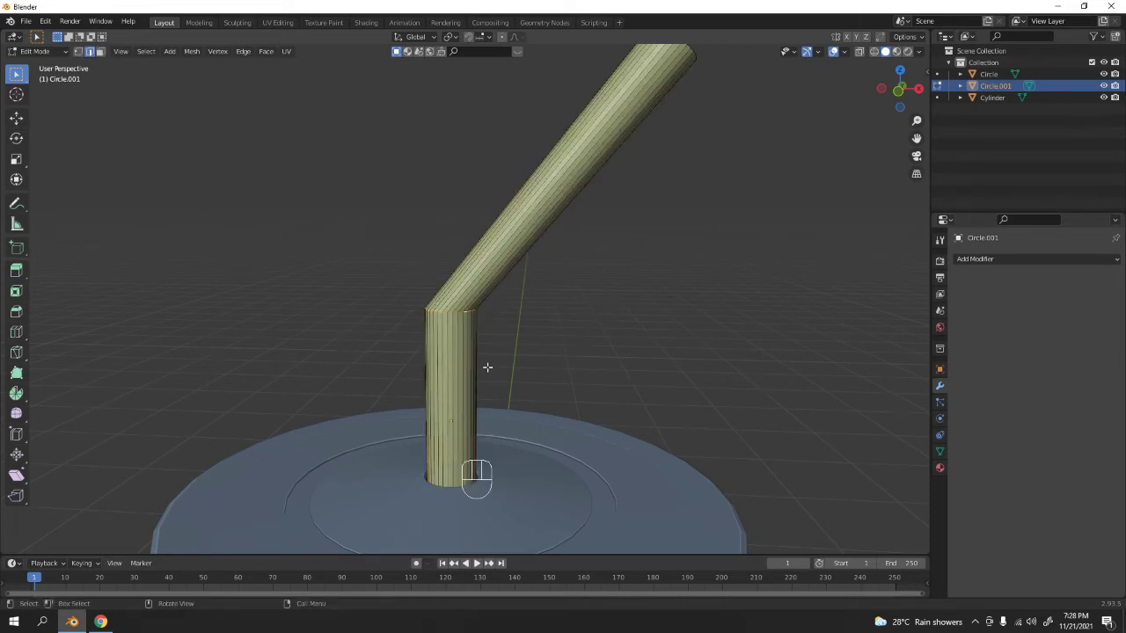
# Step: Bevel the straw's lower joint, return to Object Mode and shade the straw smooth
pyautogui.press('ctrl+b')
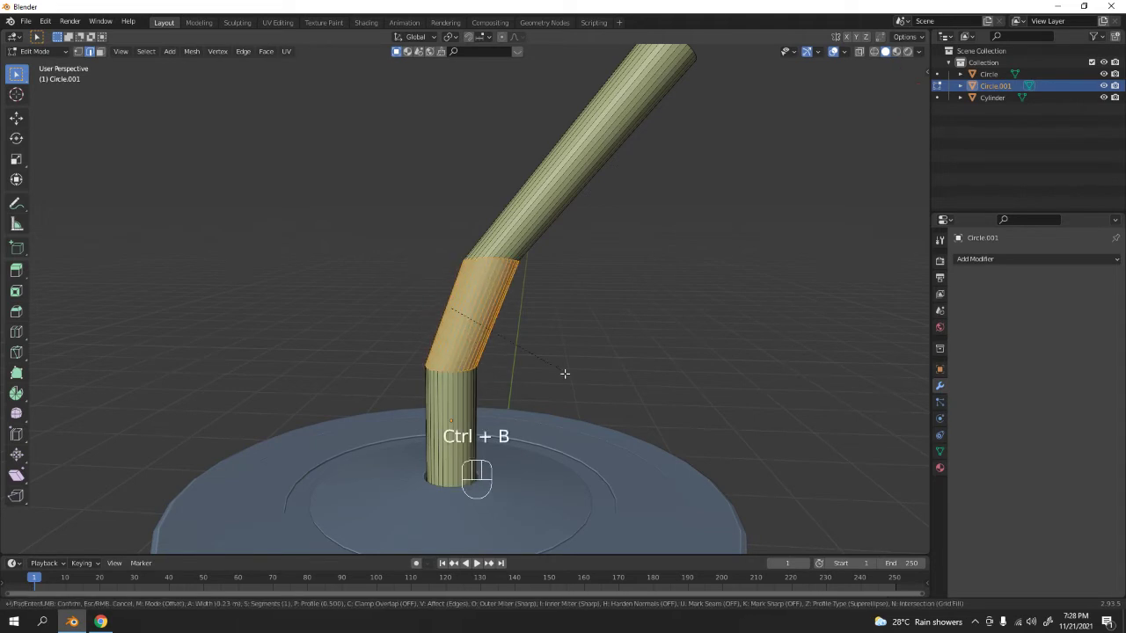
pyautogui.press('Tab')
pyautogui.click(580, 293)
pyautogui.moveTo(506, 293); pyautogui.dragTo(551, 323)
pyautogui.click(495, 272)
pyautogui.moveTo(496, 272); pyautogui.dragTo(482, 229)
pyautogui.moveTo(584, 298); pyautogui.dragTo(587, 340)
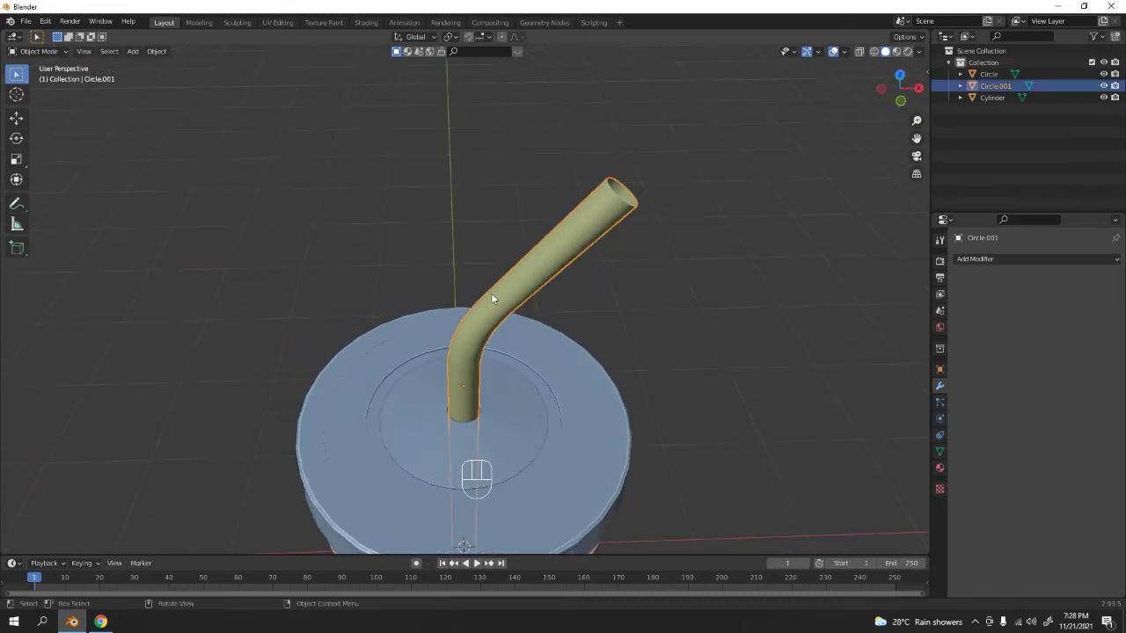
pyautogui.moveTo(980, 267); pyautogui.dragTo(826, 440)
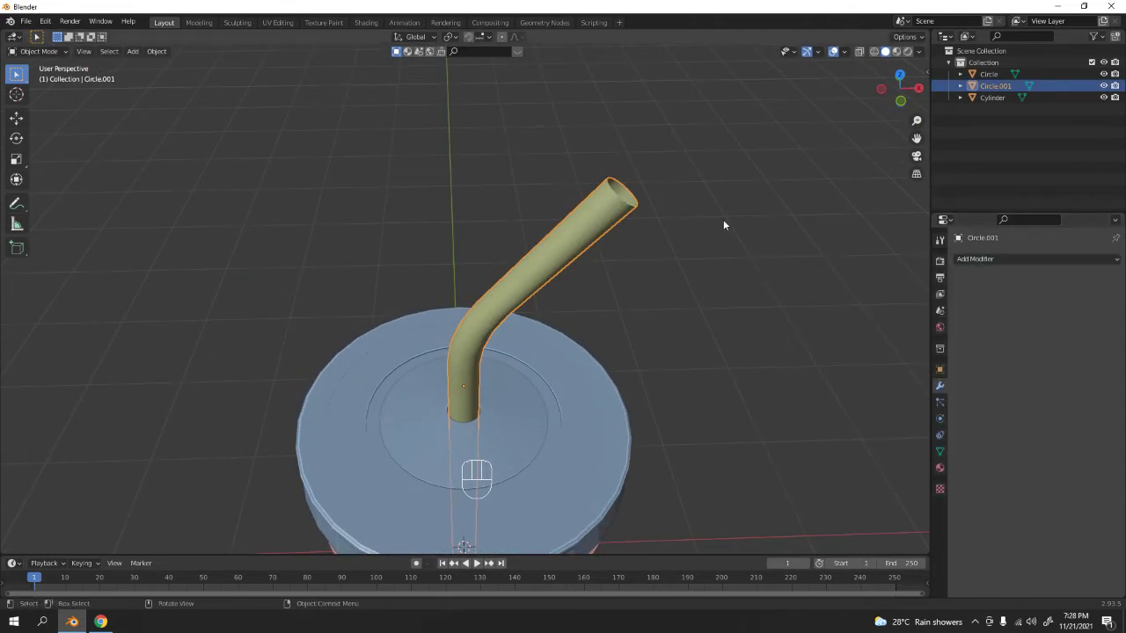
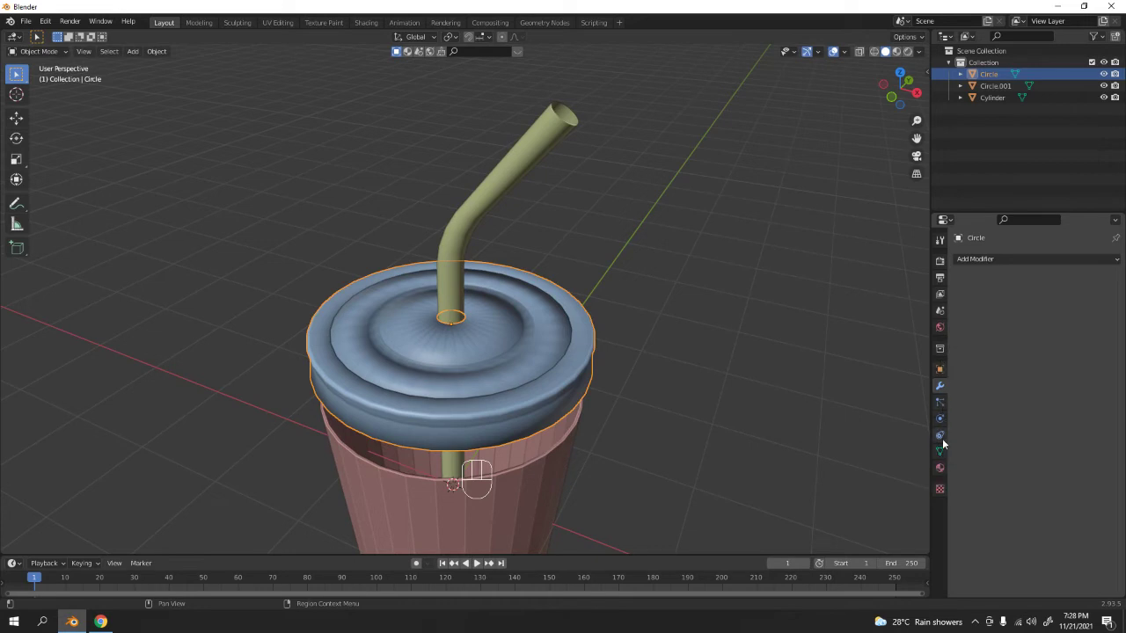
# Step: Enable Auto Smooth normals for the lid in its Object Data Properties
pyautogui.click(945, 455)
pyautogui.click(976, 463)
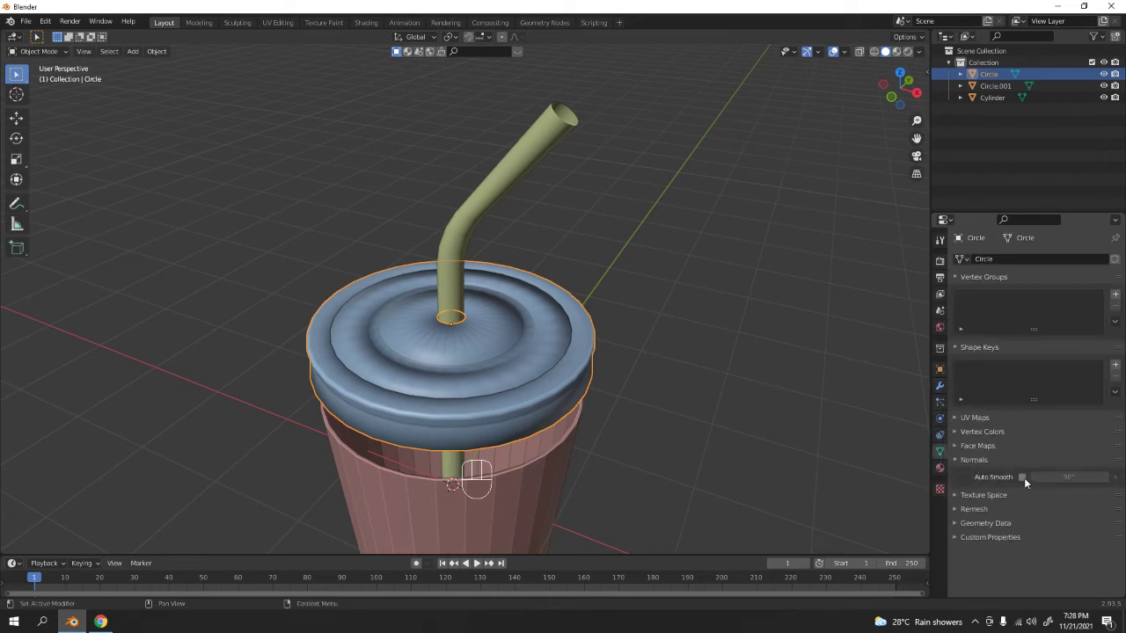